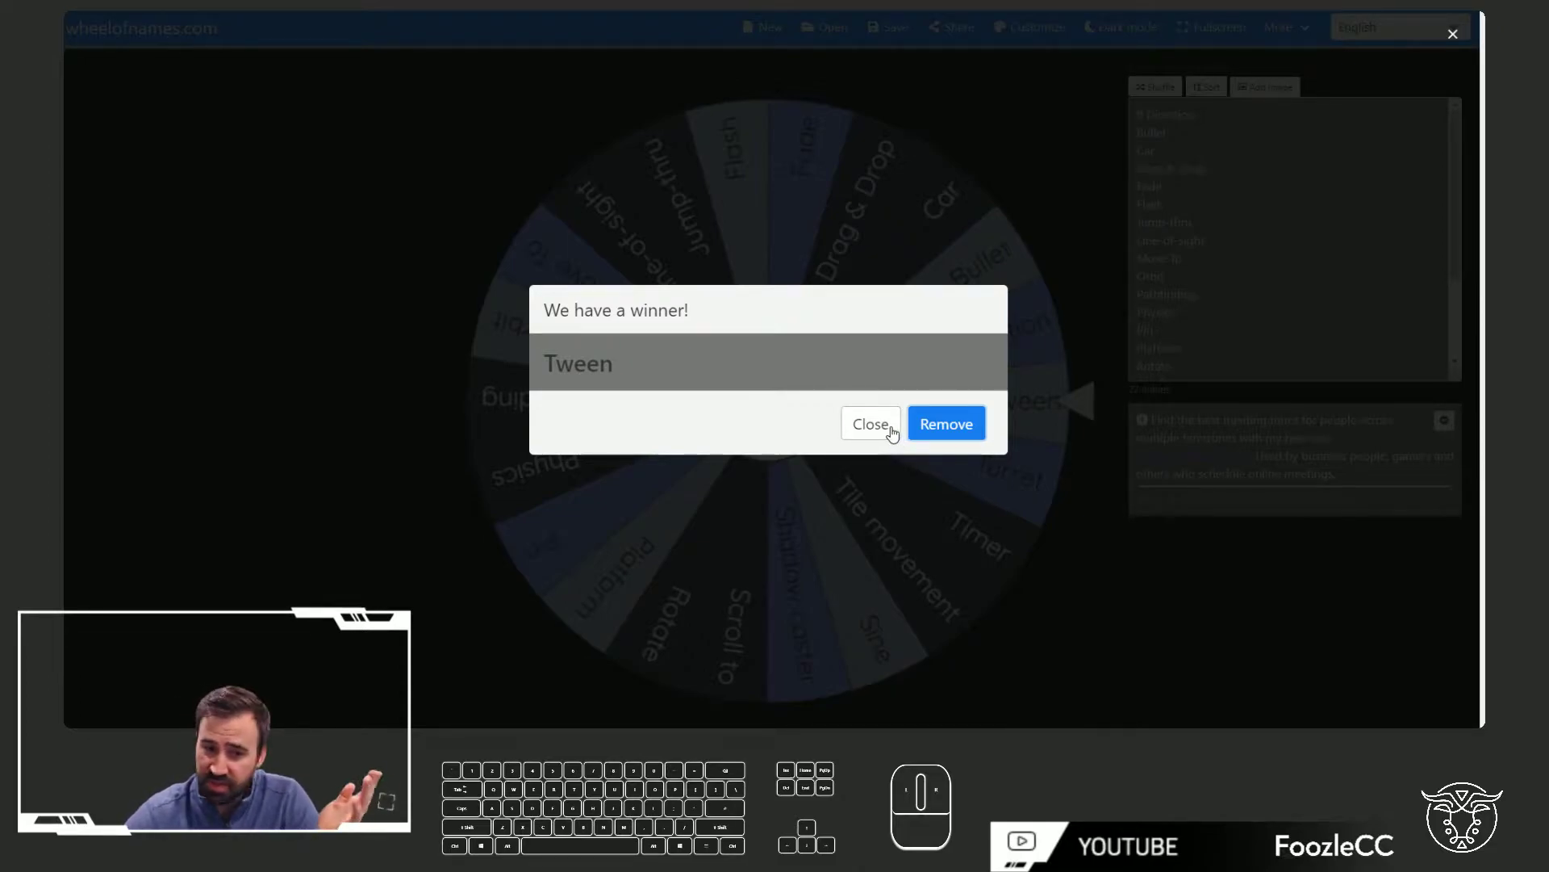
# Dismiss the 'We have a winner!' popup for Tween so the full wheel shows again
pyautogui.click(890, 430)
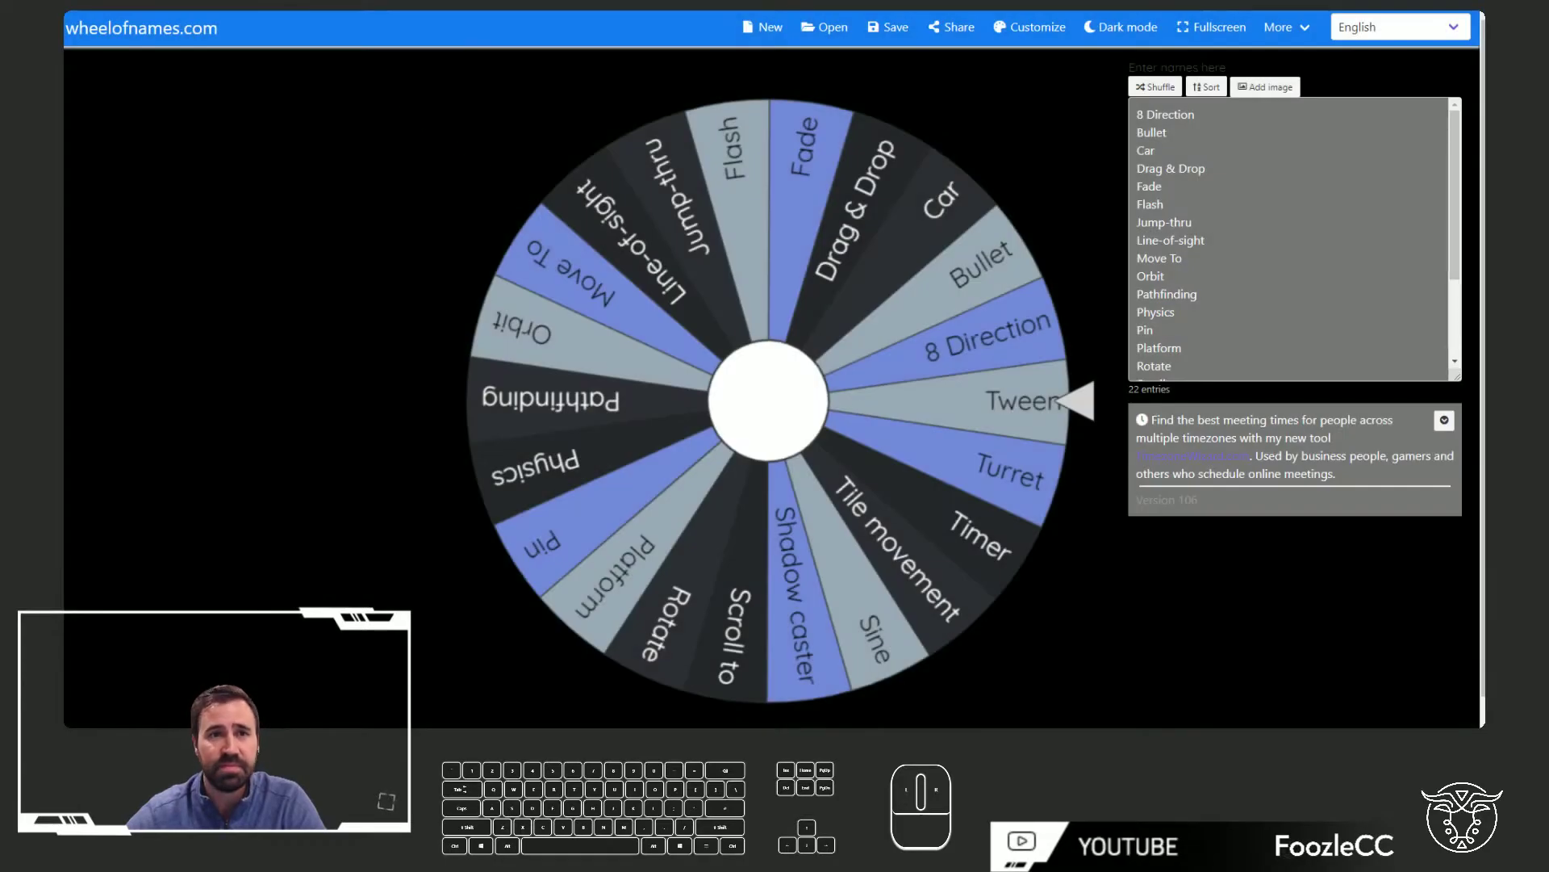
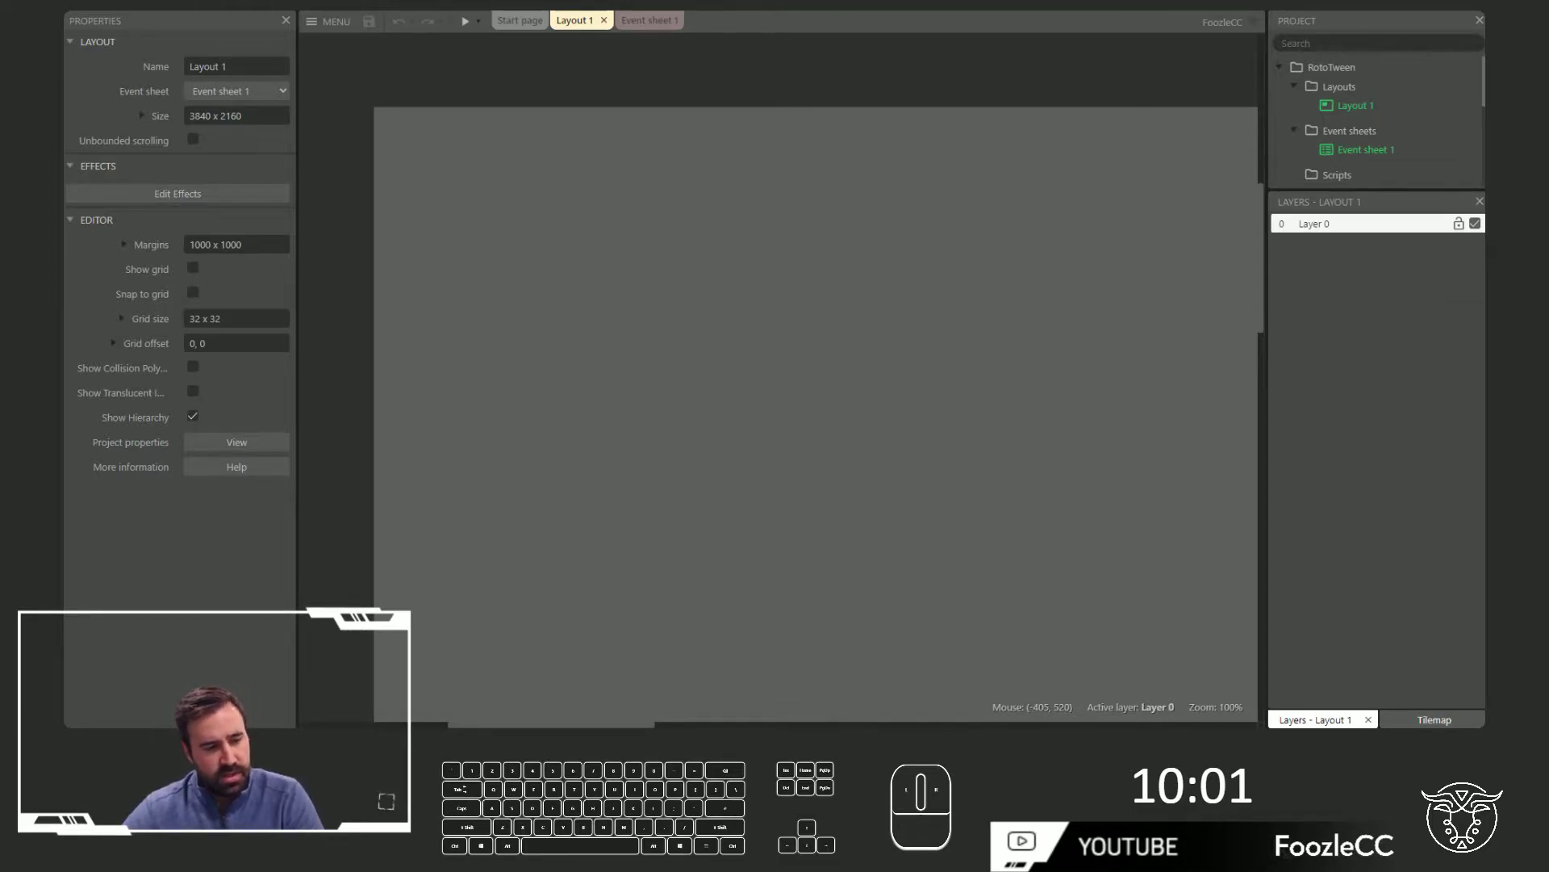
# Insert a new Sprite into Layout 1 drawn as a green ring with a short barrel
pyautogui.doubleClick(865, 389)
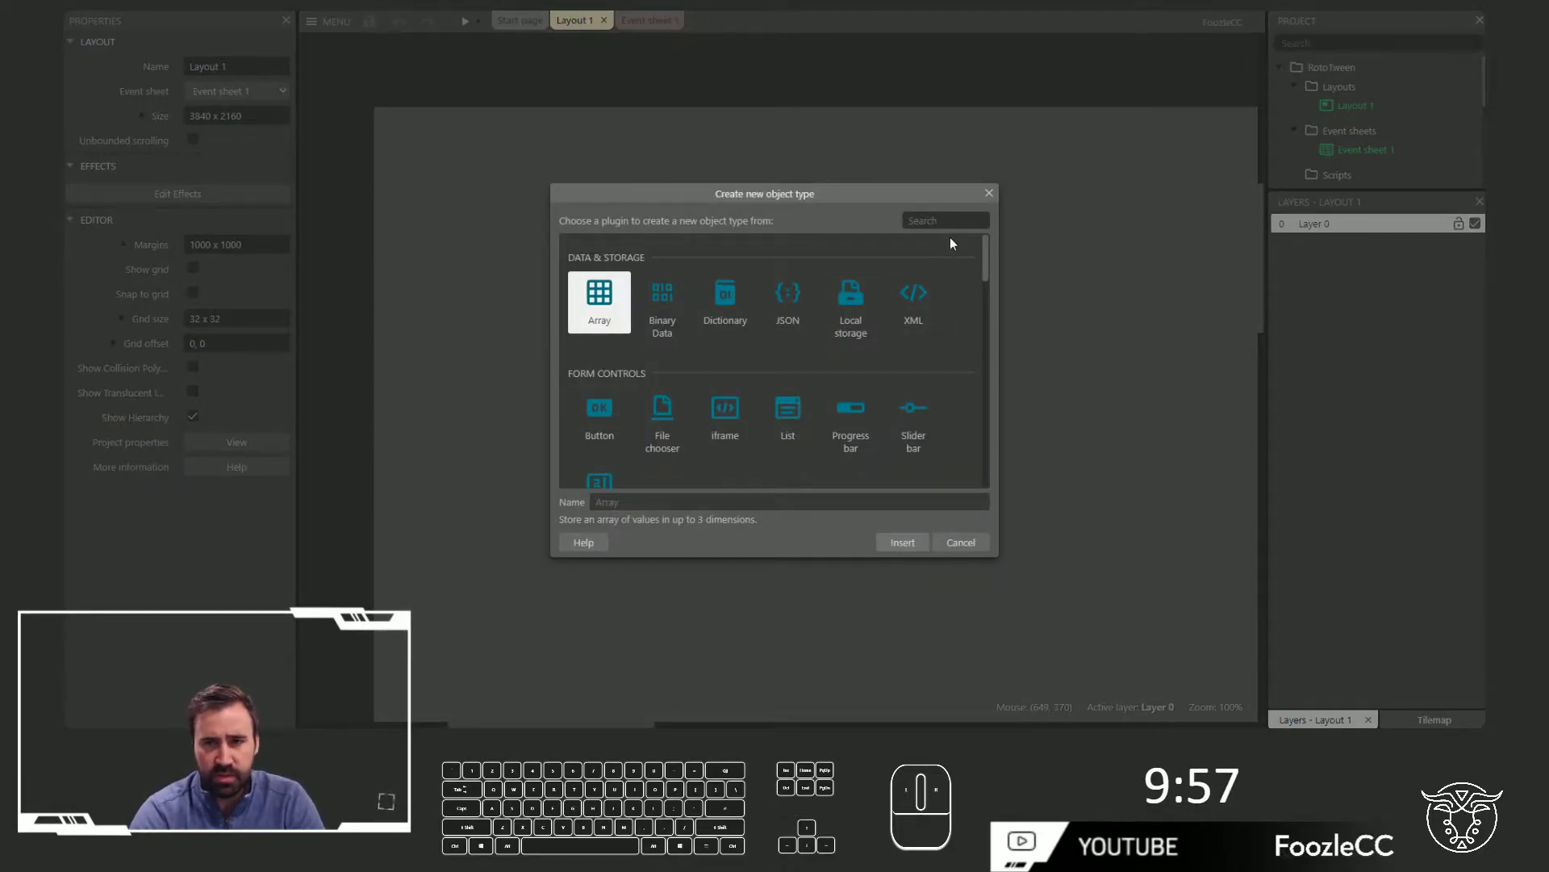
pyautogui.press('Return')
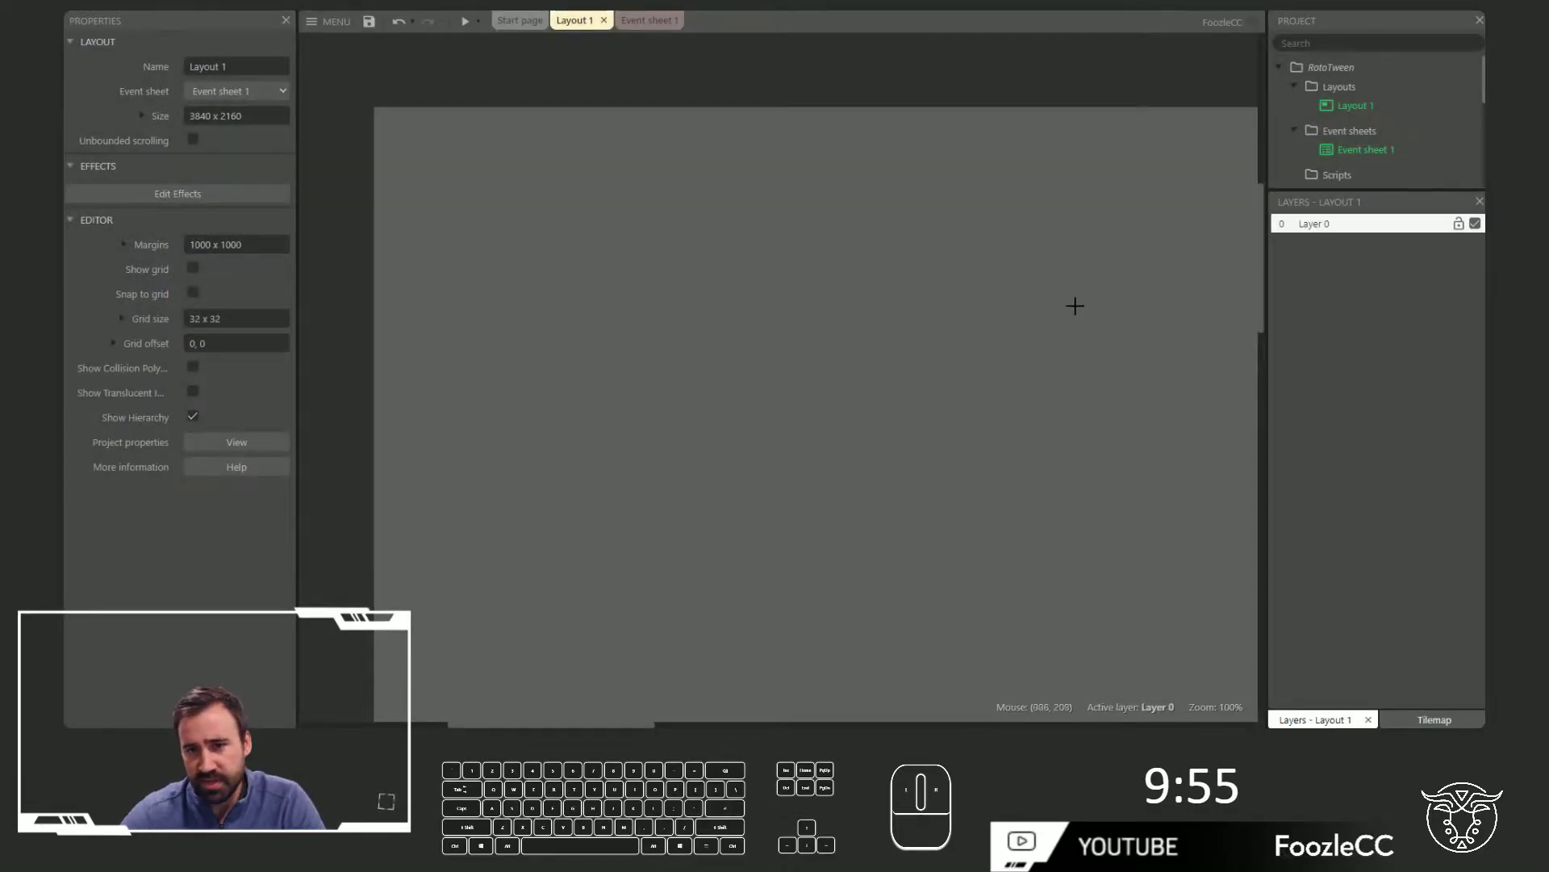
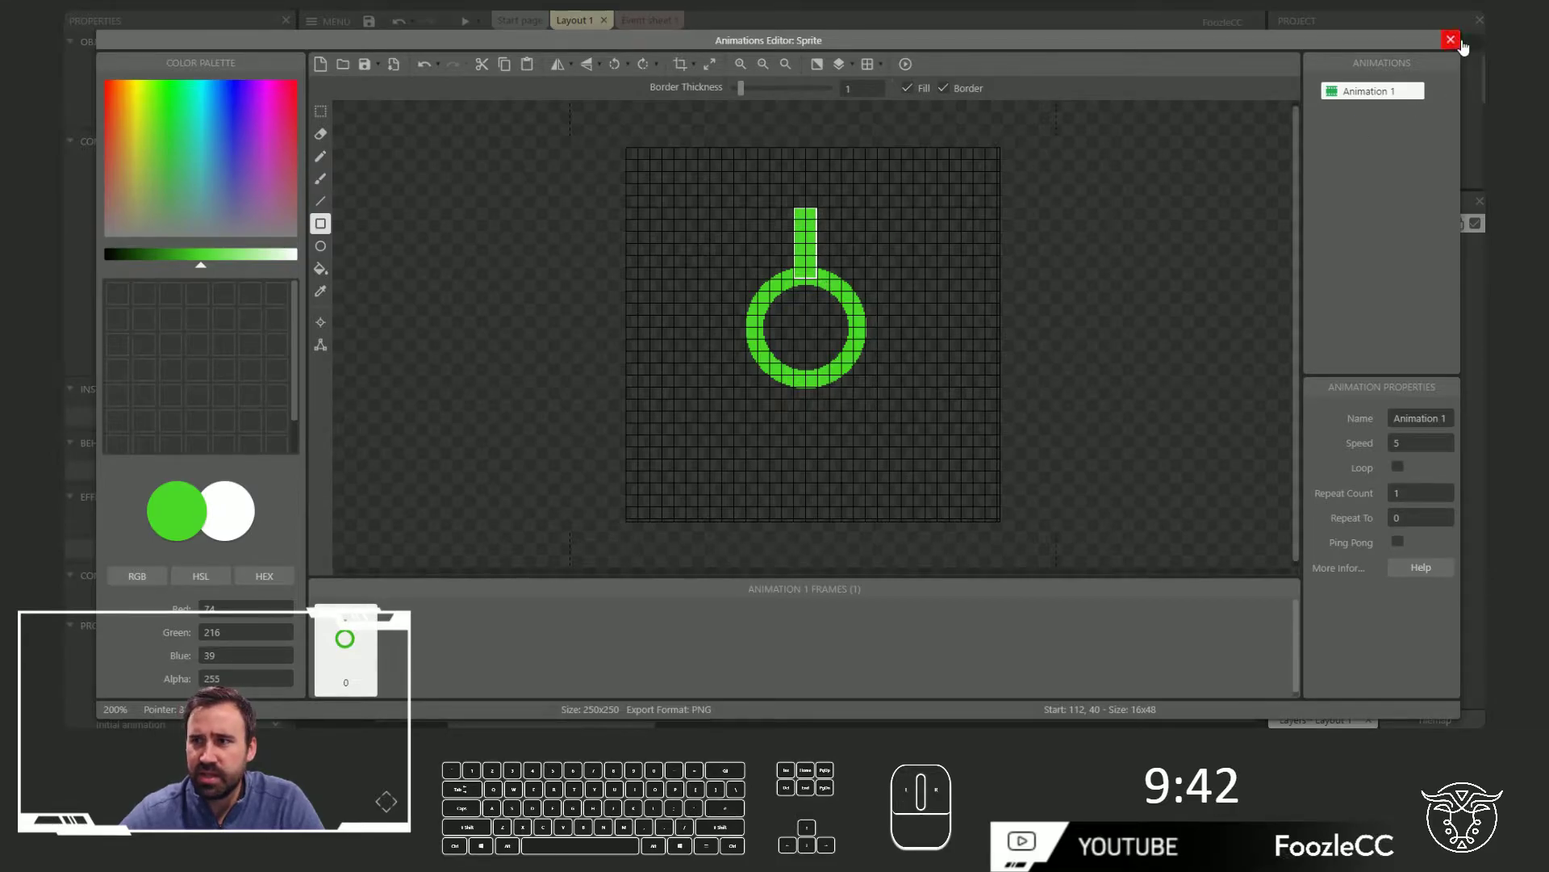
pyautogui.click(1454, 47)
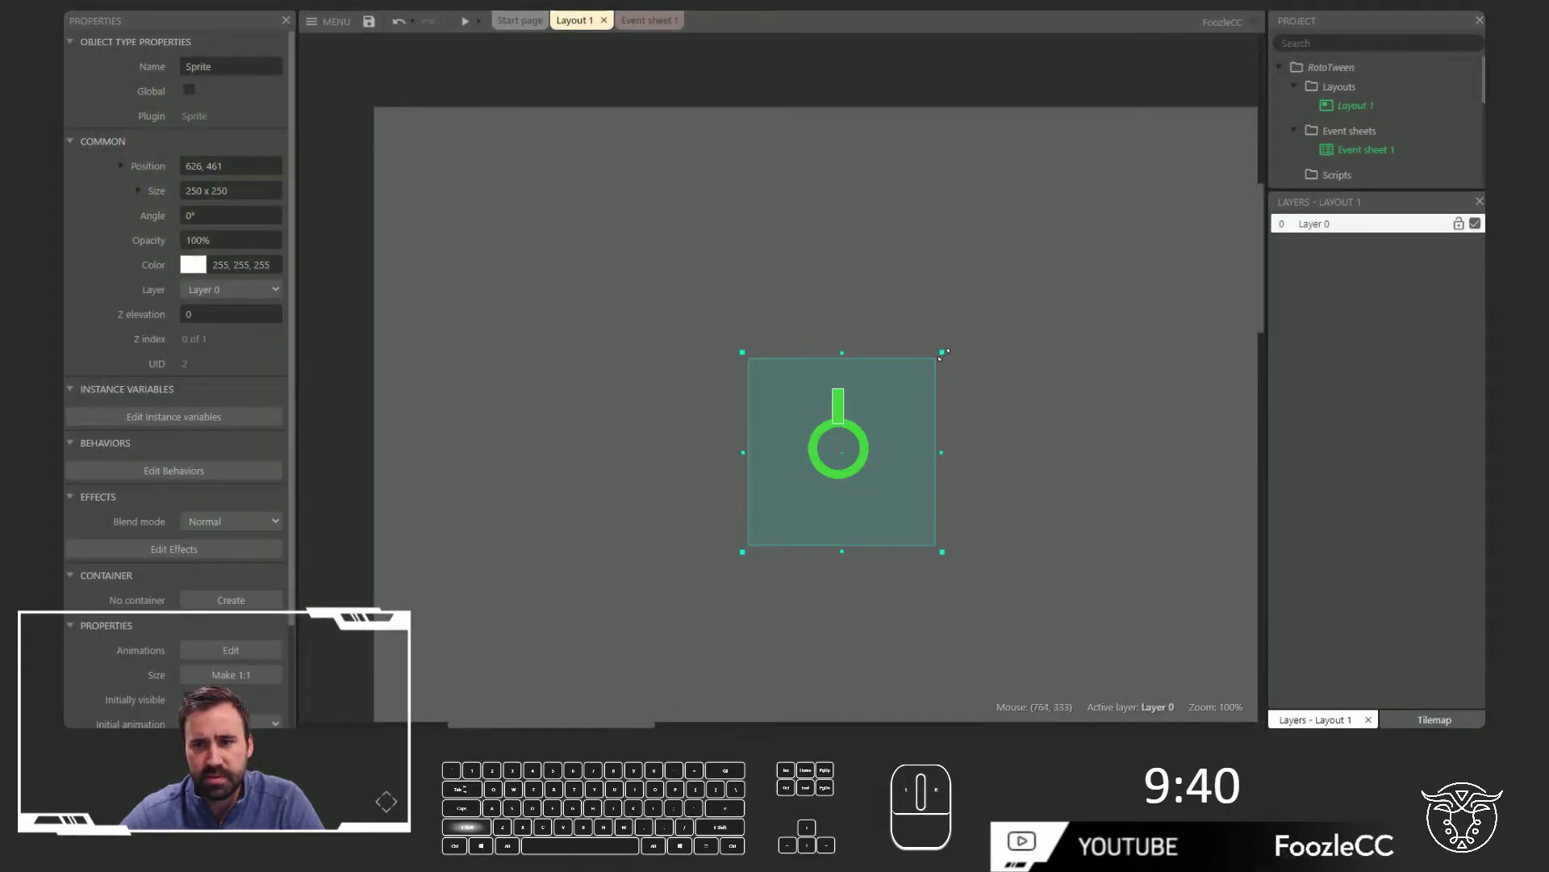
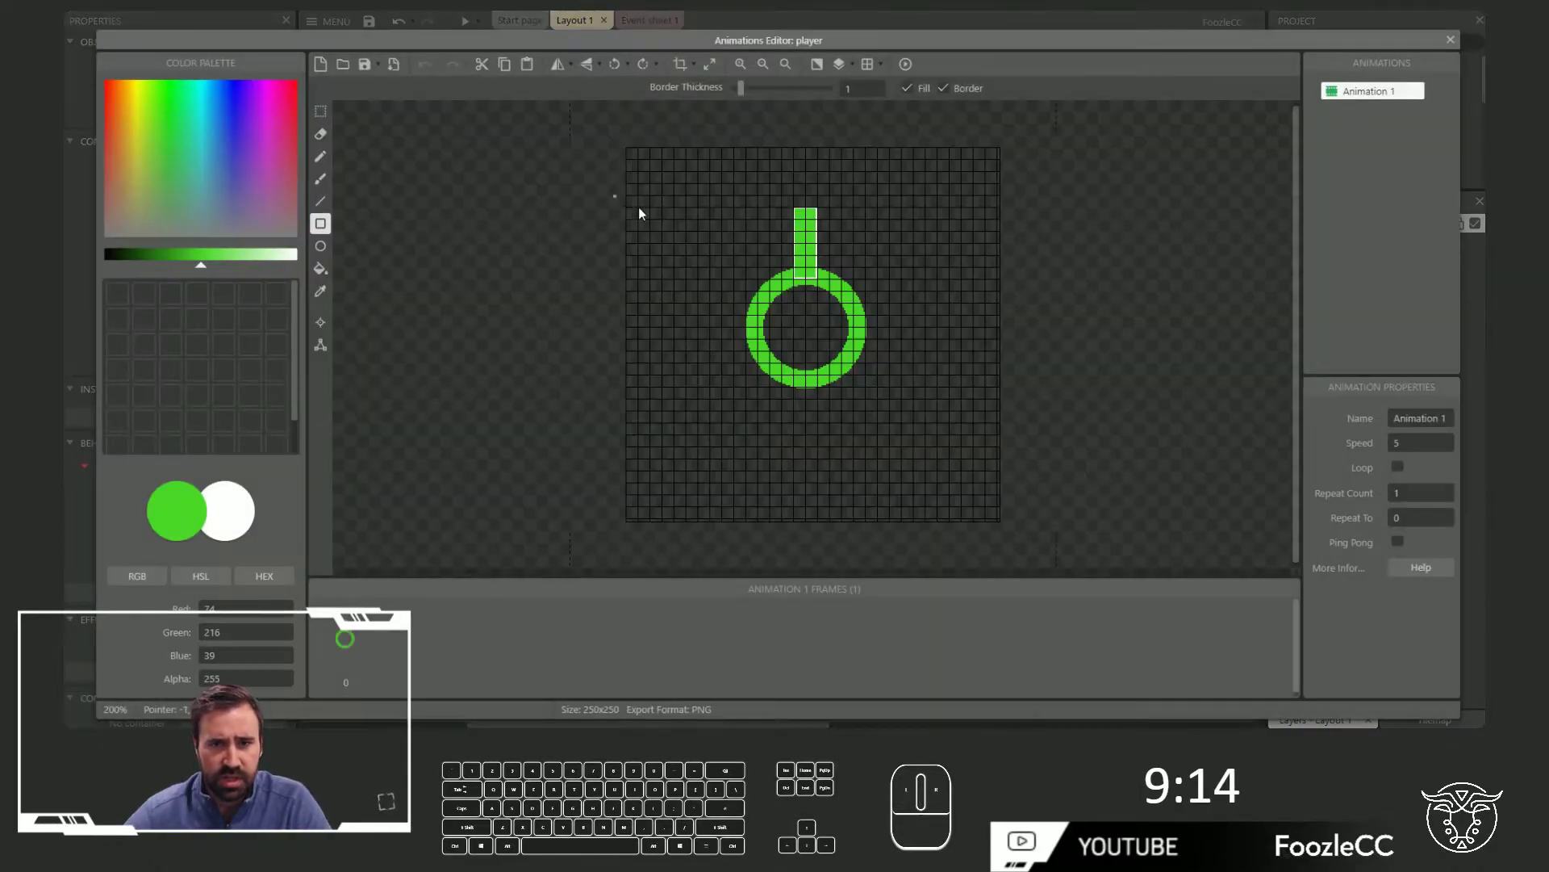
# Finish editing the player image and start inserting another object type on the layout
pyautogui.click(1446, 46)
pyautogui.click(823, 184)
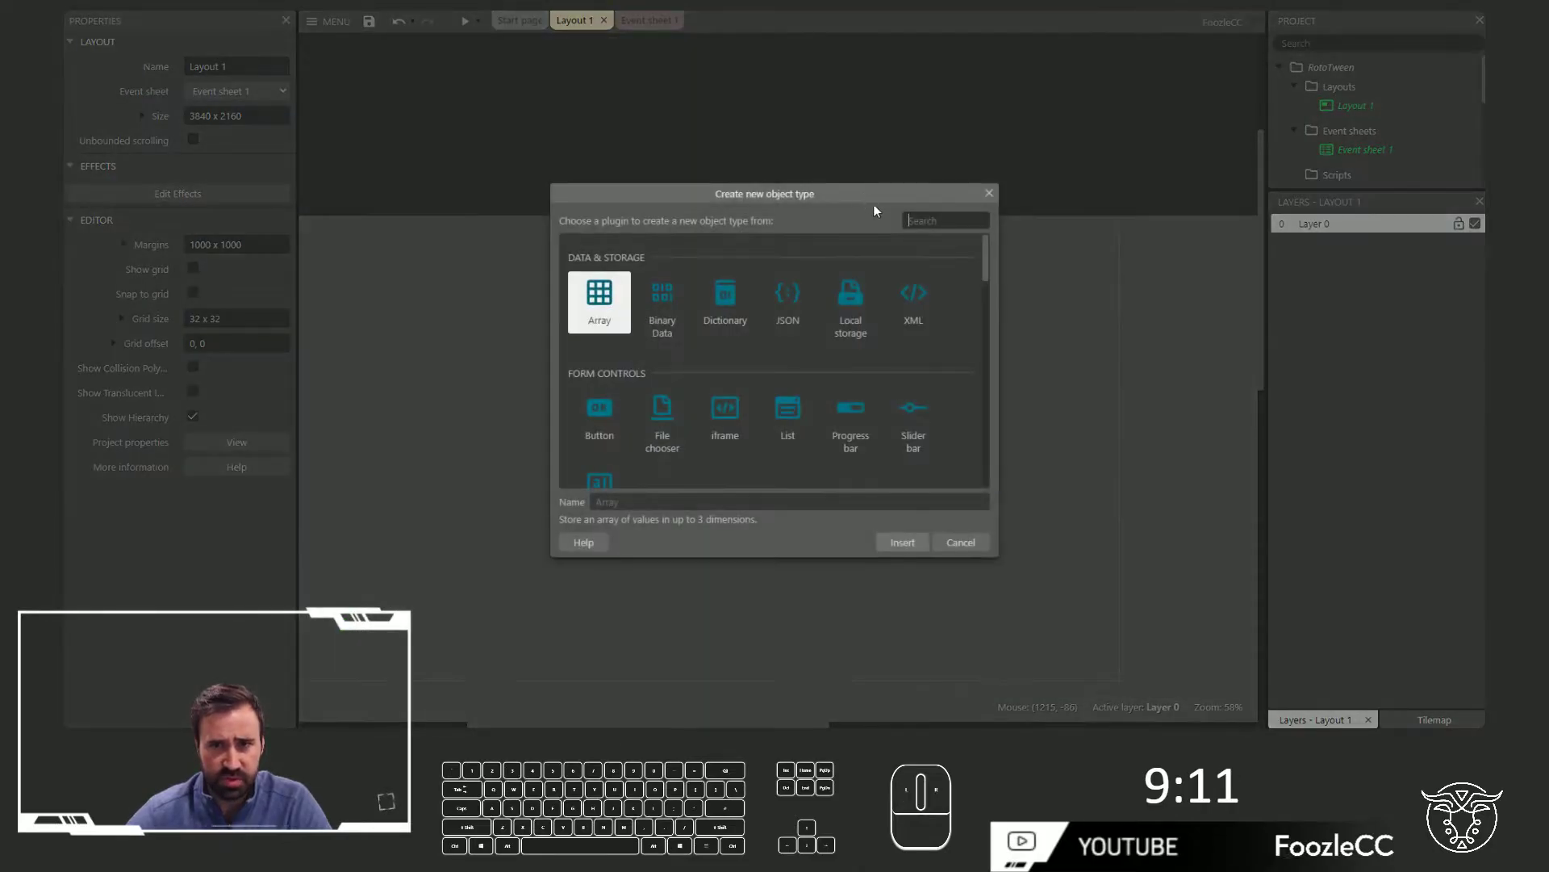
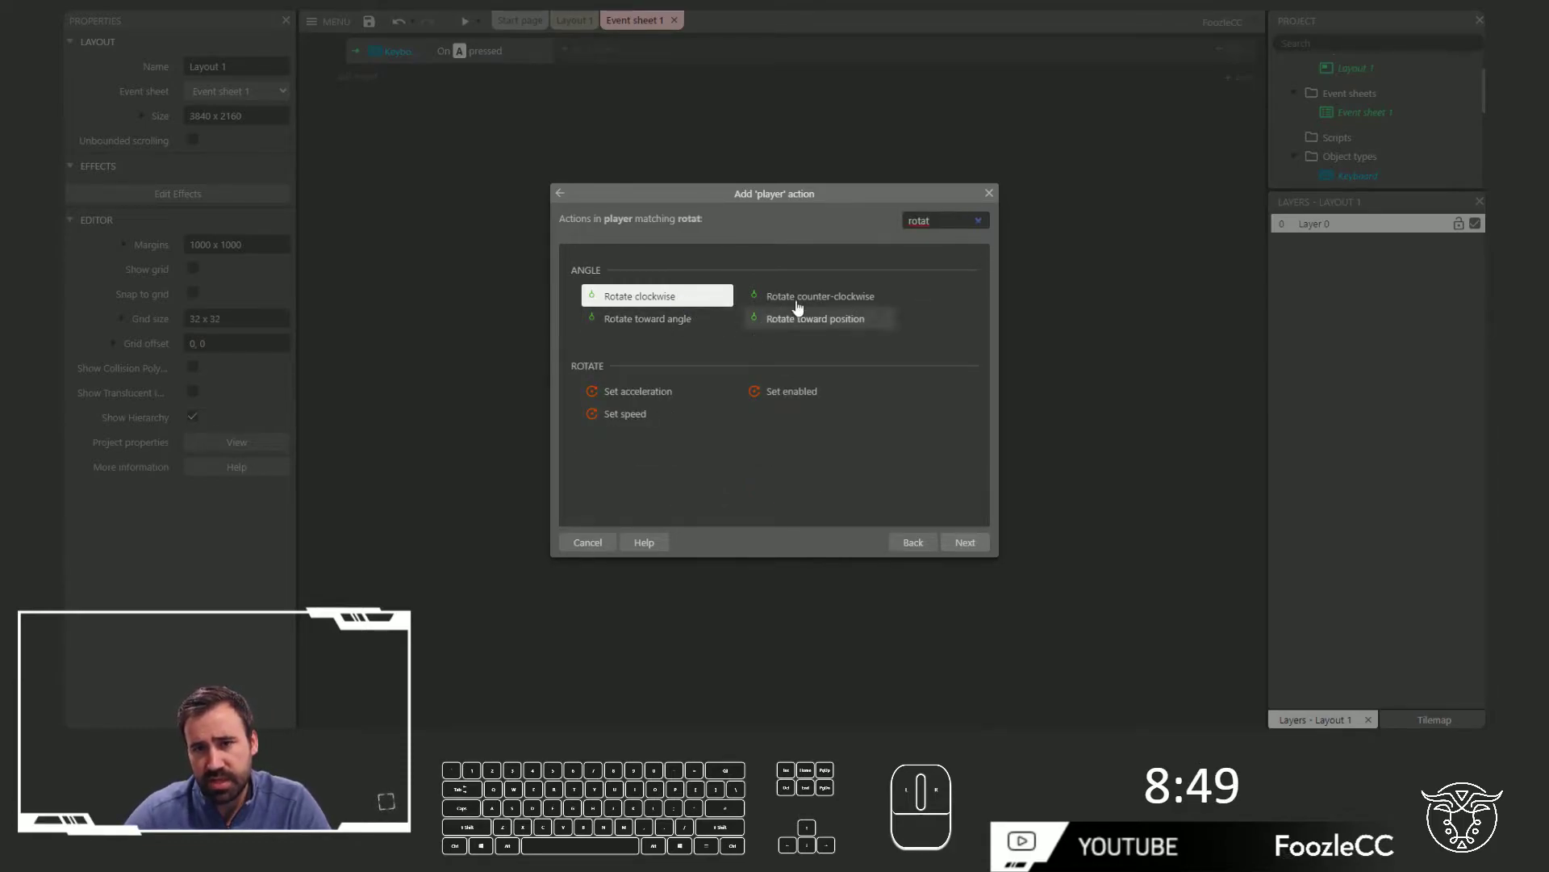
# Make A rotate player 10° counter-clockwise, duplicate the event, and re-edit one rotation action
pyautogui.doubleClick(821, 302)
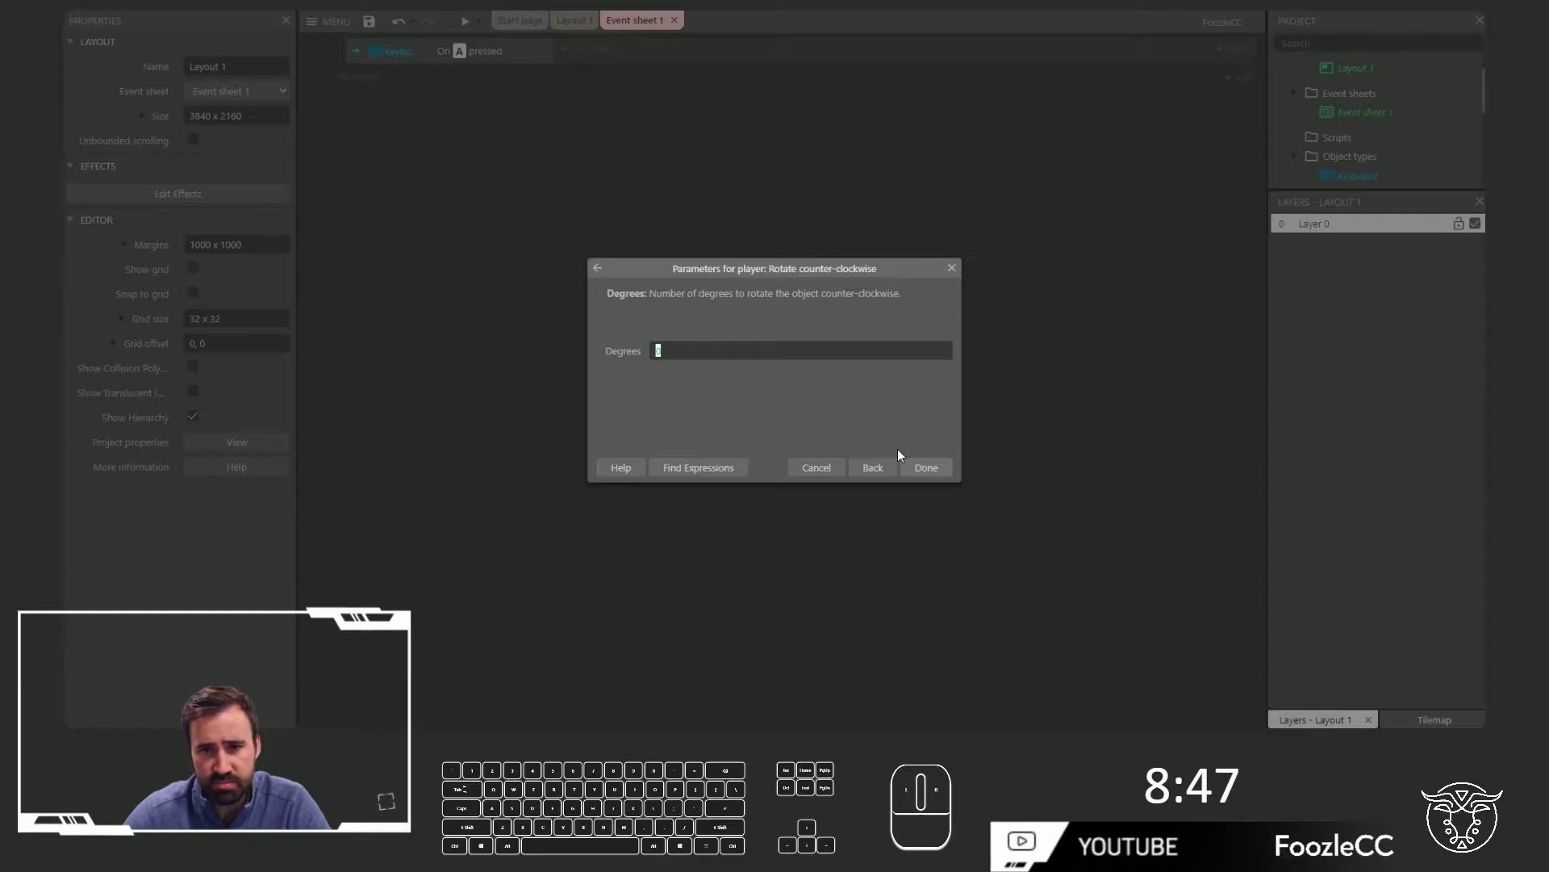
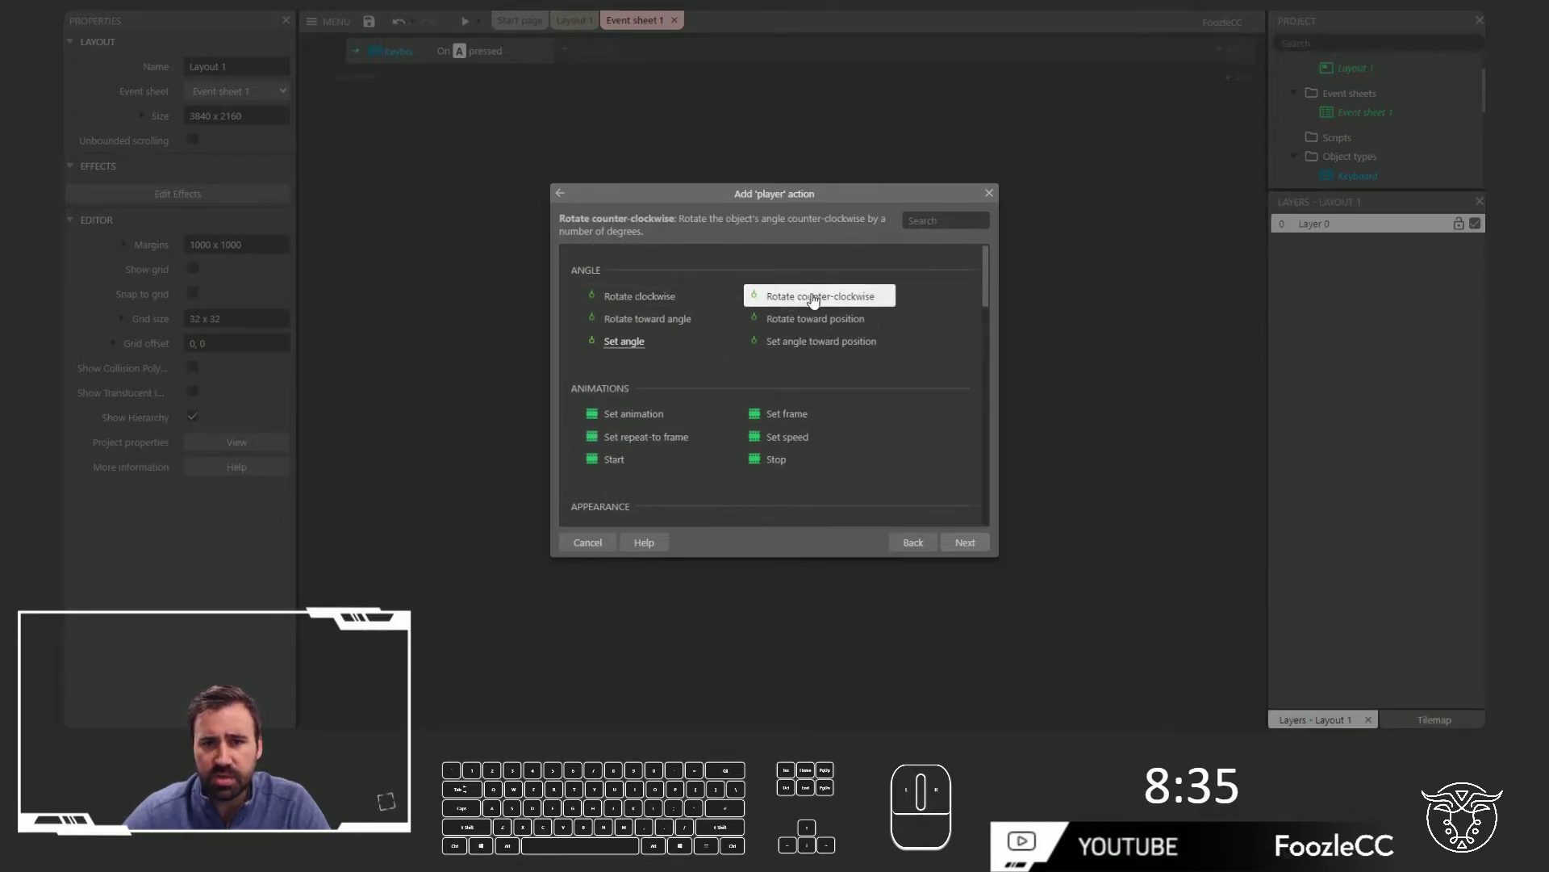
pyautogui.doubleClick(814, 301)
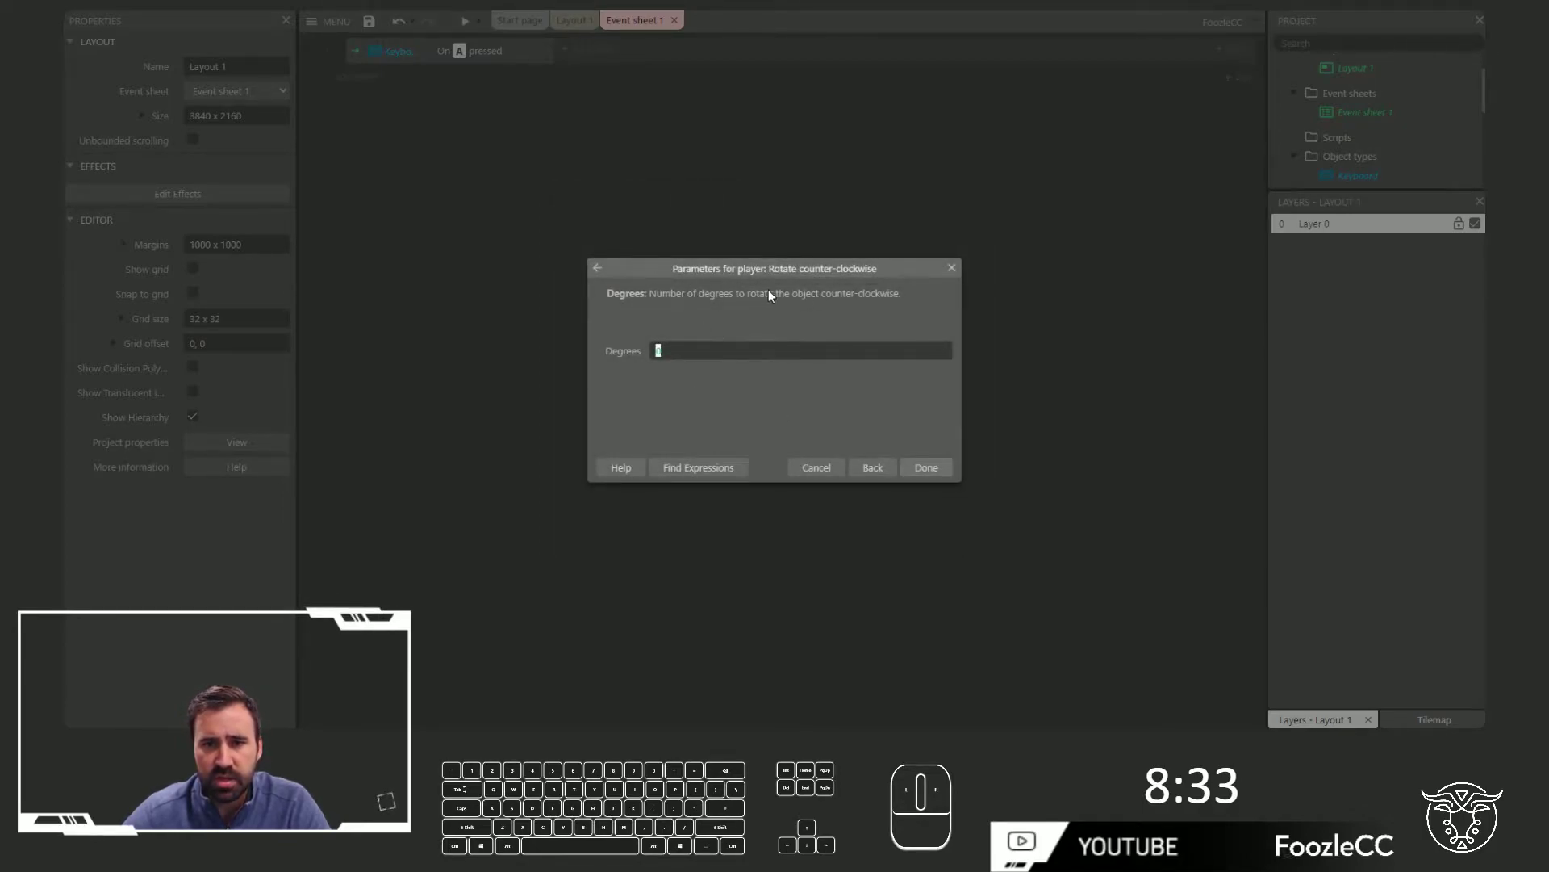
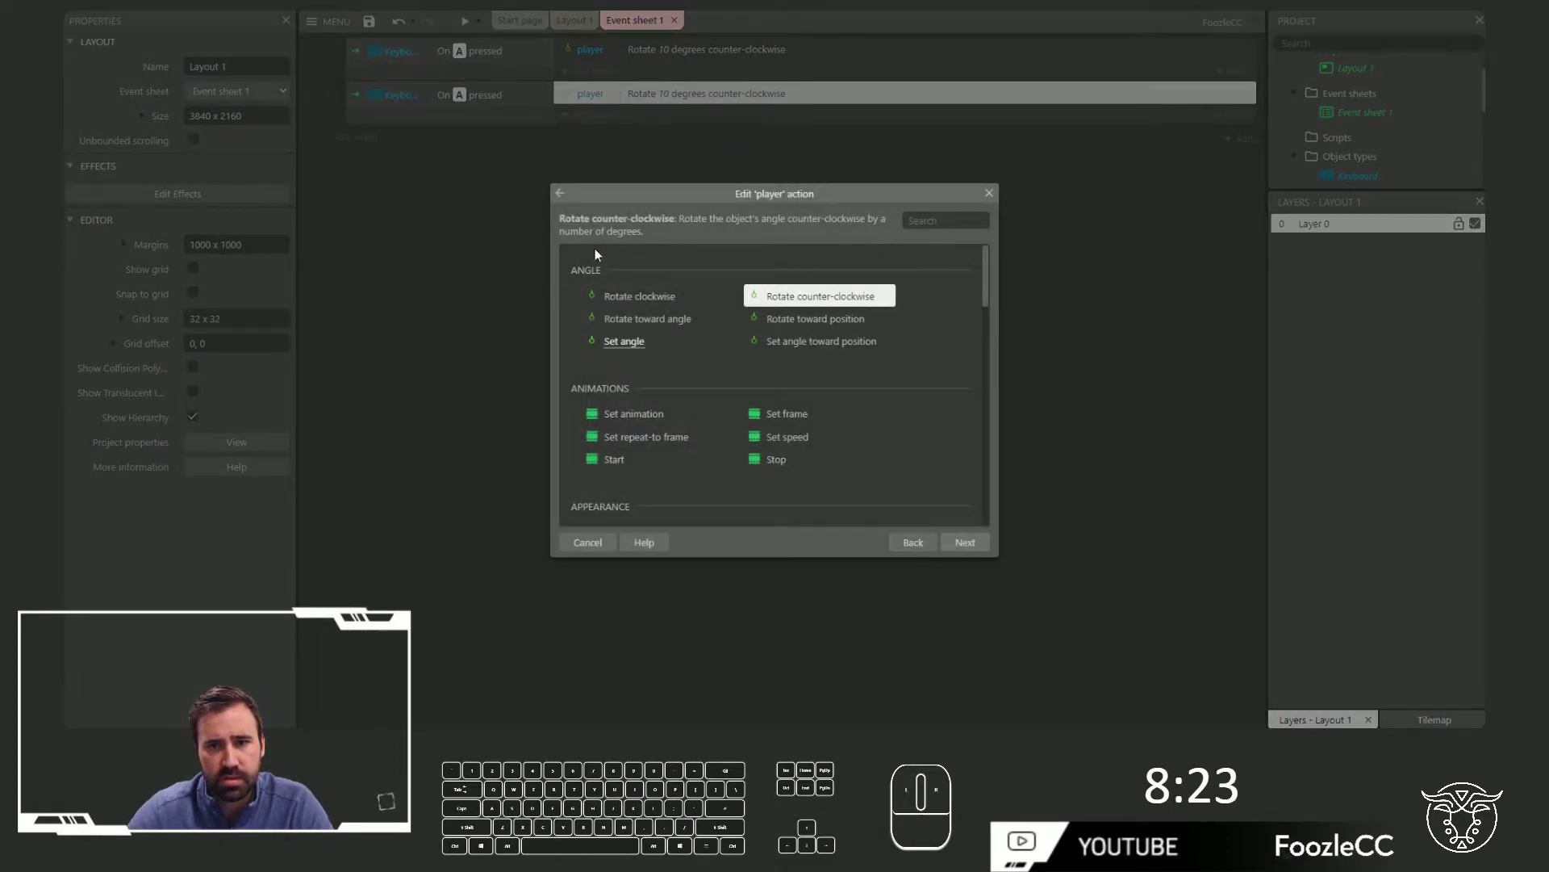
pyautogui.doubleClick(995, 201)
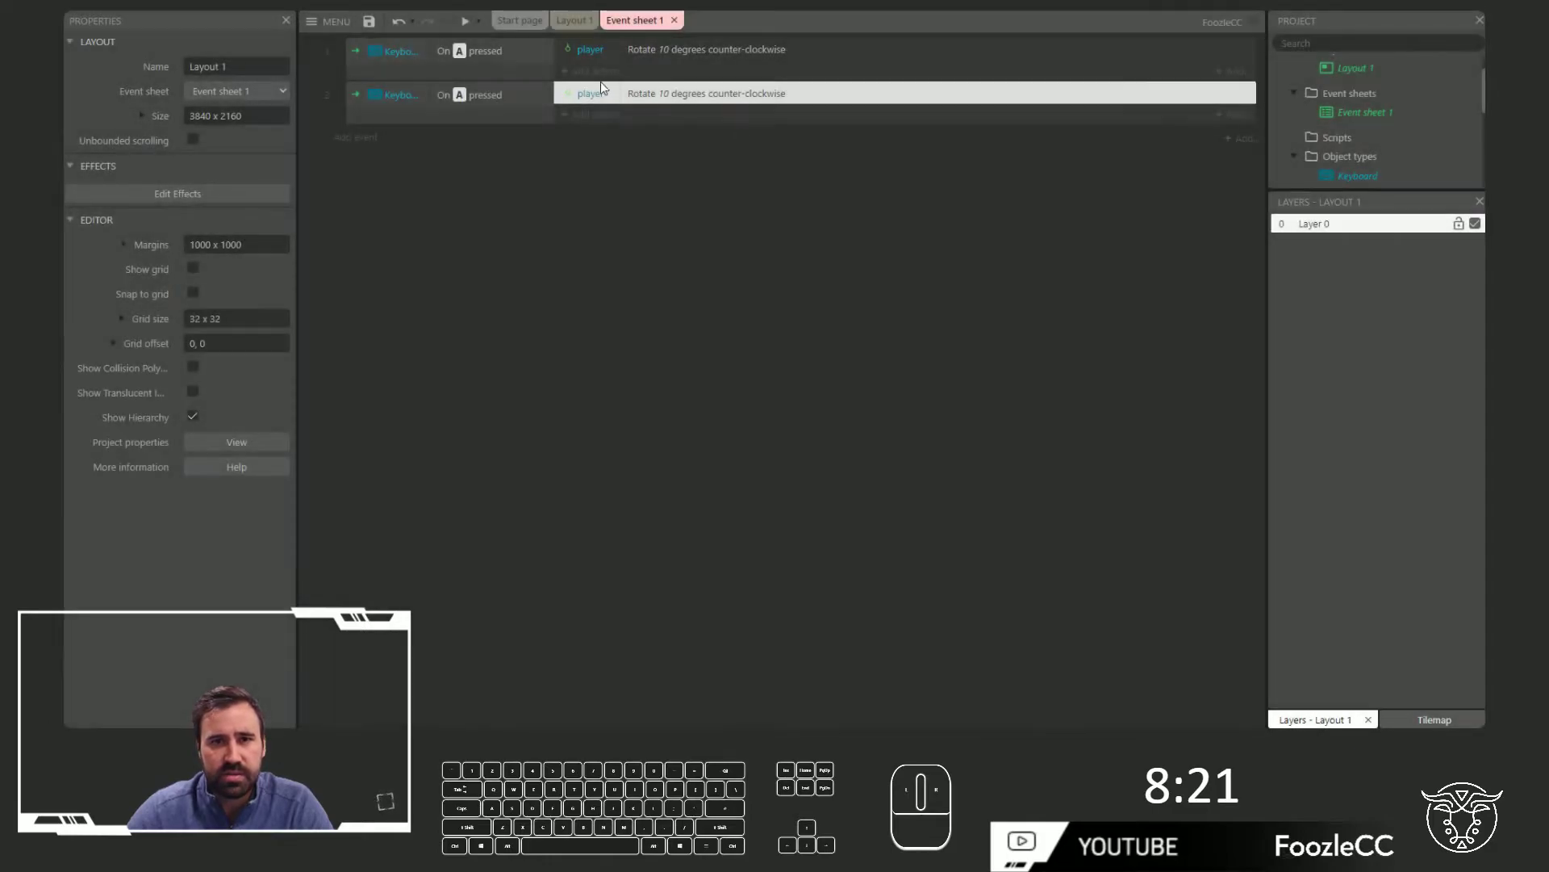
pyautogui.doubleClick(676, 53)
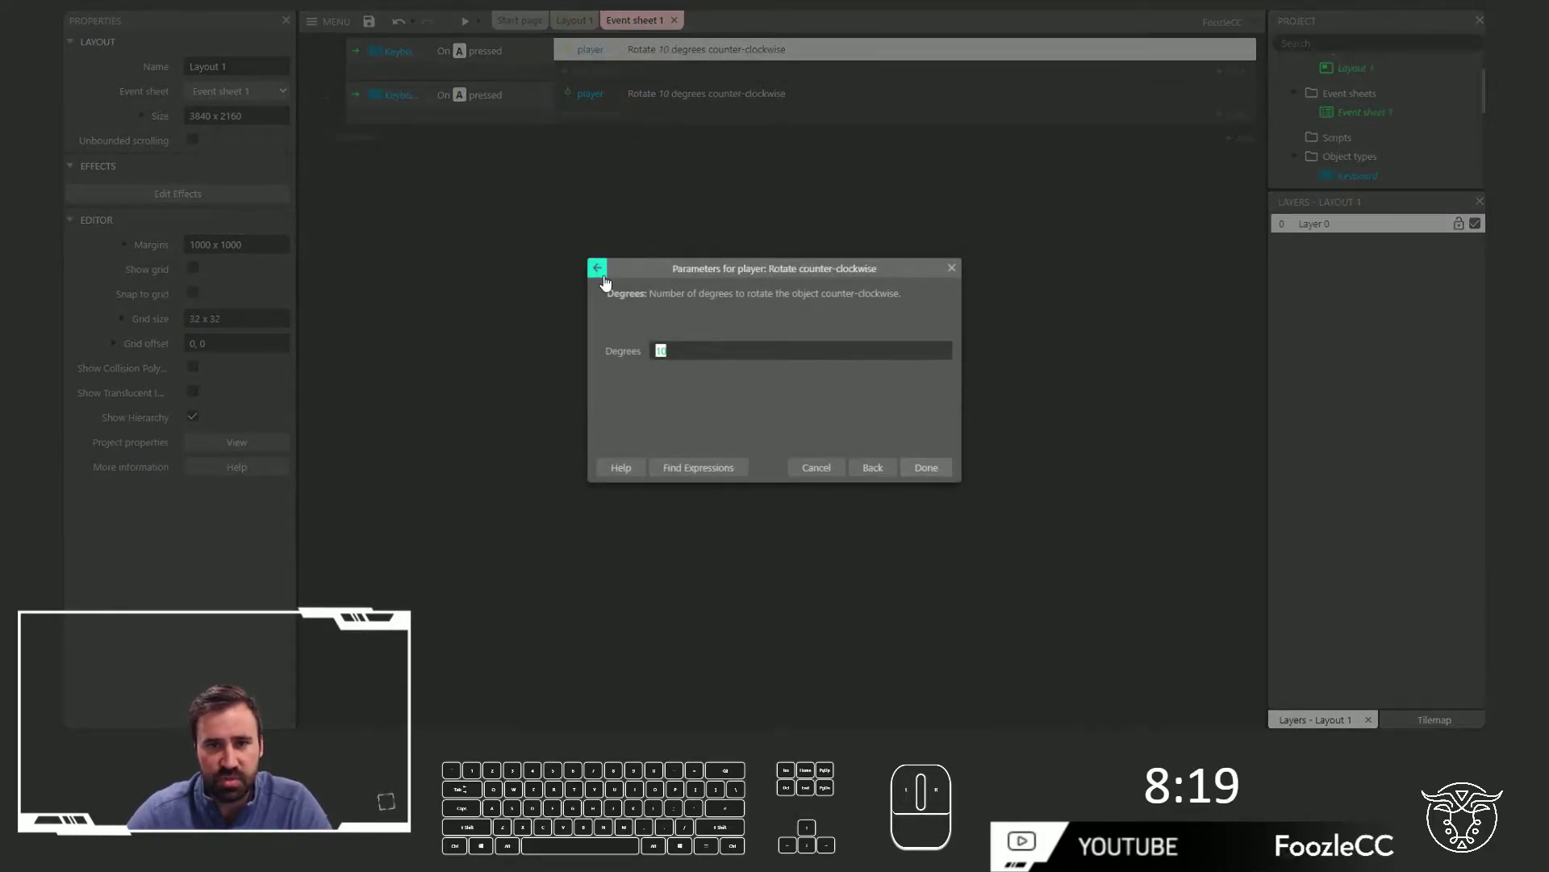
# Replace the A-key action with setting player's Rotate speed to -30
pyautogui.click(604, 282)
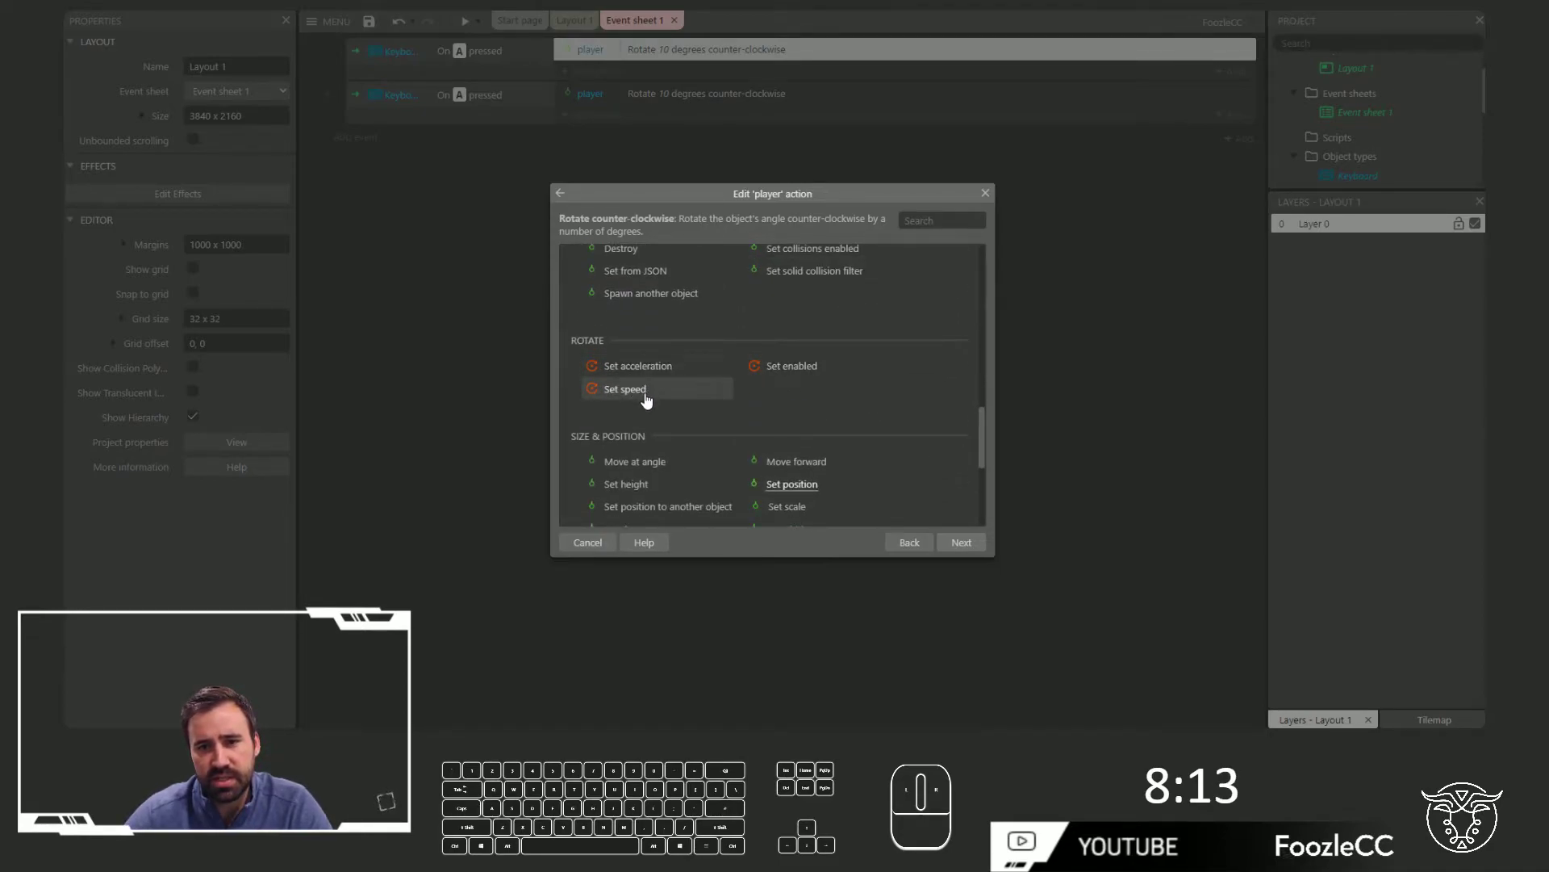
pyautogui.doubleClick(647, 400)
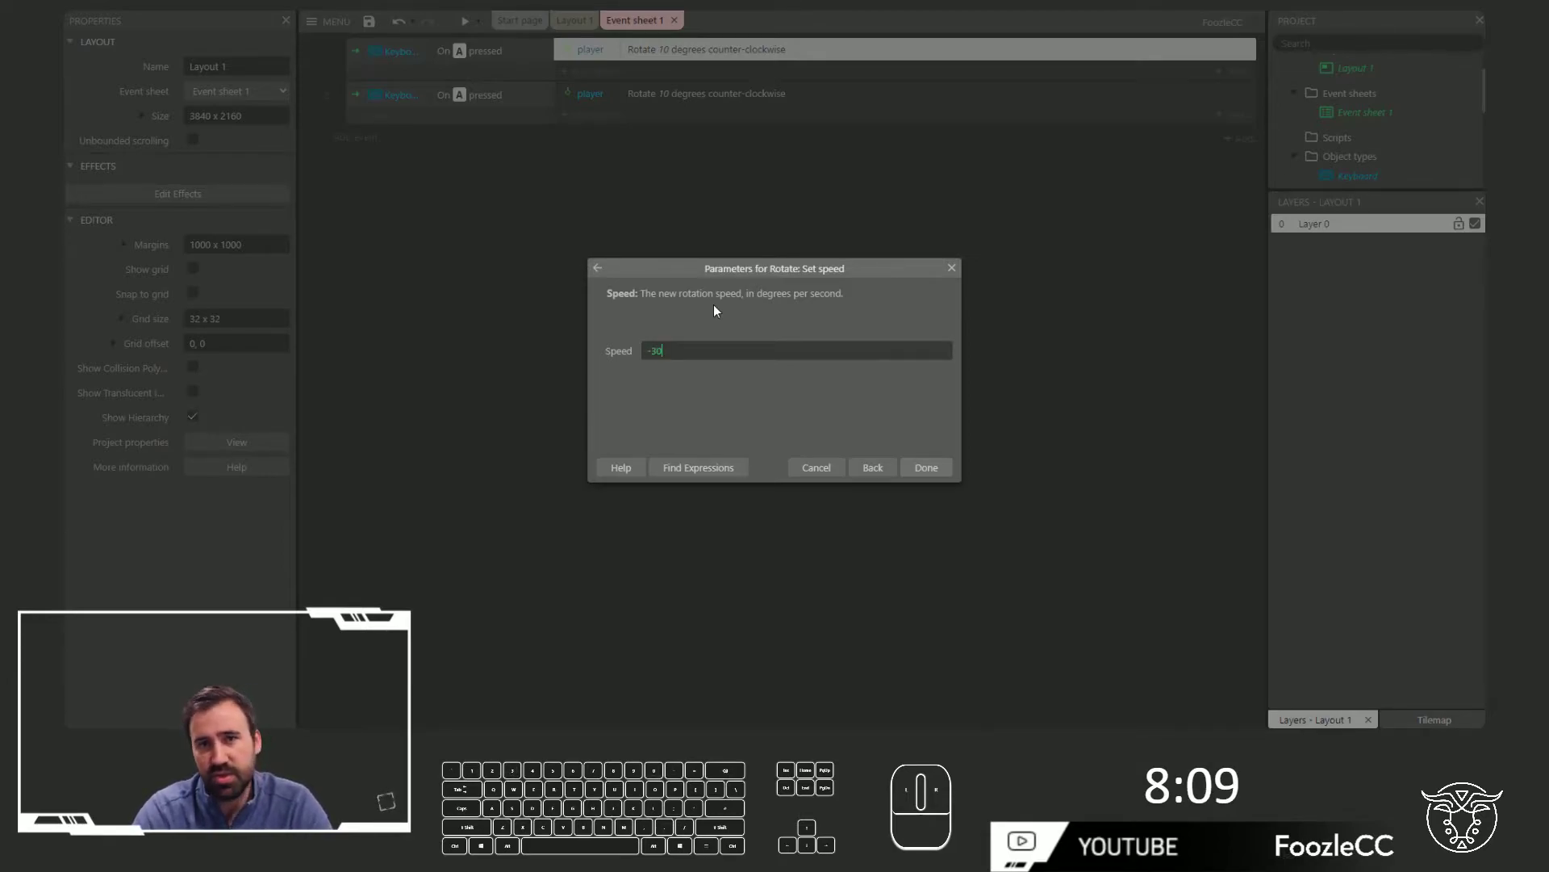
pyautogui.press('Return')
pyautogui.rightClick(580, 59)
pyautogui.click(664, 252)
pyautogui.click(594, 93)
pyautogui.middleClick(595, 94)
pyautogui.moveTo(745, 302); pyautogui.dragTo(646, 150)
# Change the second event's trigger key to D and retype its rotation speed to 30
pyautogui.click(619, 88)
pyautogui.click(603, 96)
pyautogui.press('Delete')
pyautogui.click(509, 103)
pyautogui.click(747, 363)
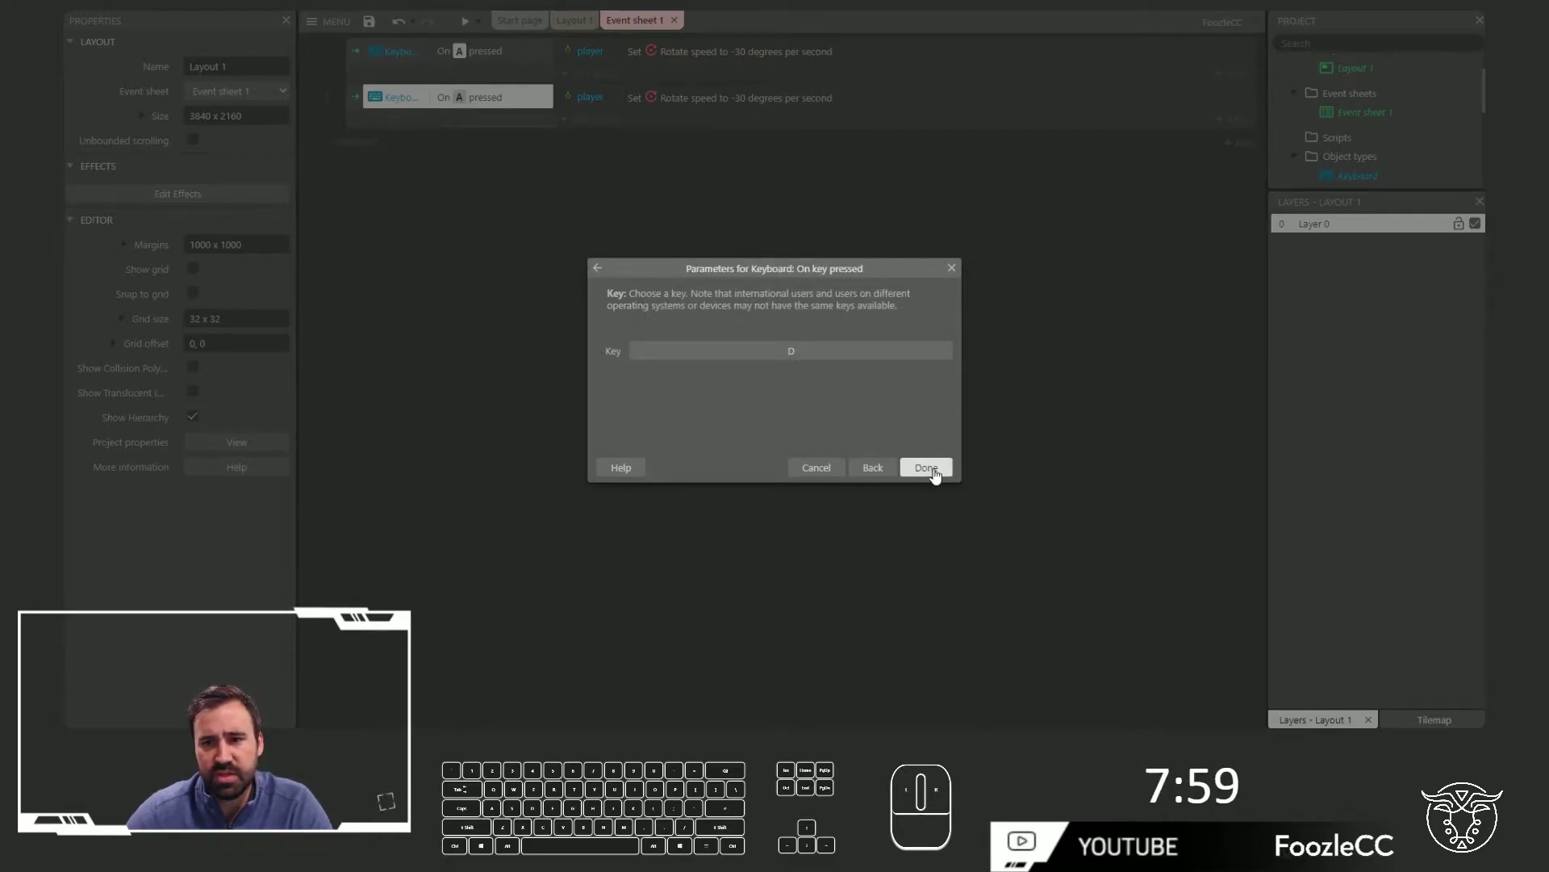
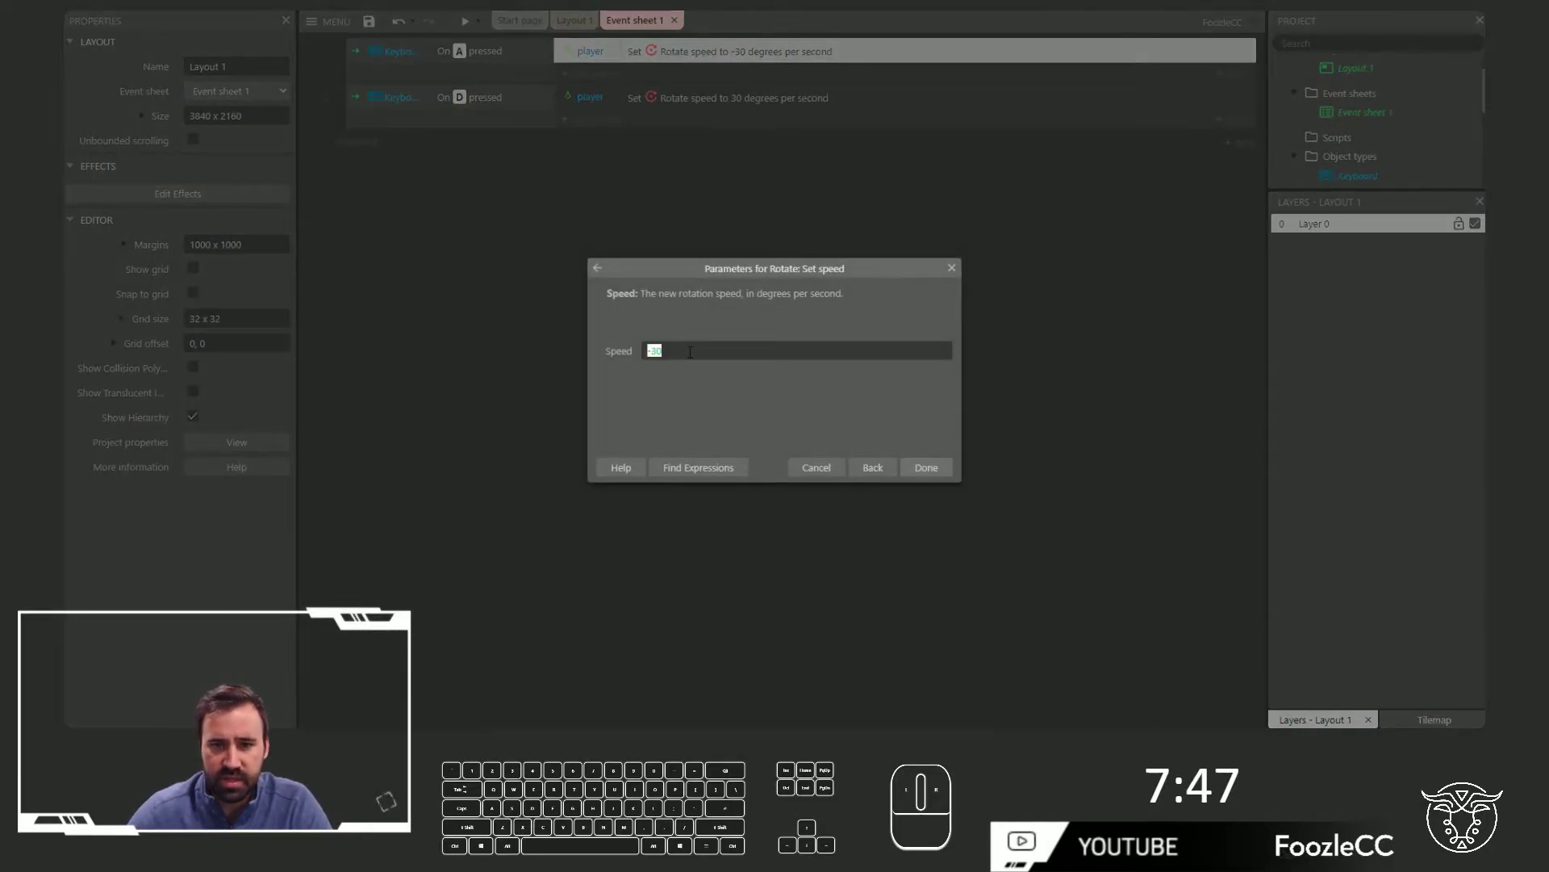
pyautogui.press('BackSpace')
pyautogui.press('BackSpace')
pyautogui.press('\\')
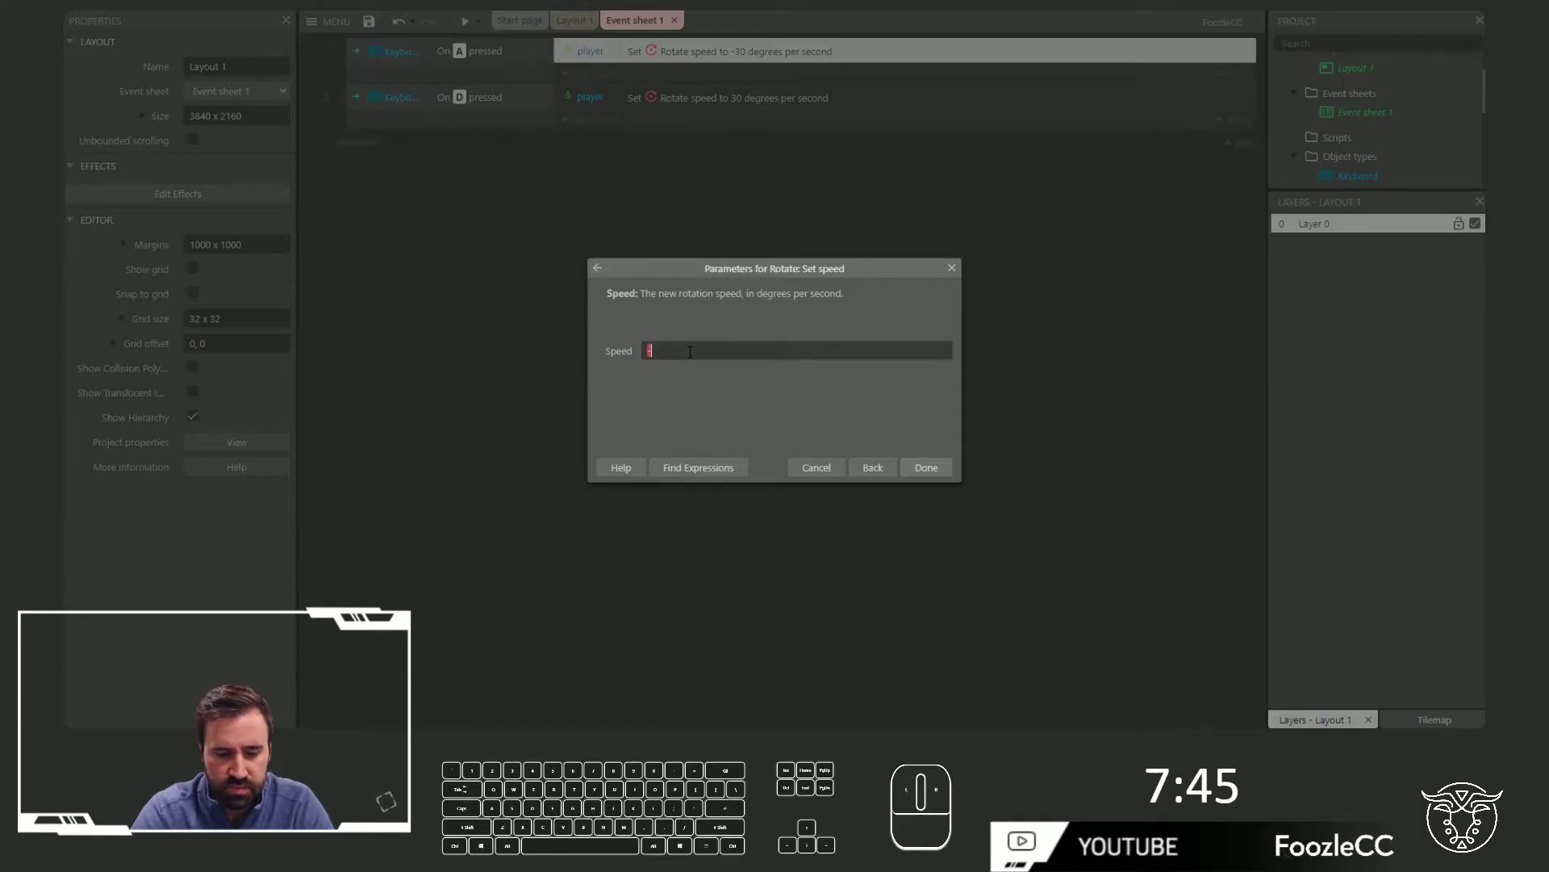
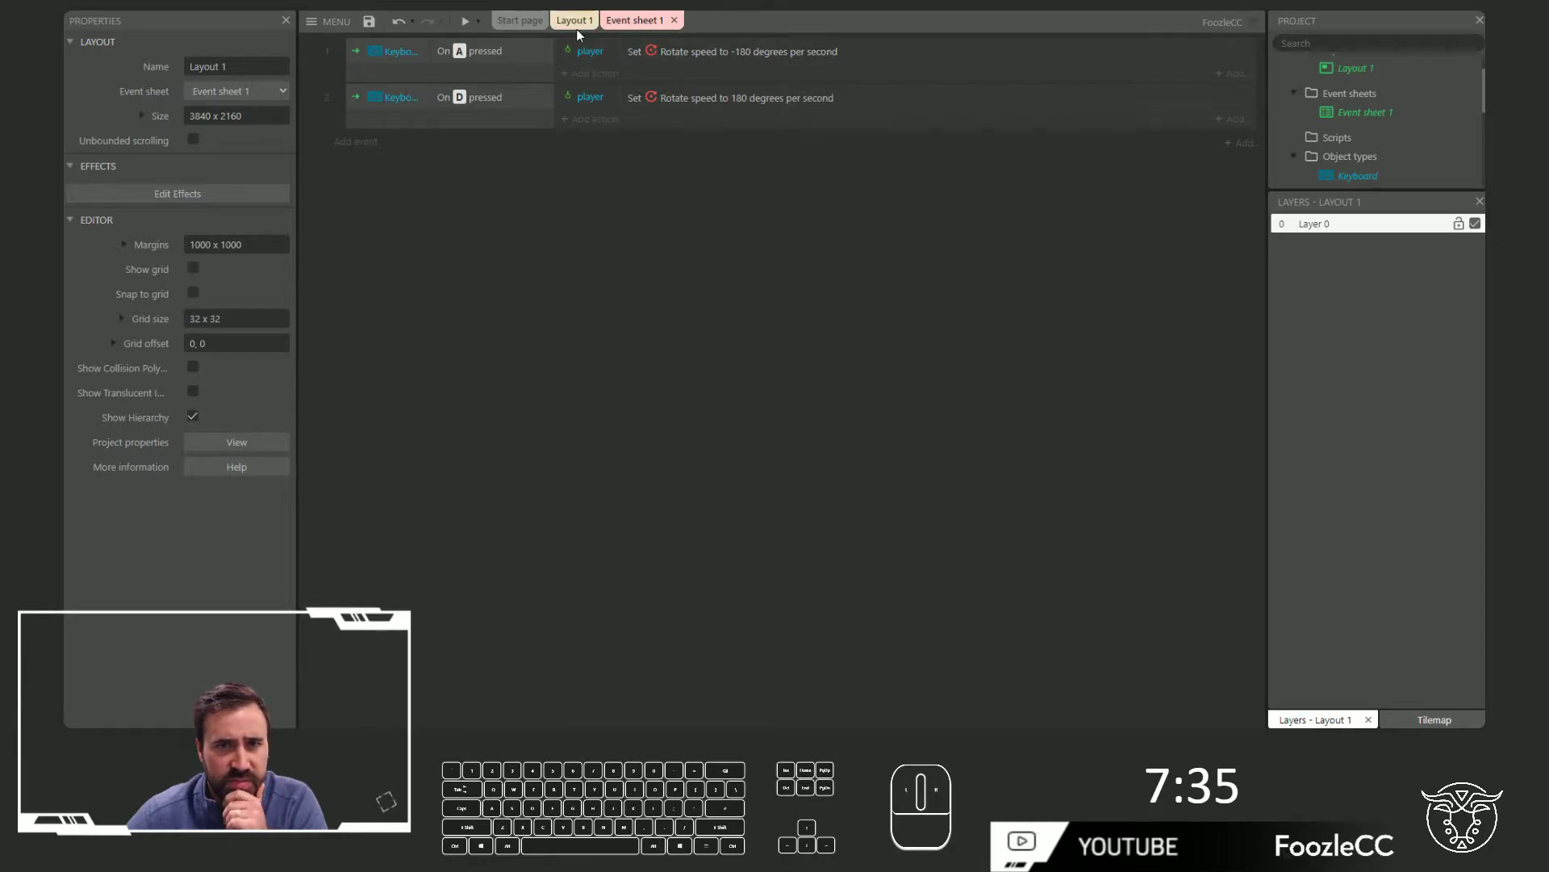
# Switch to Layout 1 and start inserting a new sprite object type for the target
pyautogui.click(577, 32)
pyautogui.click(641, 305)
pyautogui.doubleClick(550, 363)
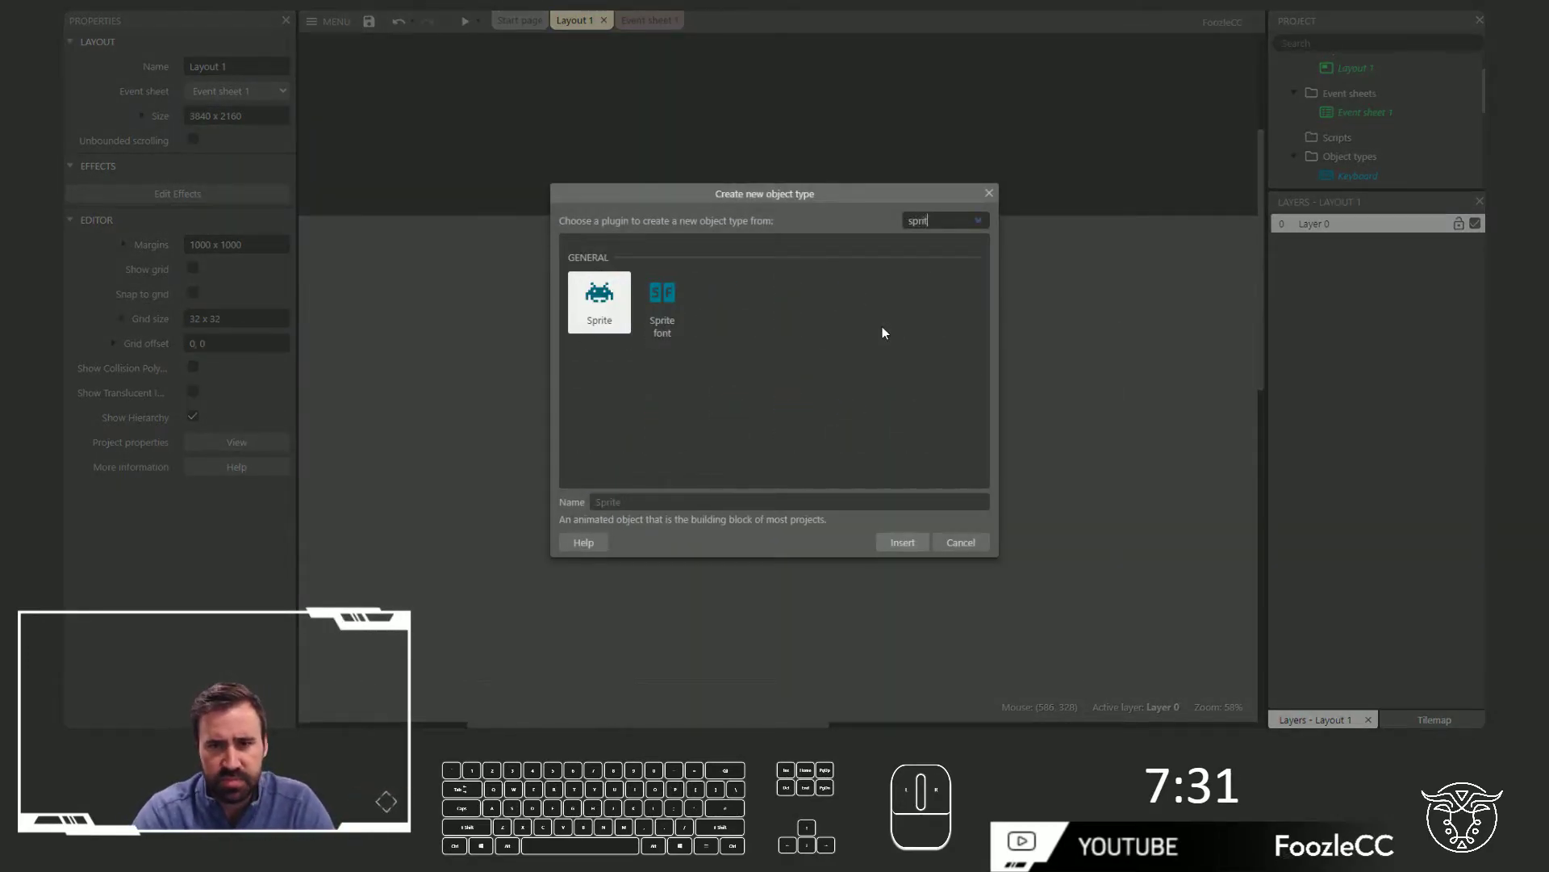
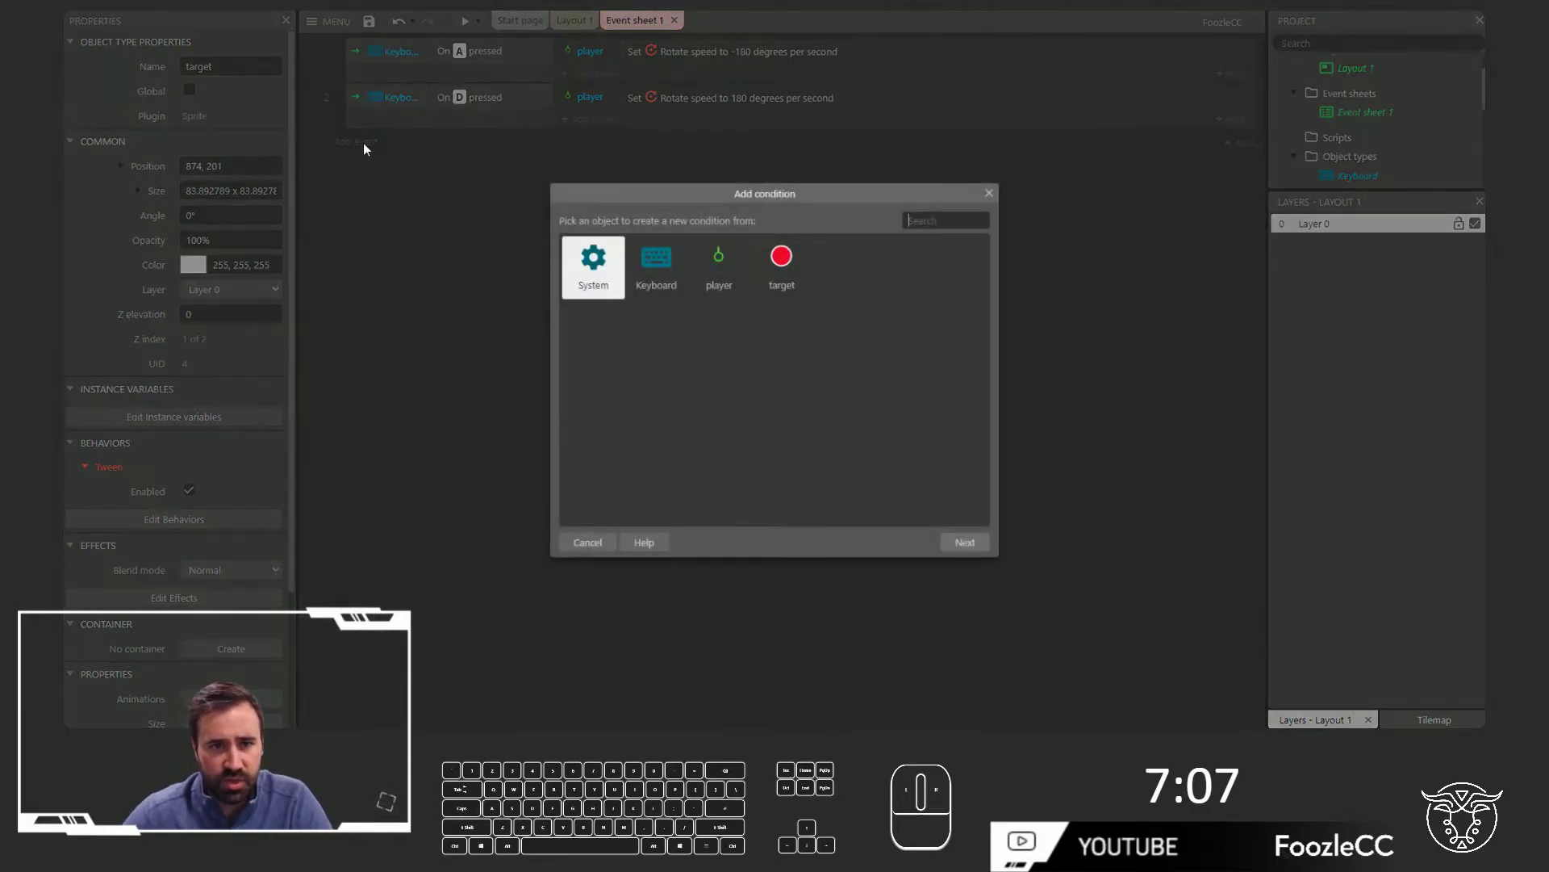
# Add a System 'On start of layout' event tweening target's X to 1000 over 5 seconds, tagged x_pos
pyautogui.doubleClick(595, 276)
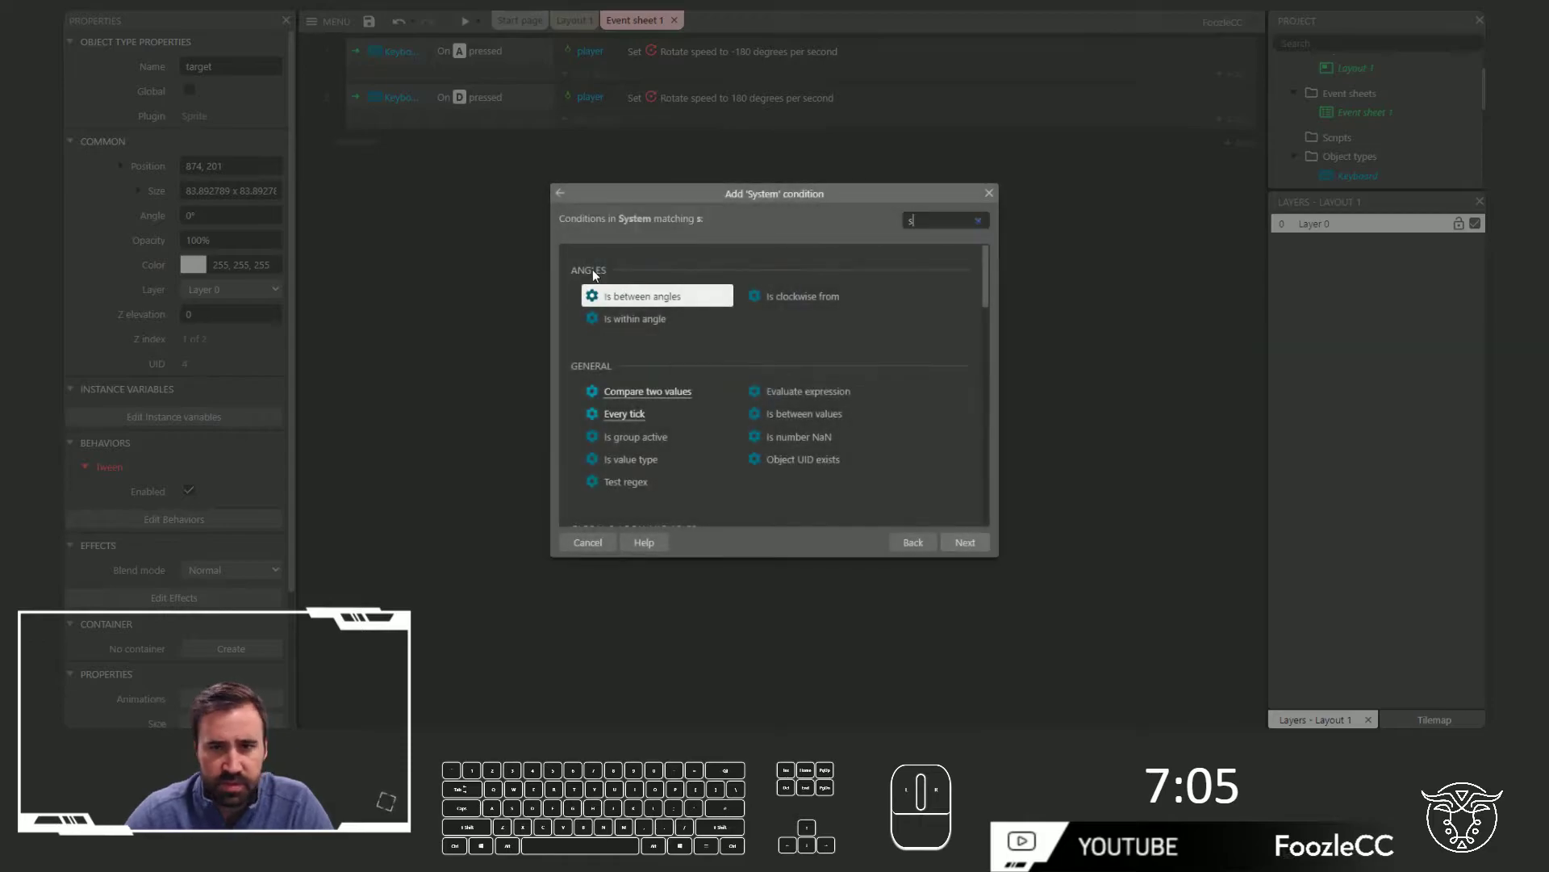
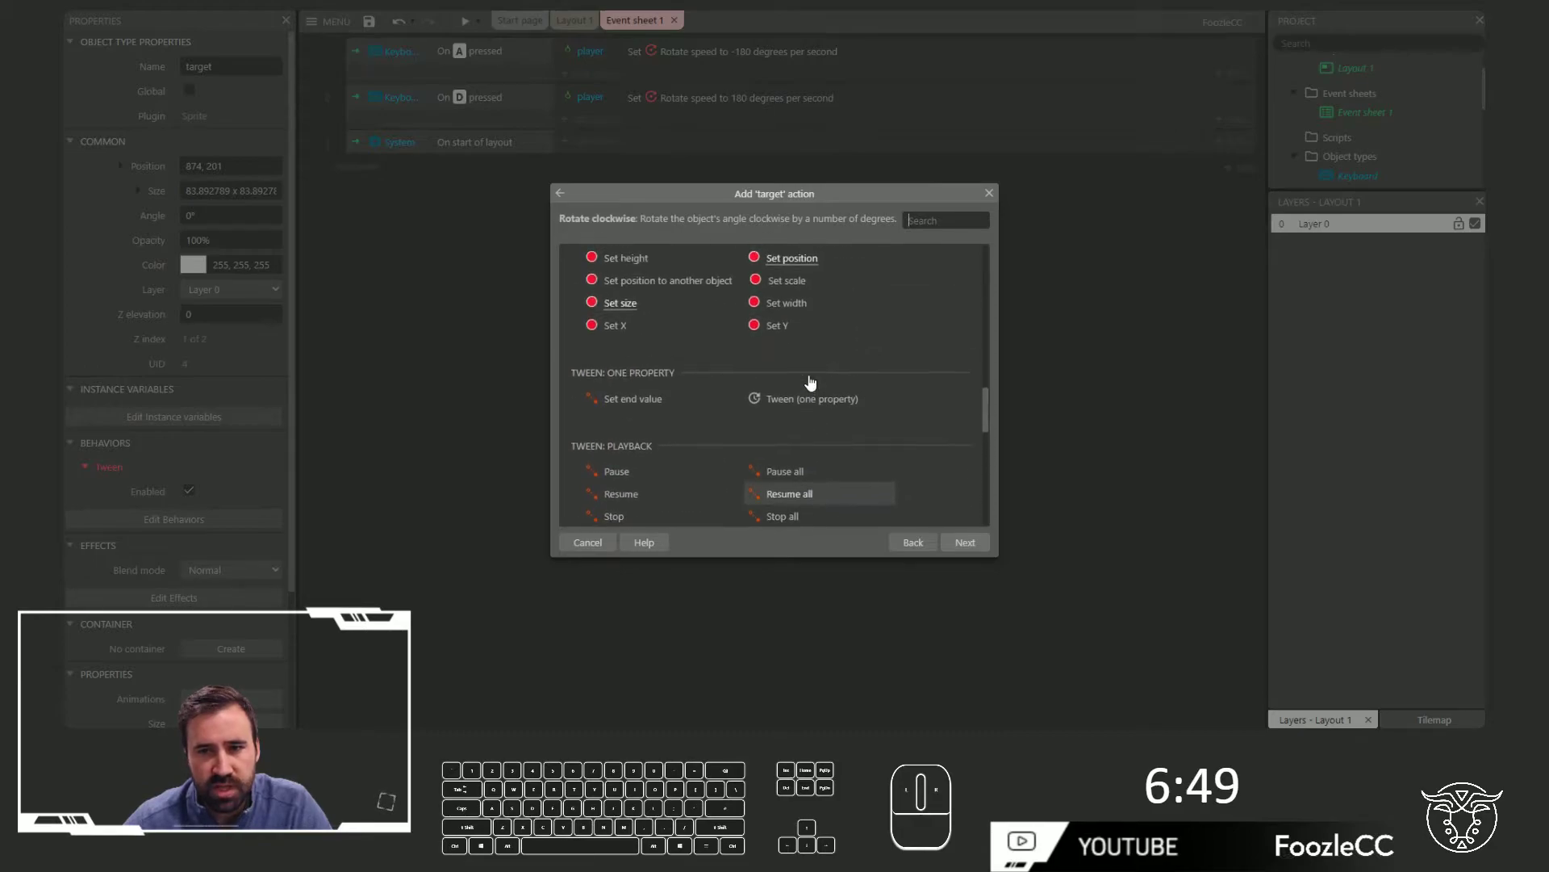
pyautogui.doubleClick(795, 404)
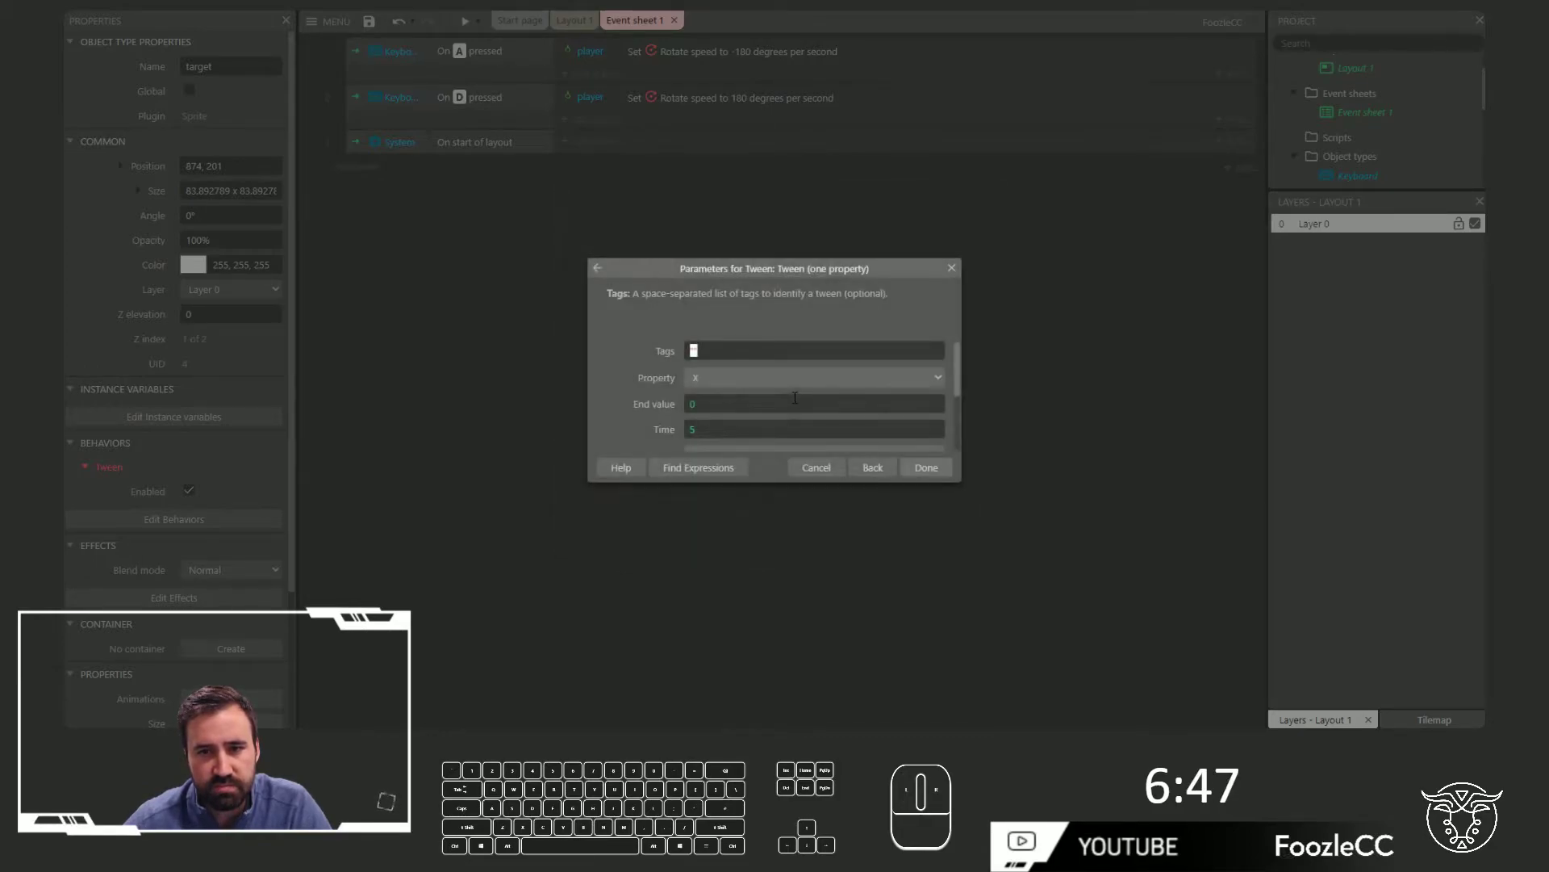
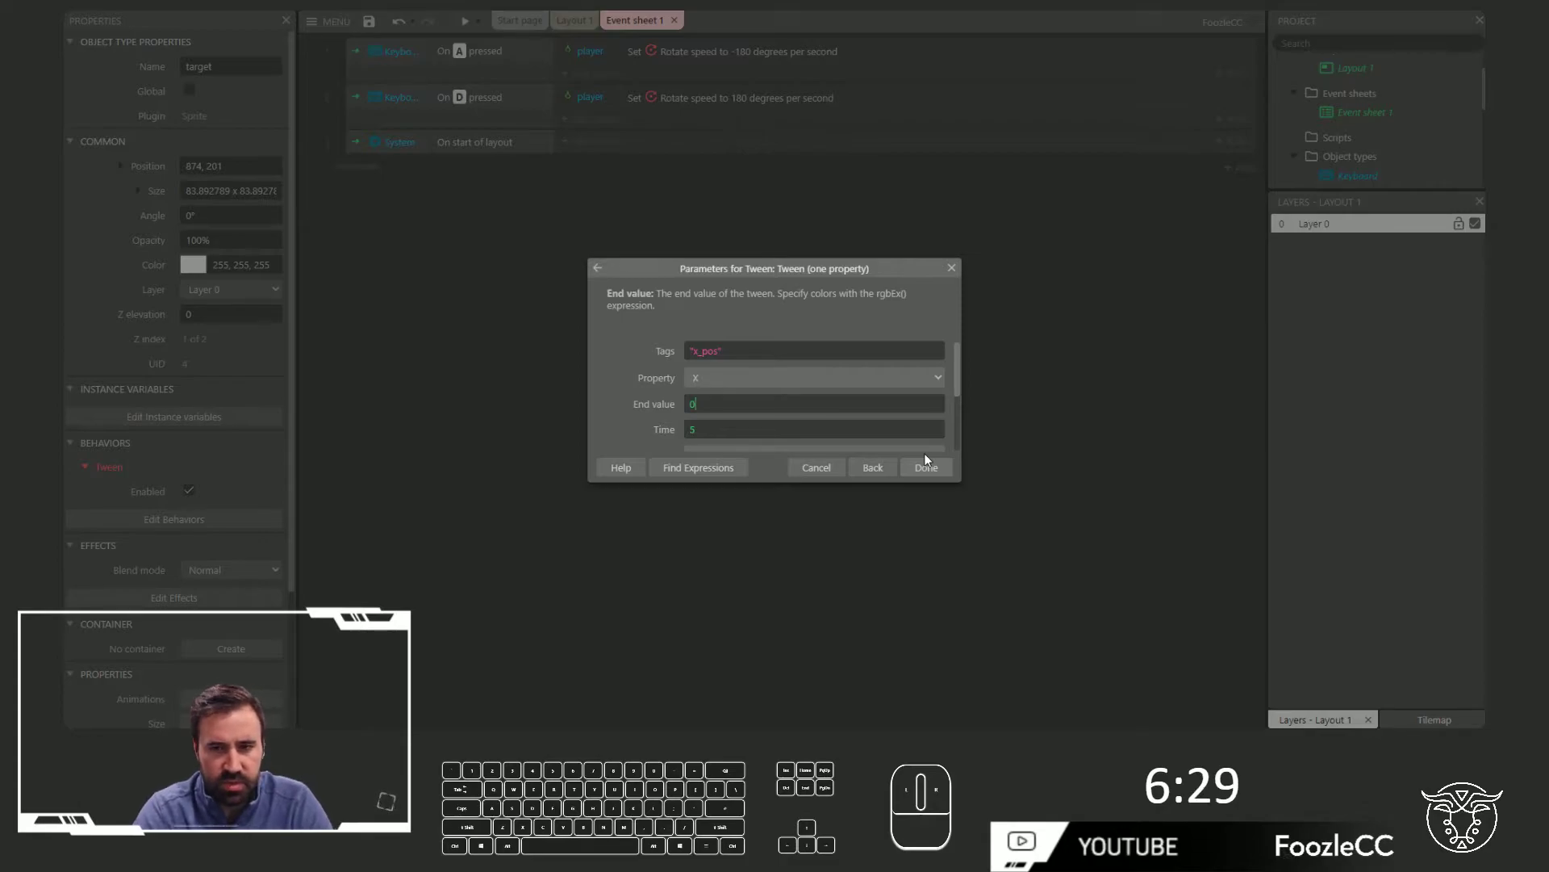
pyautogui.press('BackSpace')
pyautogui.press('BackSpace')
pyautogui.press('BackSpace')
pyautogui.press('1')
pyautogui.press('0')
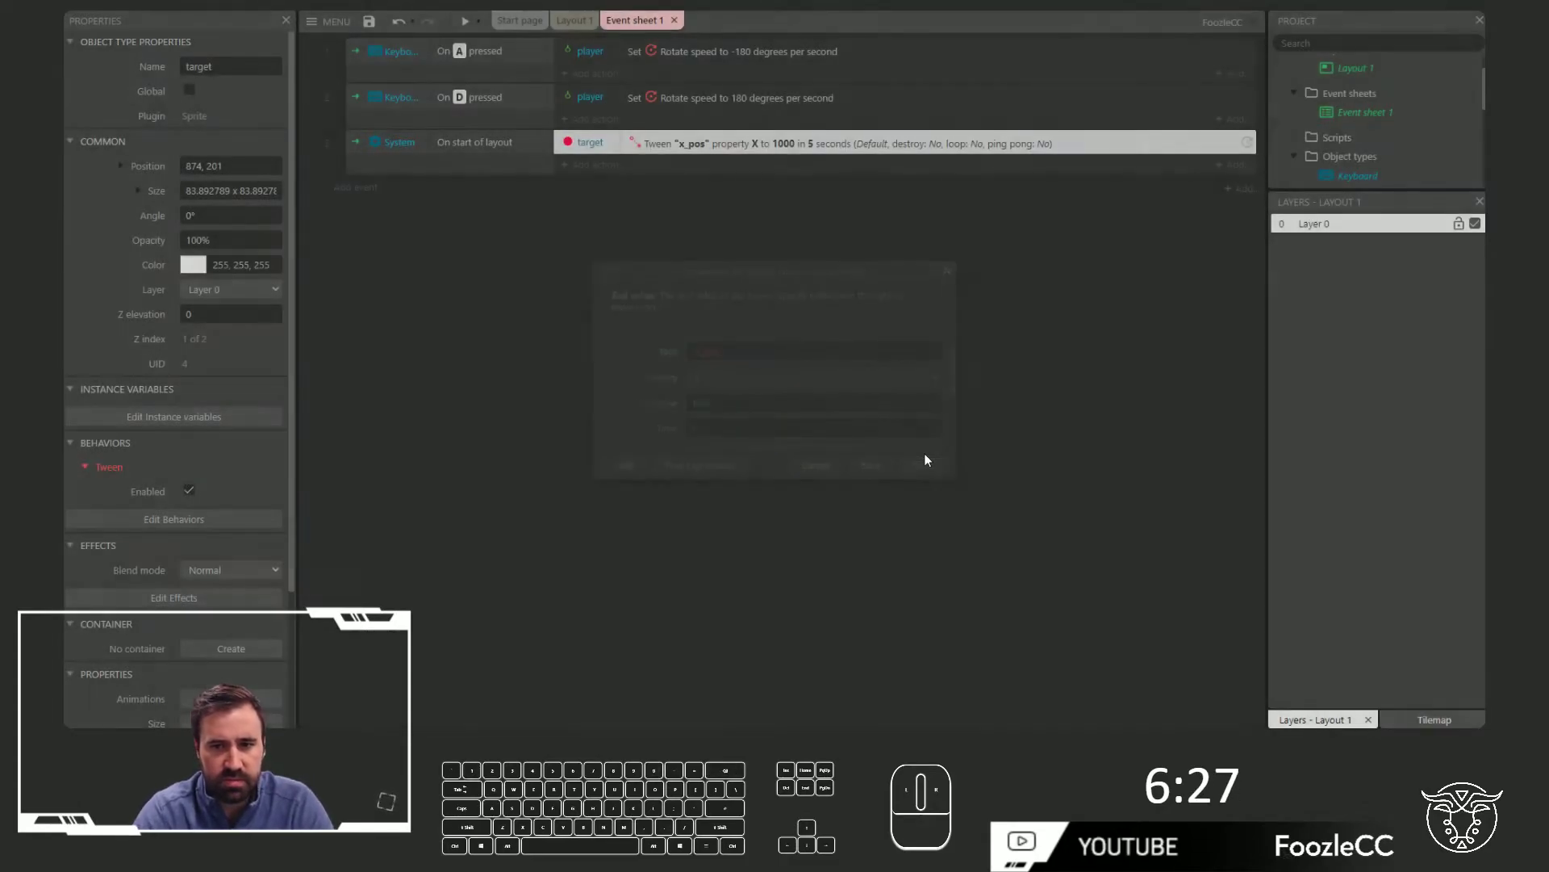
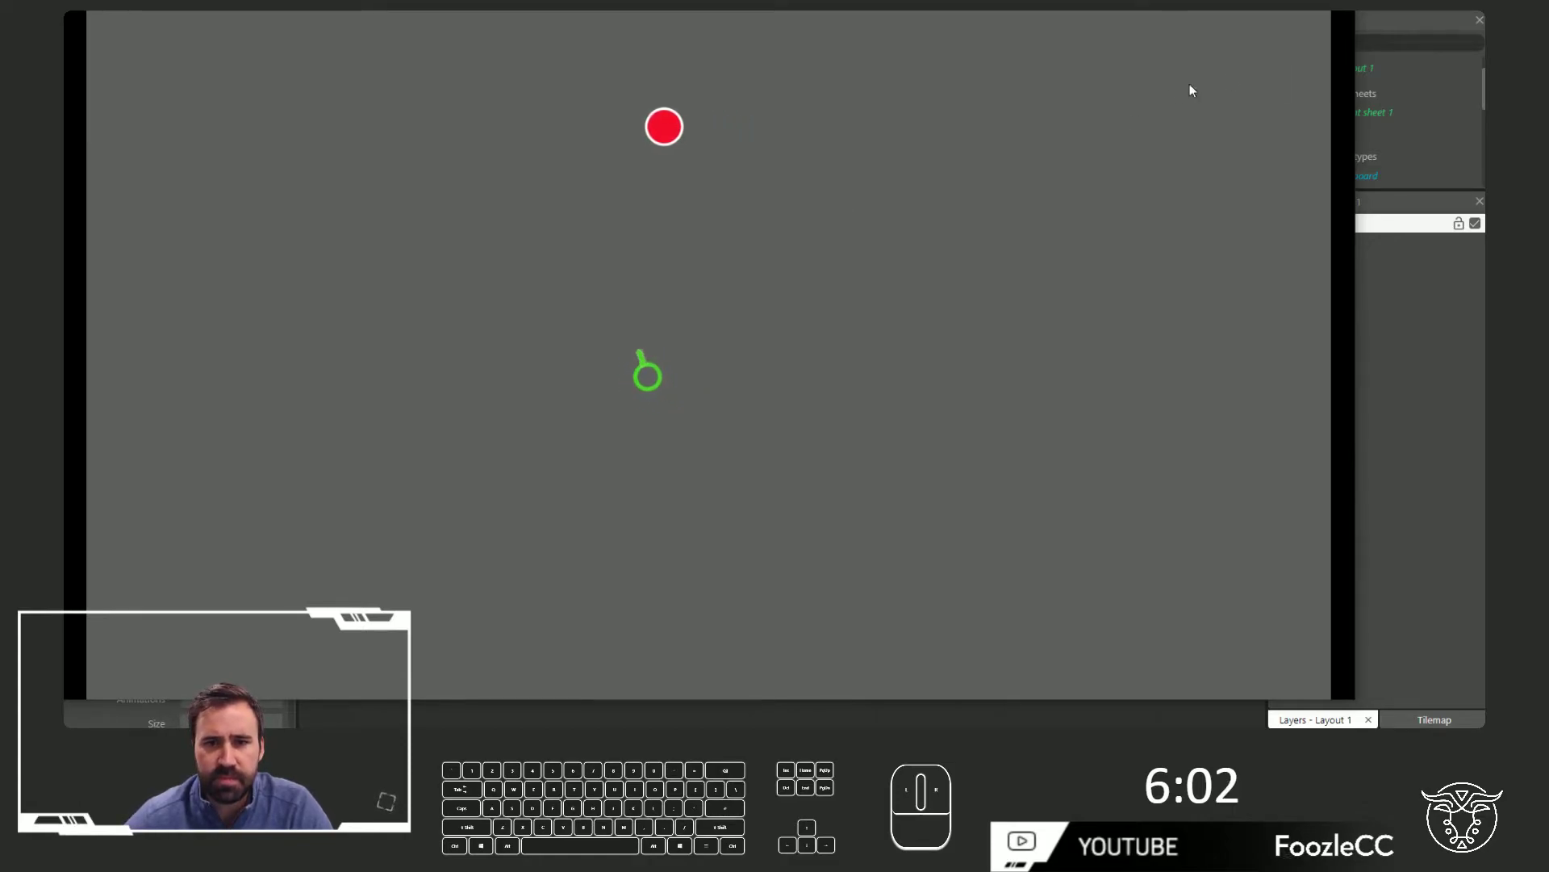
# Focus the running game preview and turn the green cannon with A
pyautogui.click(898, 274)
pyautogui.press('a')
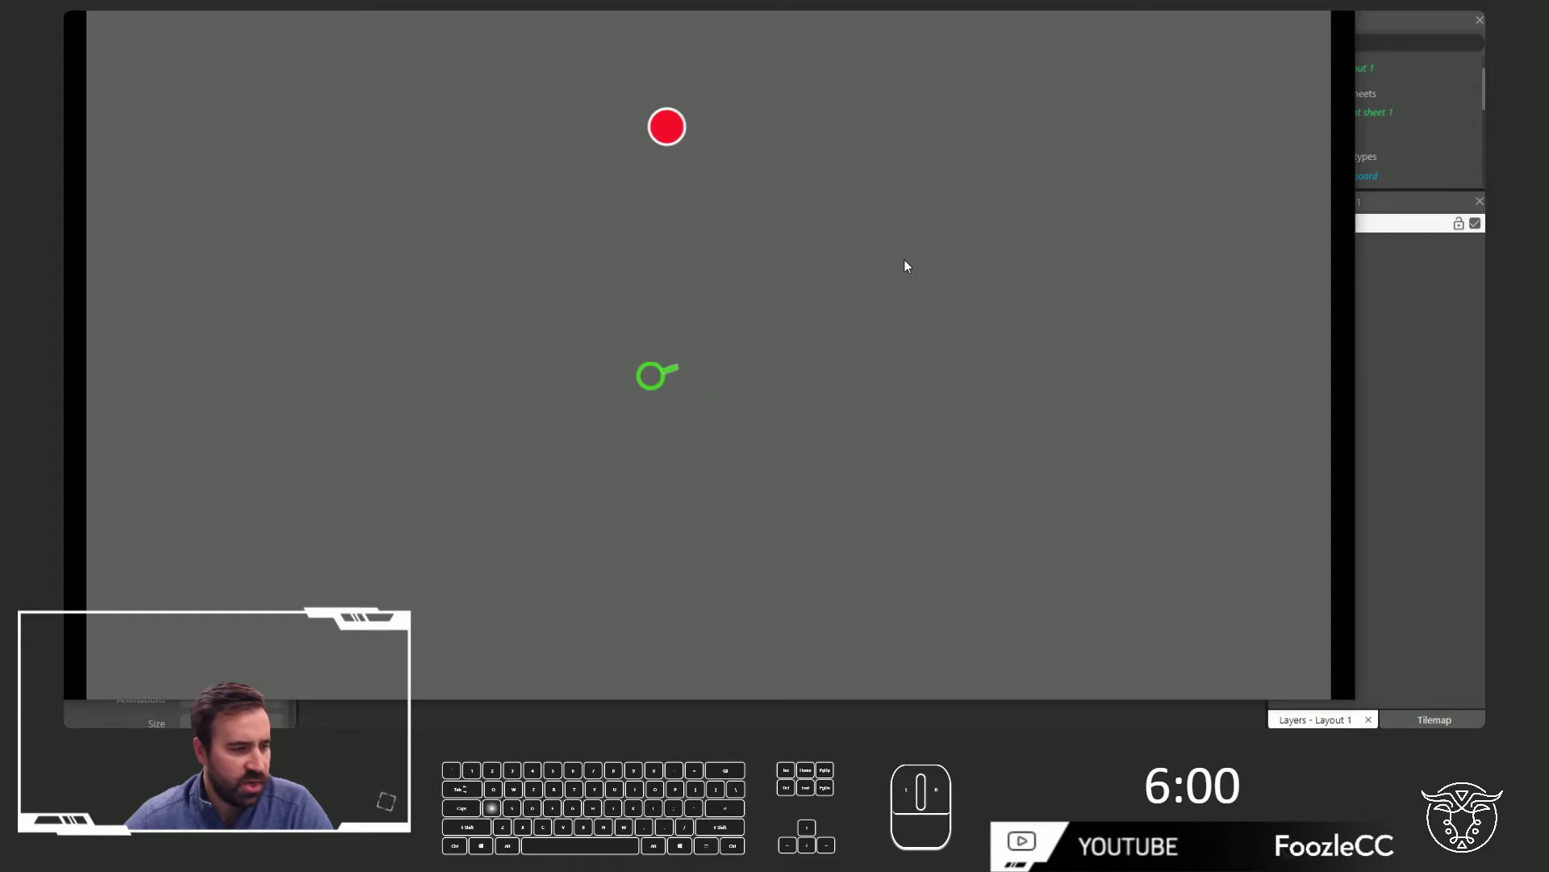
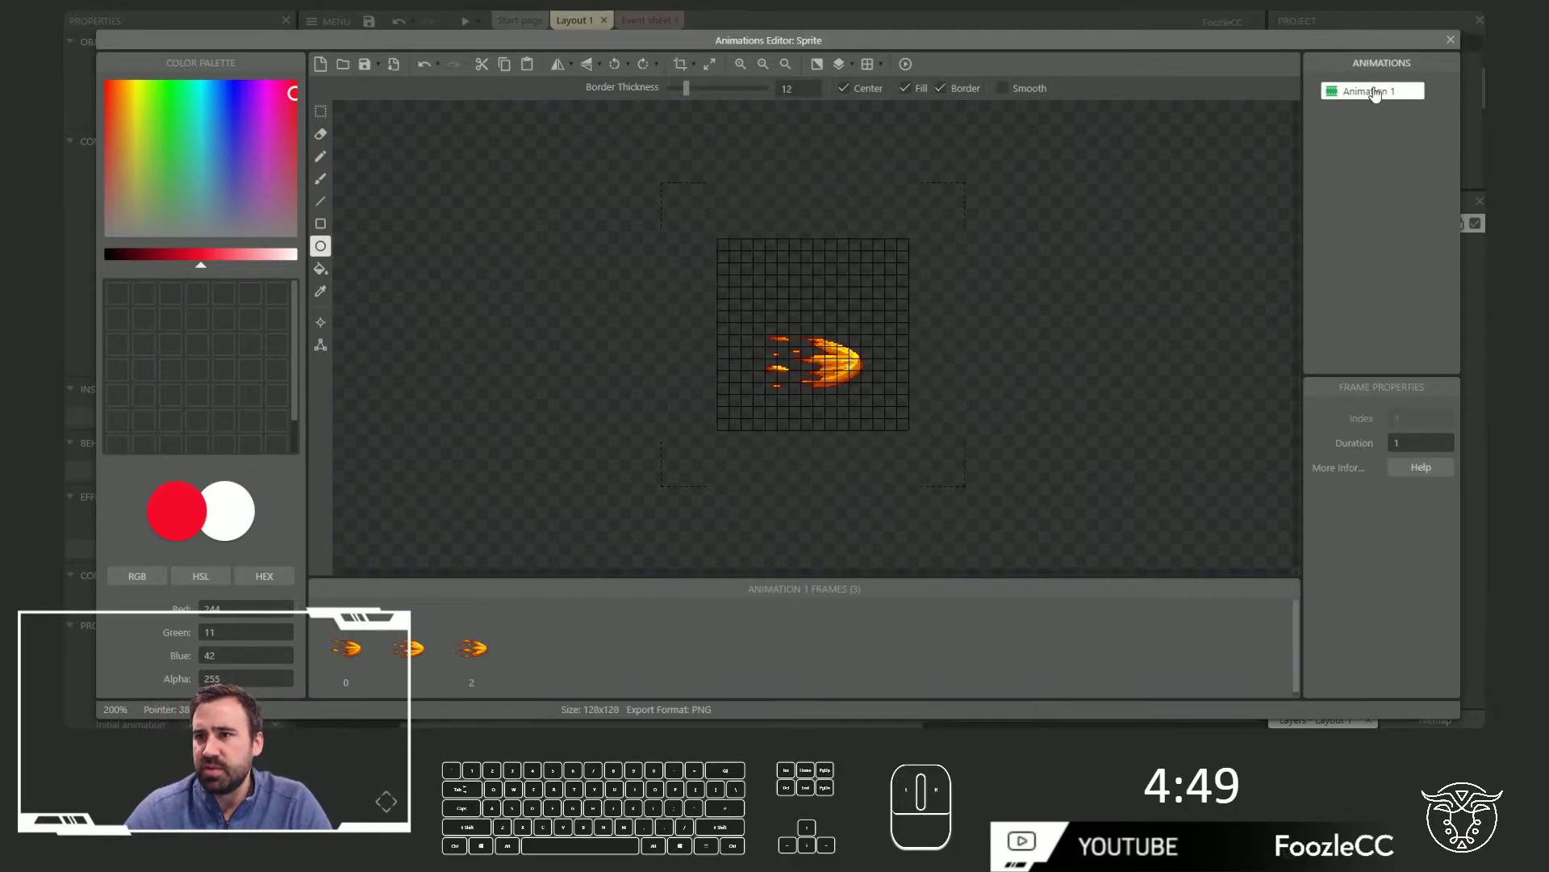
# Rotate the fireball animation frames one by one so the flame points upward
pyautogui.click(1399, 478)
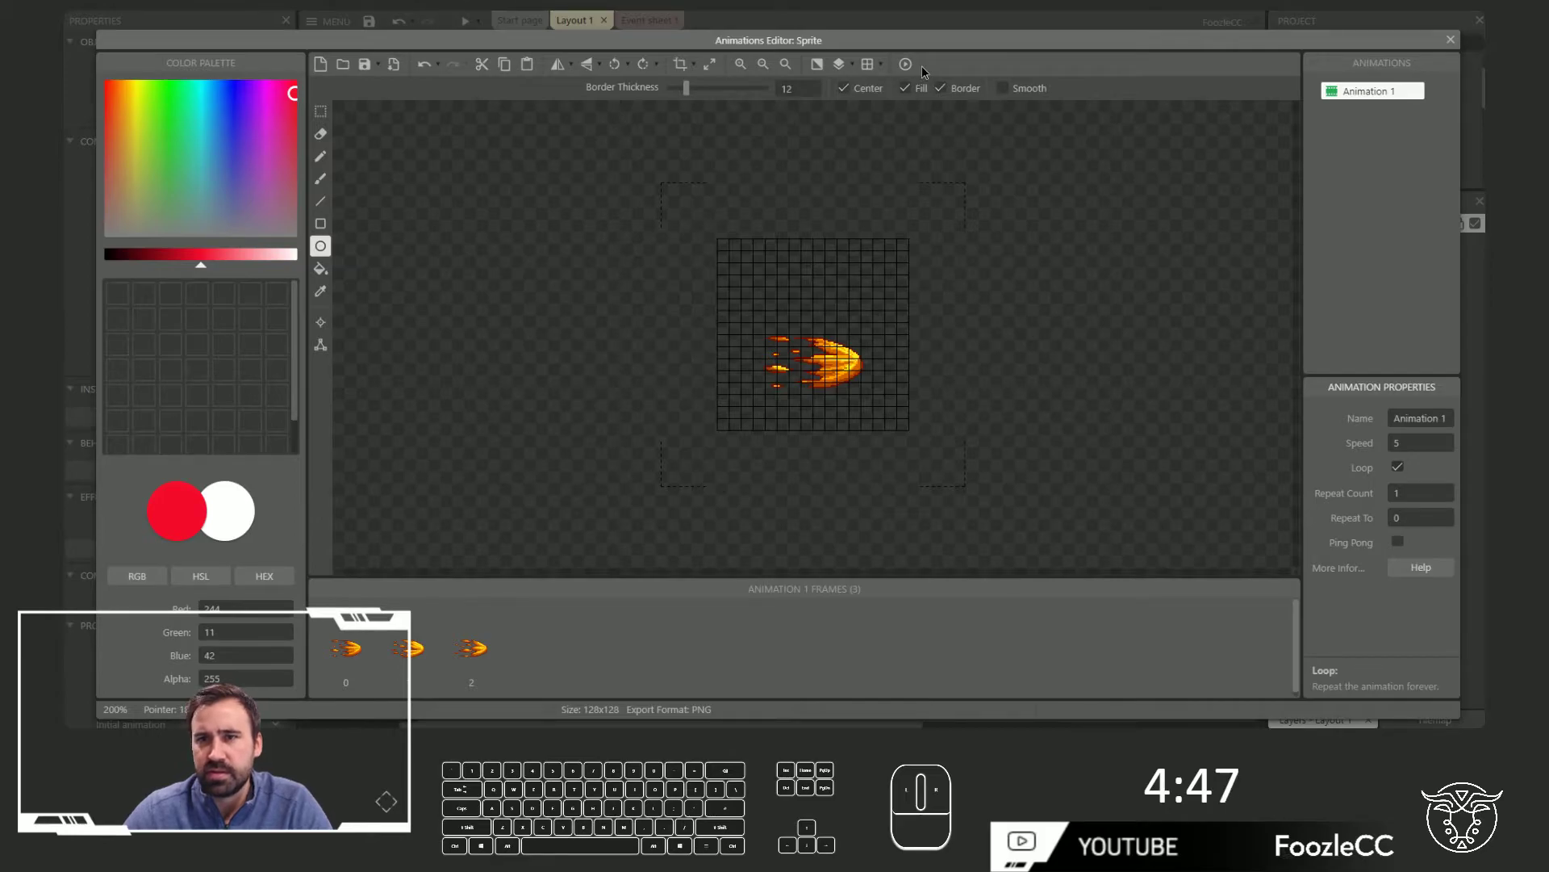
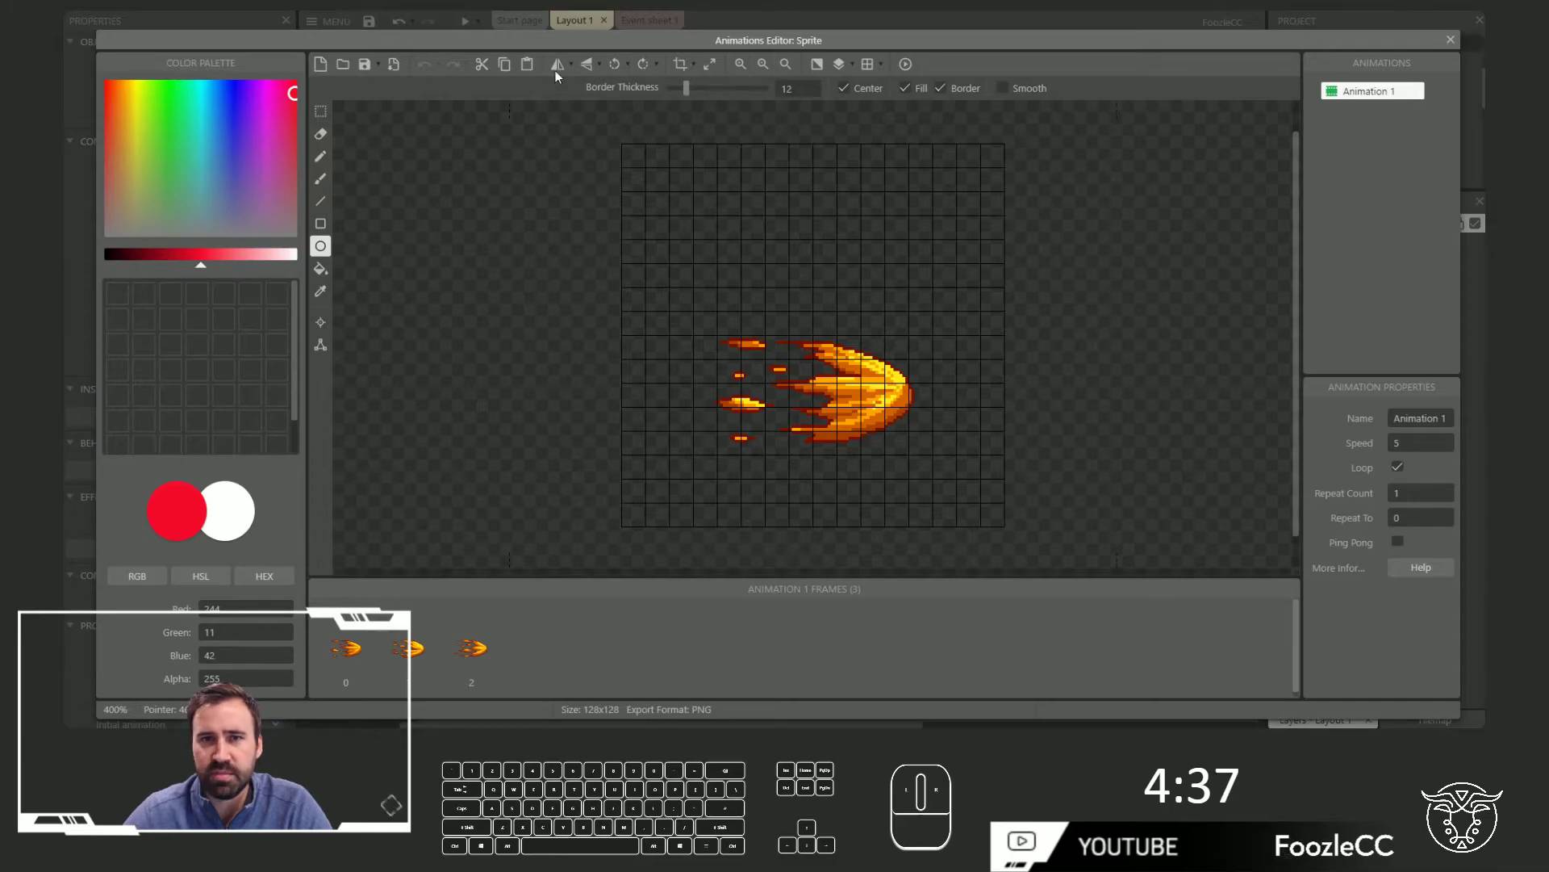
pyautogui.click(611, 67)
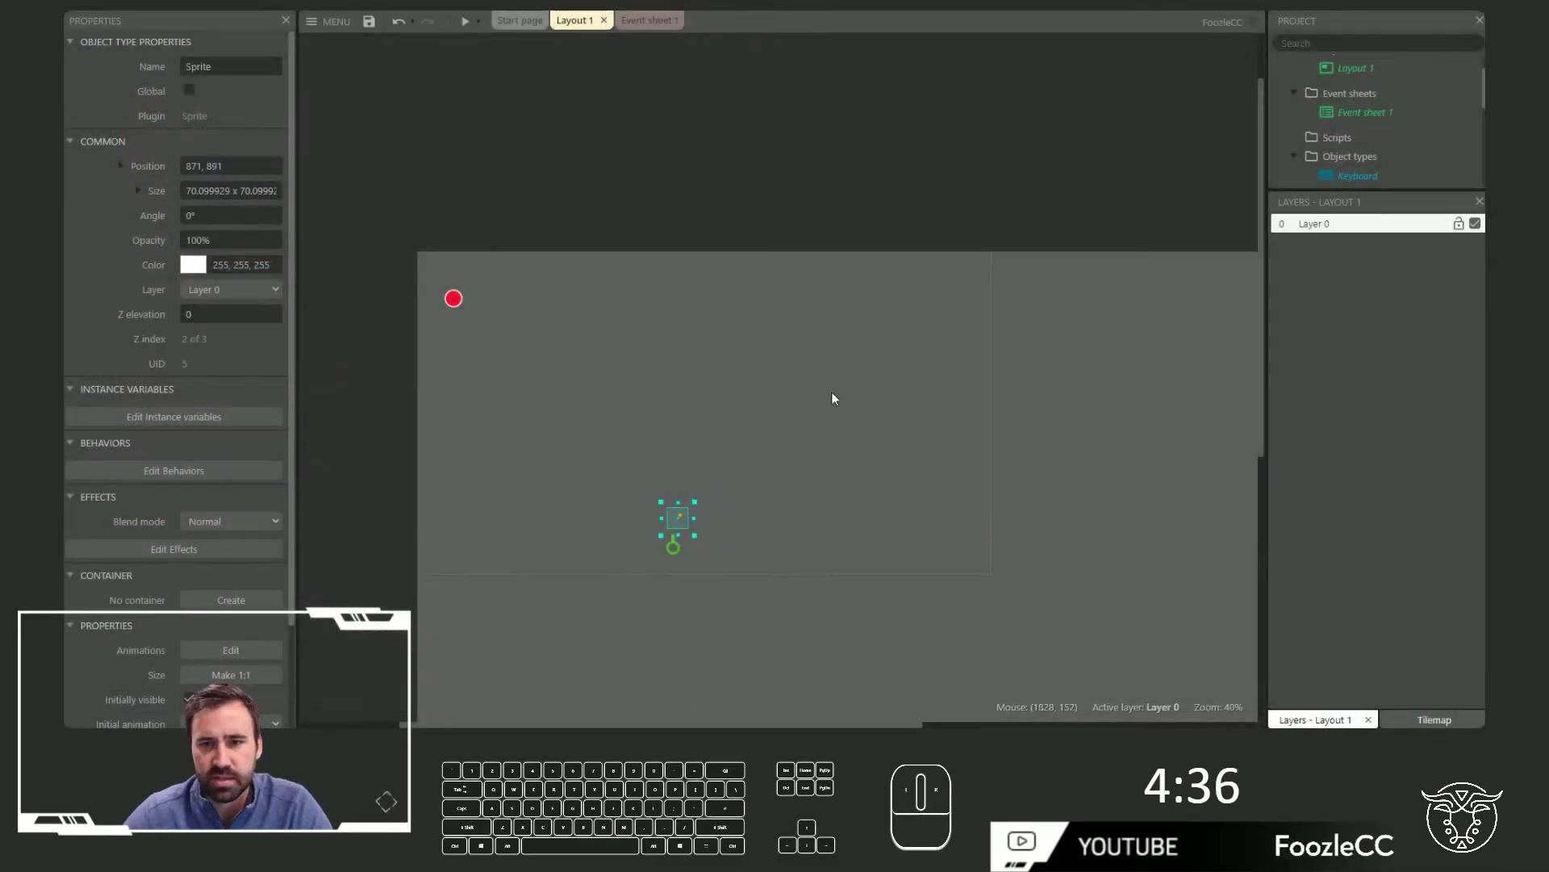
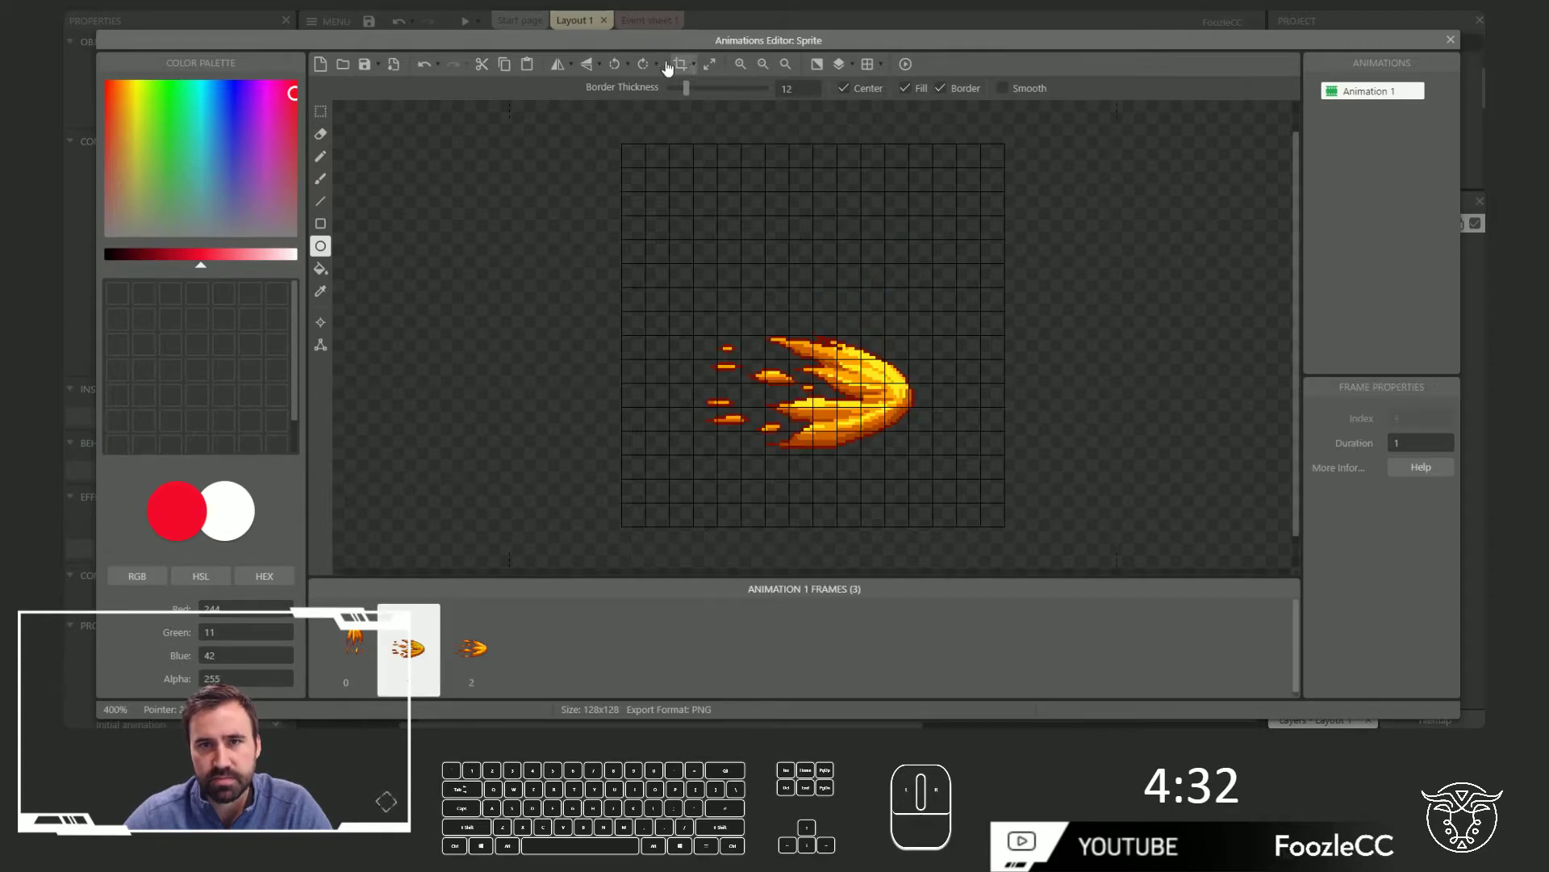
pyautogui.click(619, 66)
pyautogui.click(465, 641)
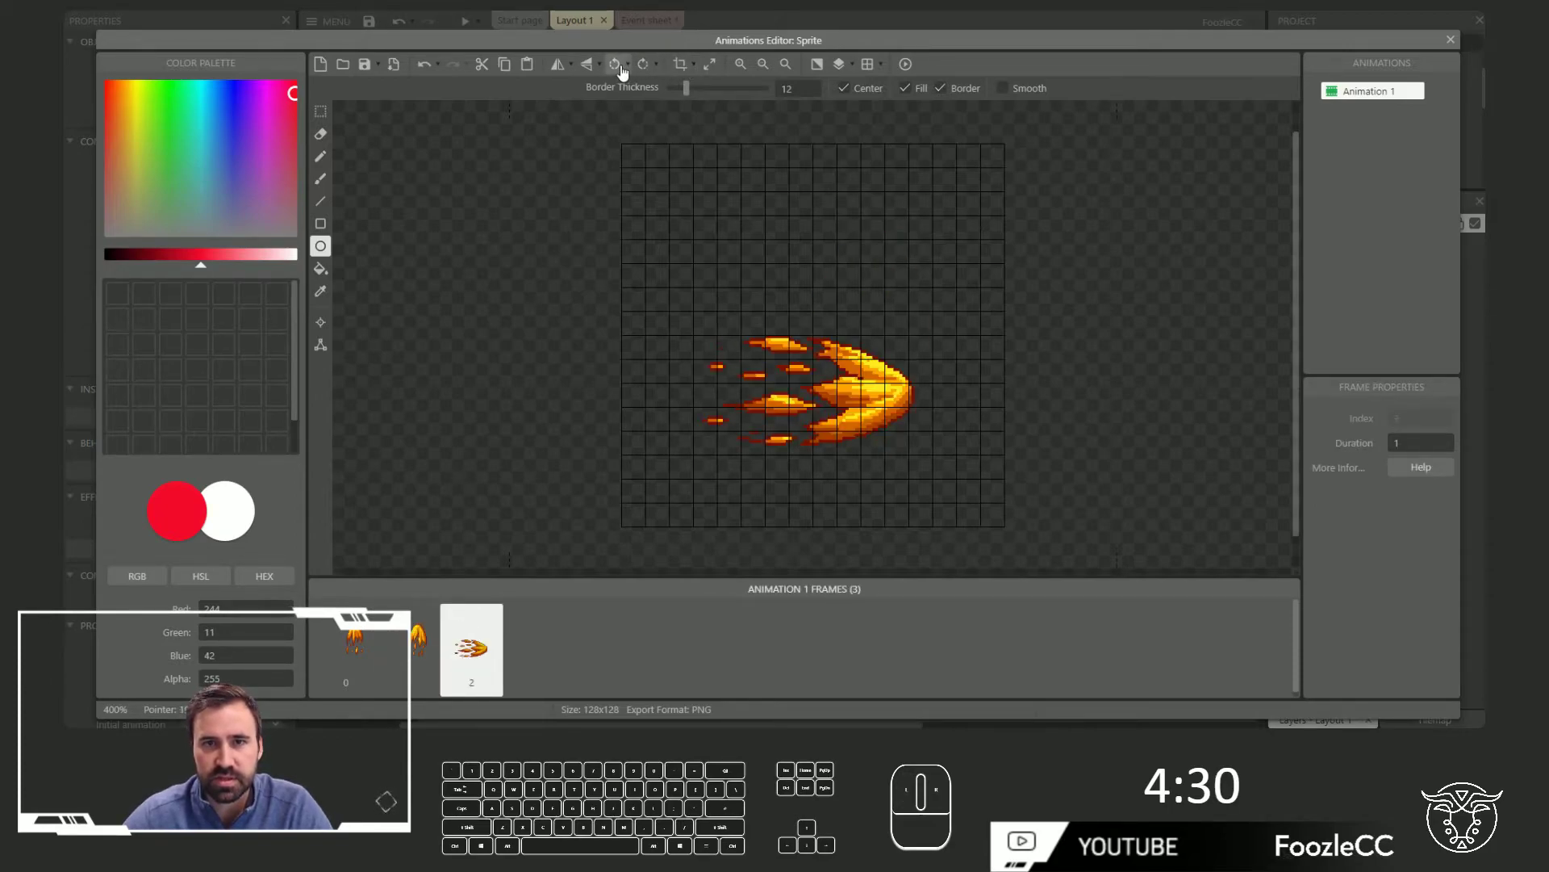
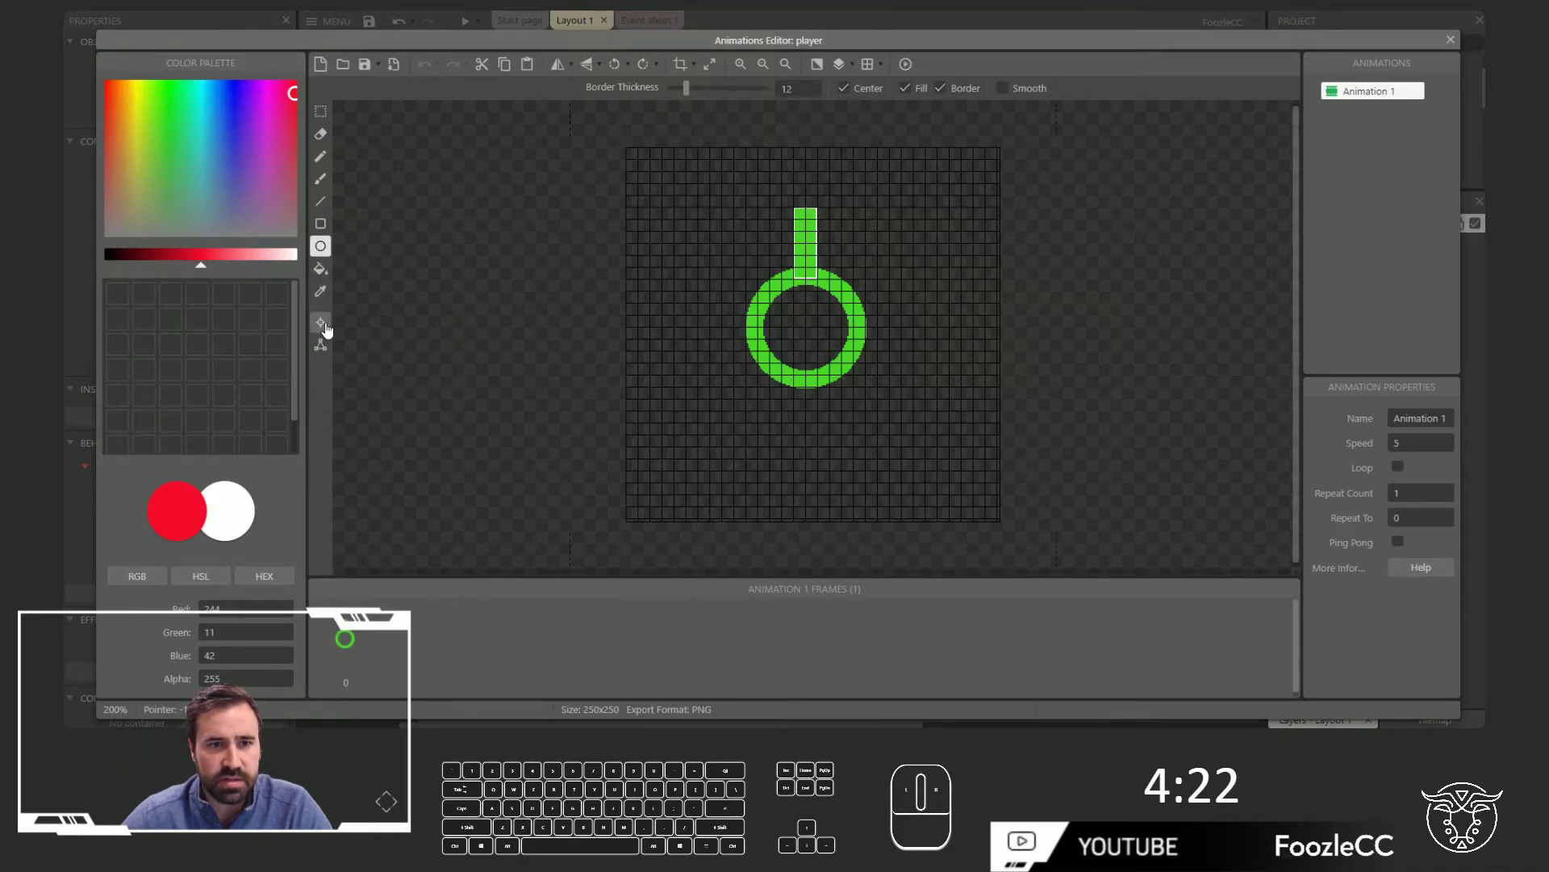
# Add Image Point 1 at the player's barrel tip (120, 40) and edit the fireball's image points
pyautogui.click(187, 112)
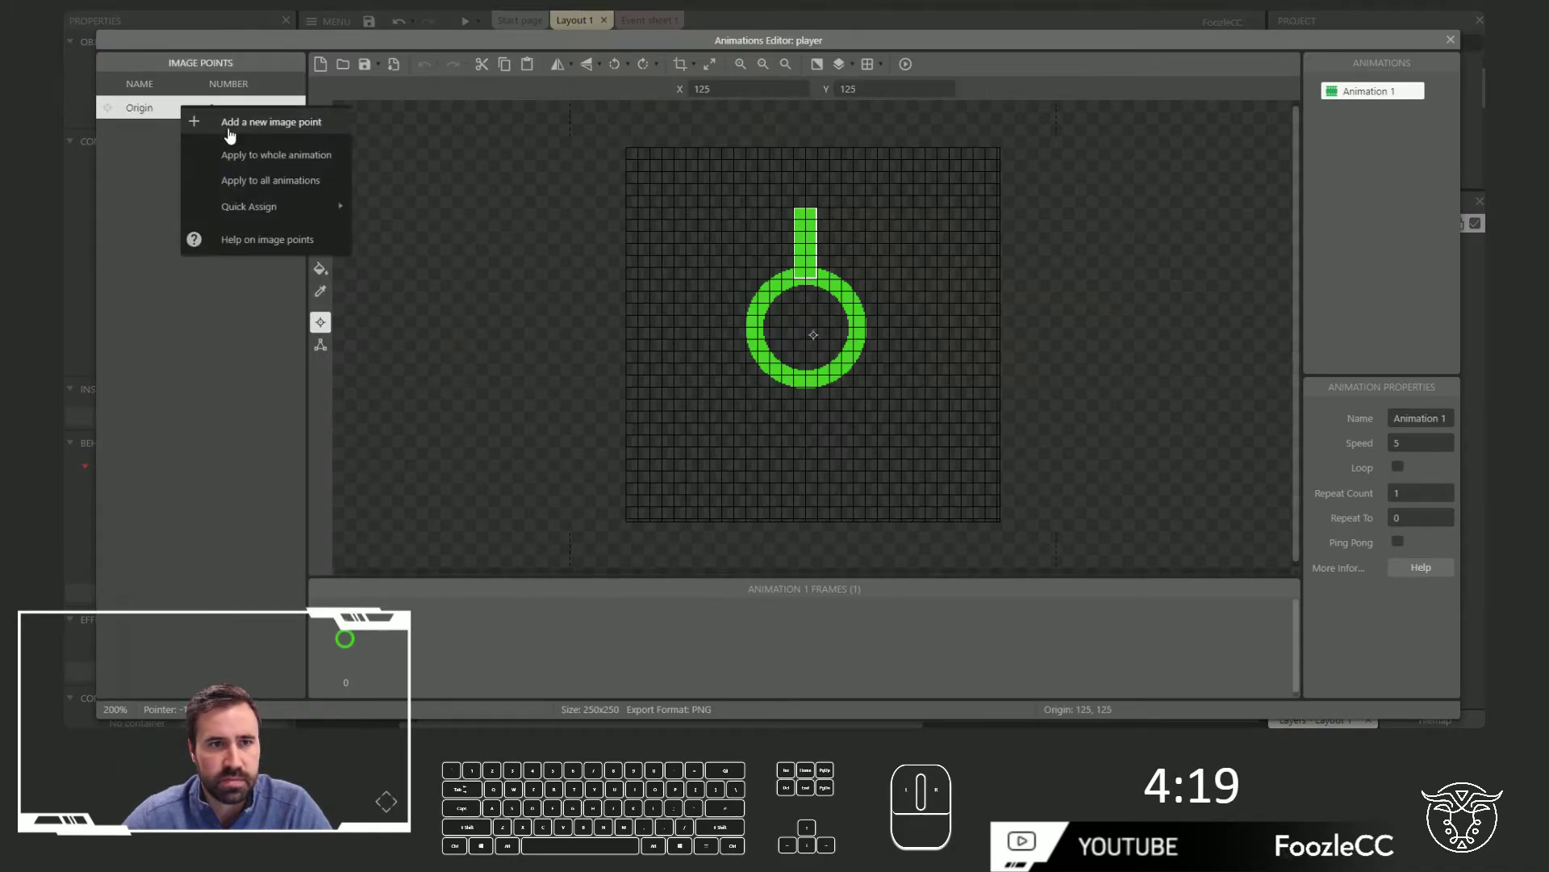
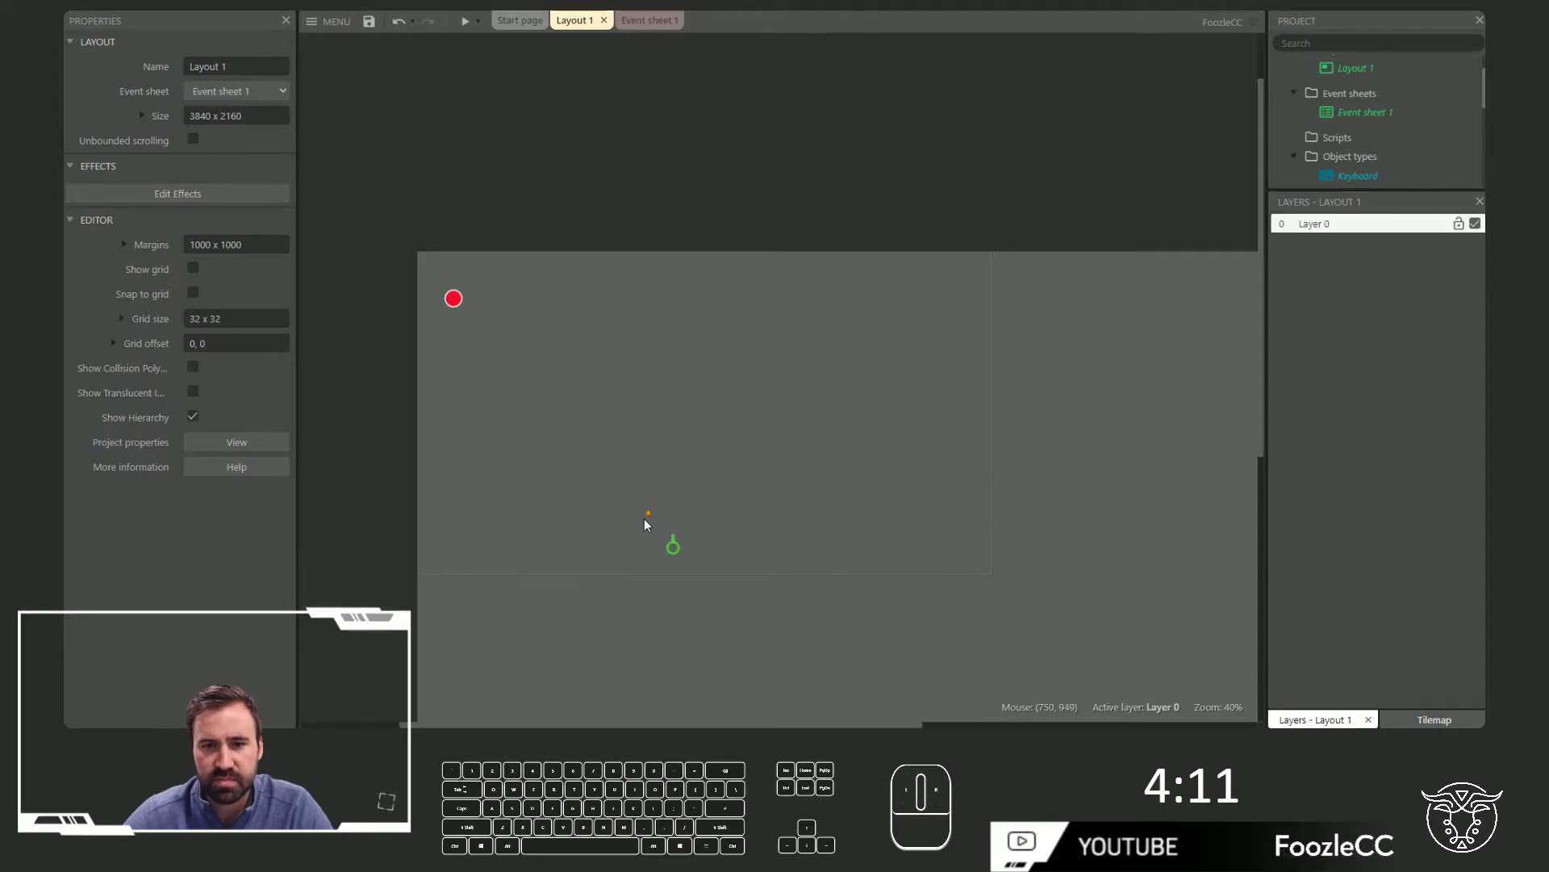
pyautogui.click(652, 520)
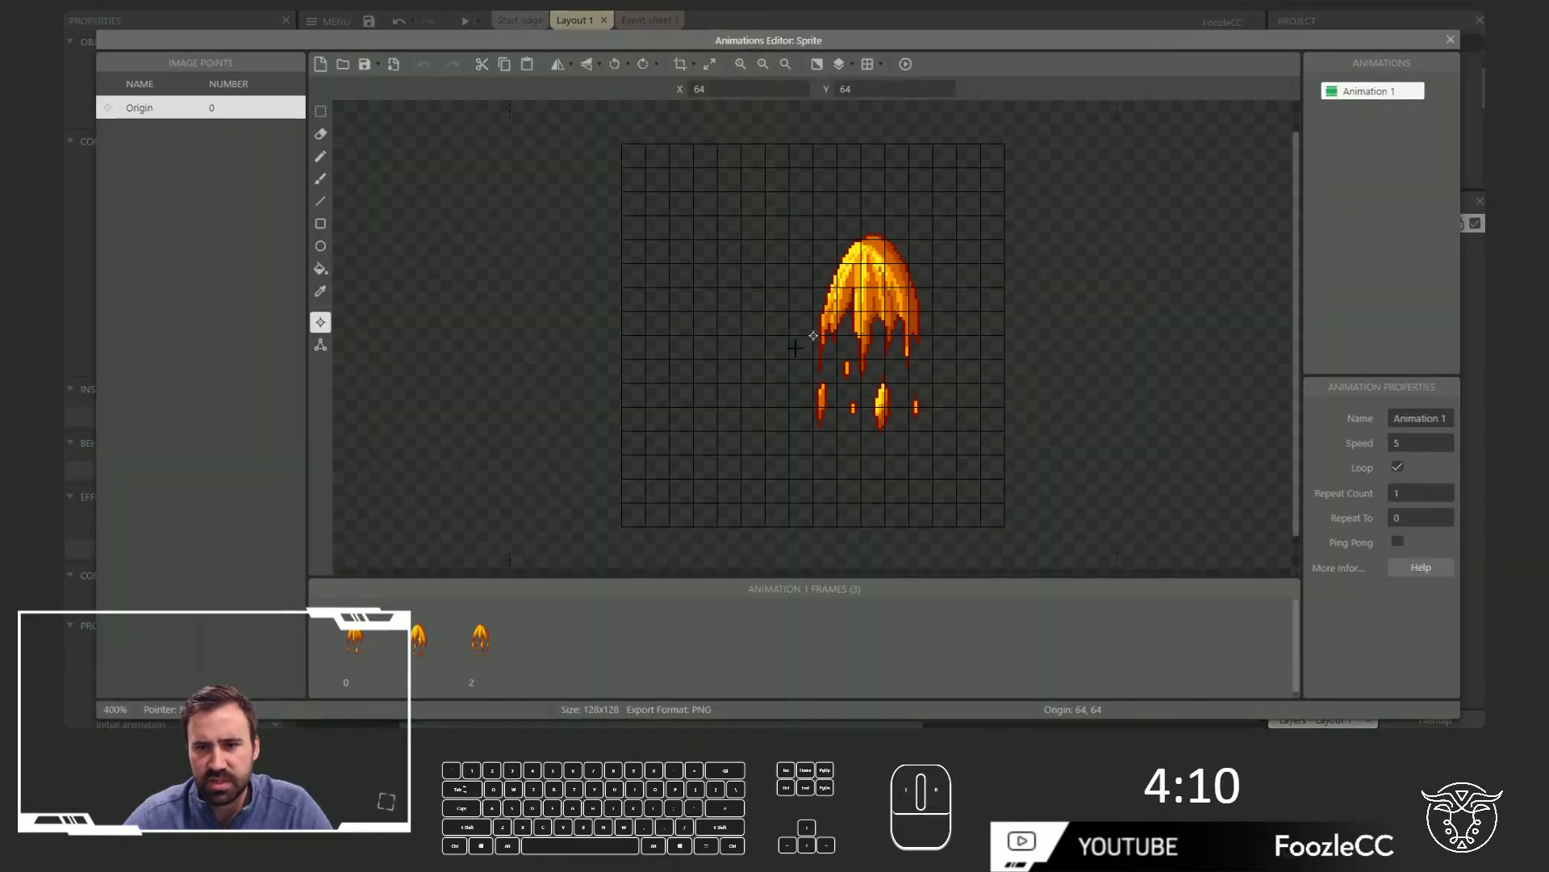
pyautogui.rightClick(193, 105)
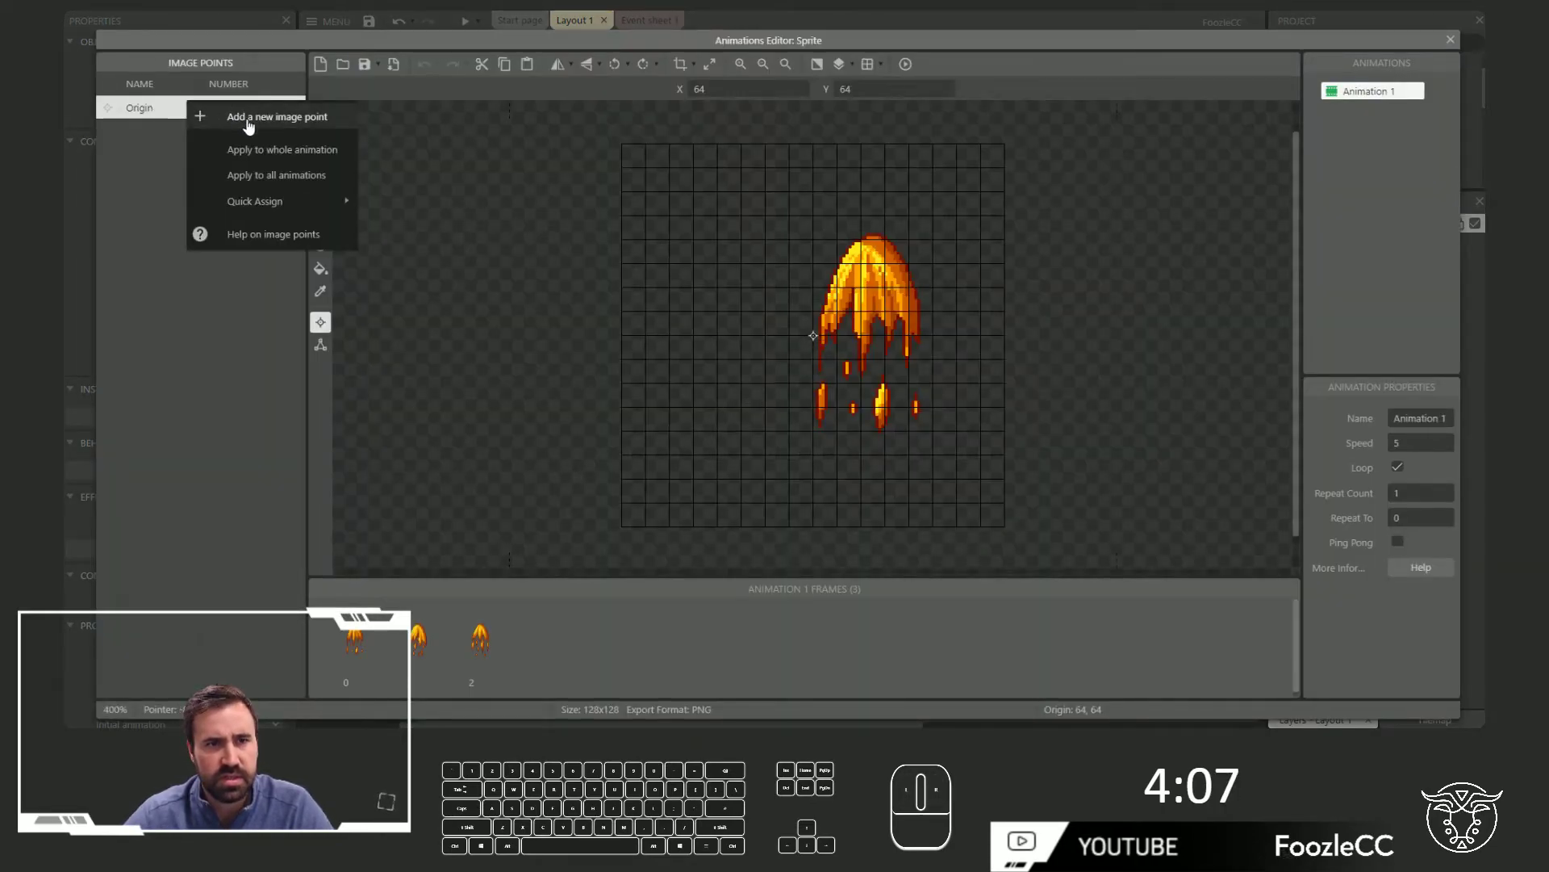
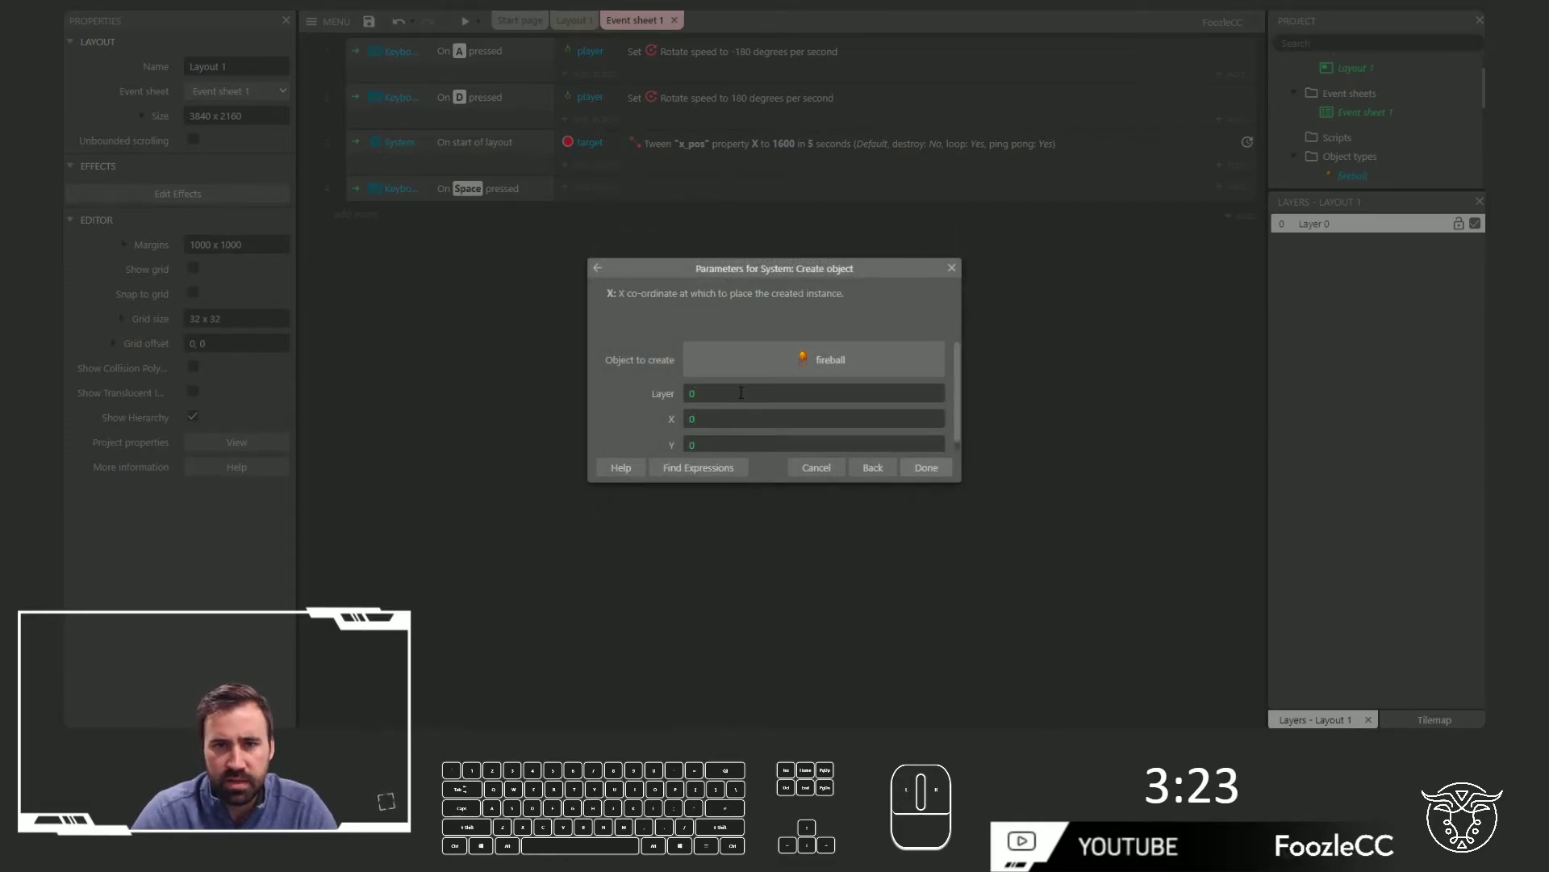
# Set the fireball's spawn X to player.ImagePointX(1) and Y to player.ImagePointY(1) and confirm
pyautogui.press('BackSpace')
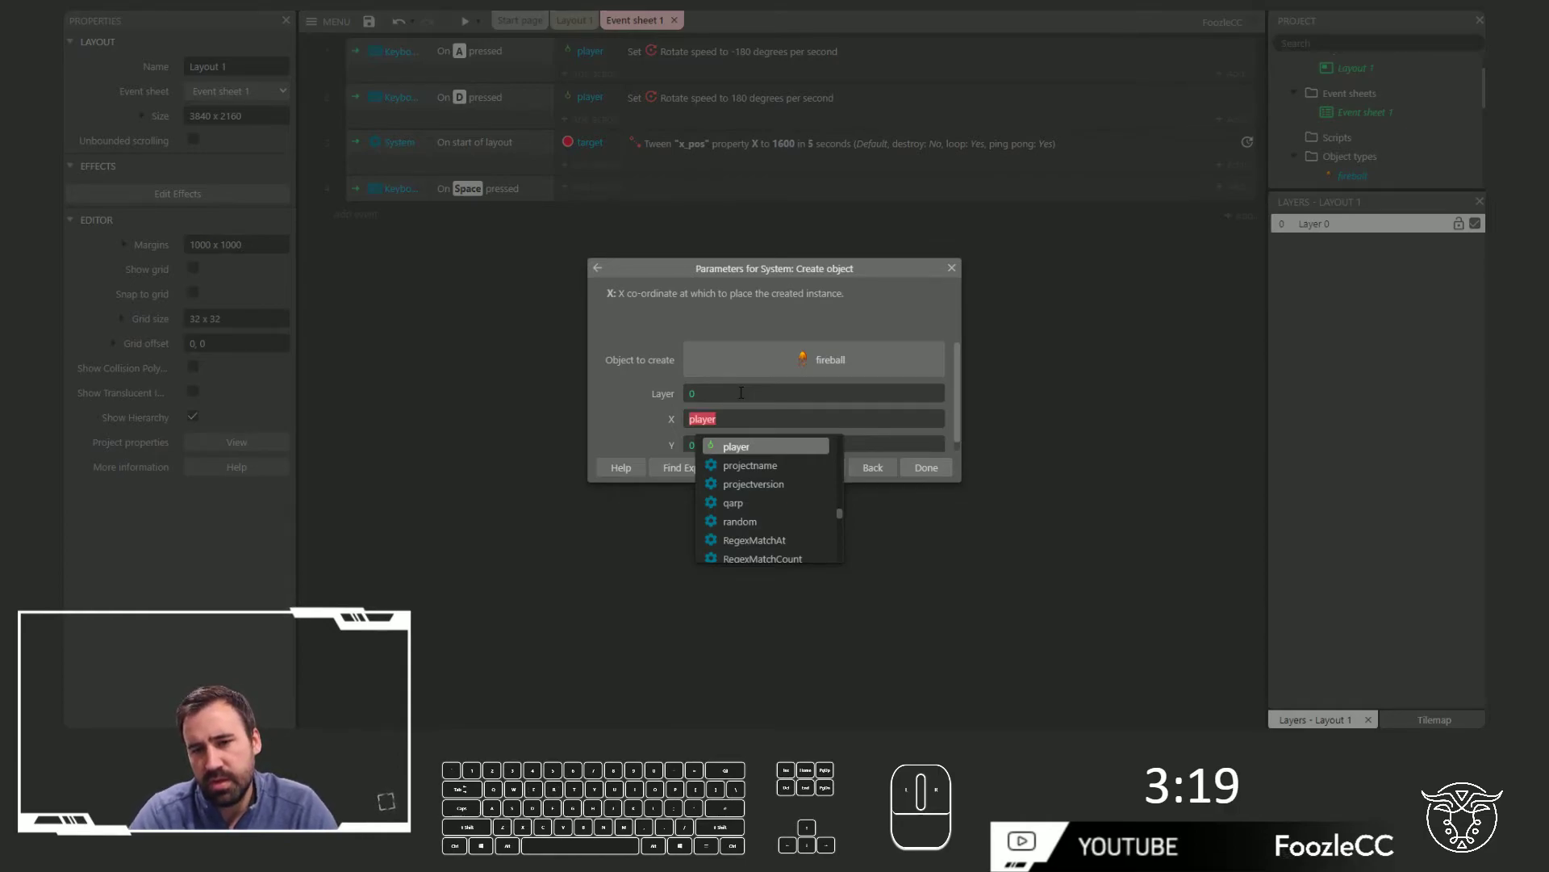
pyautogui.press('i')
pyautogui.press('BackSpace')
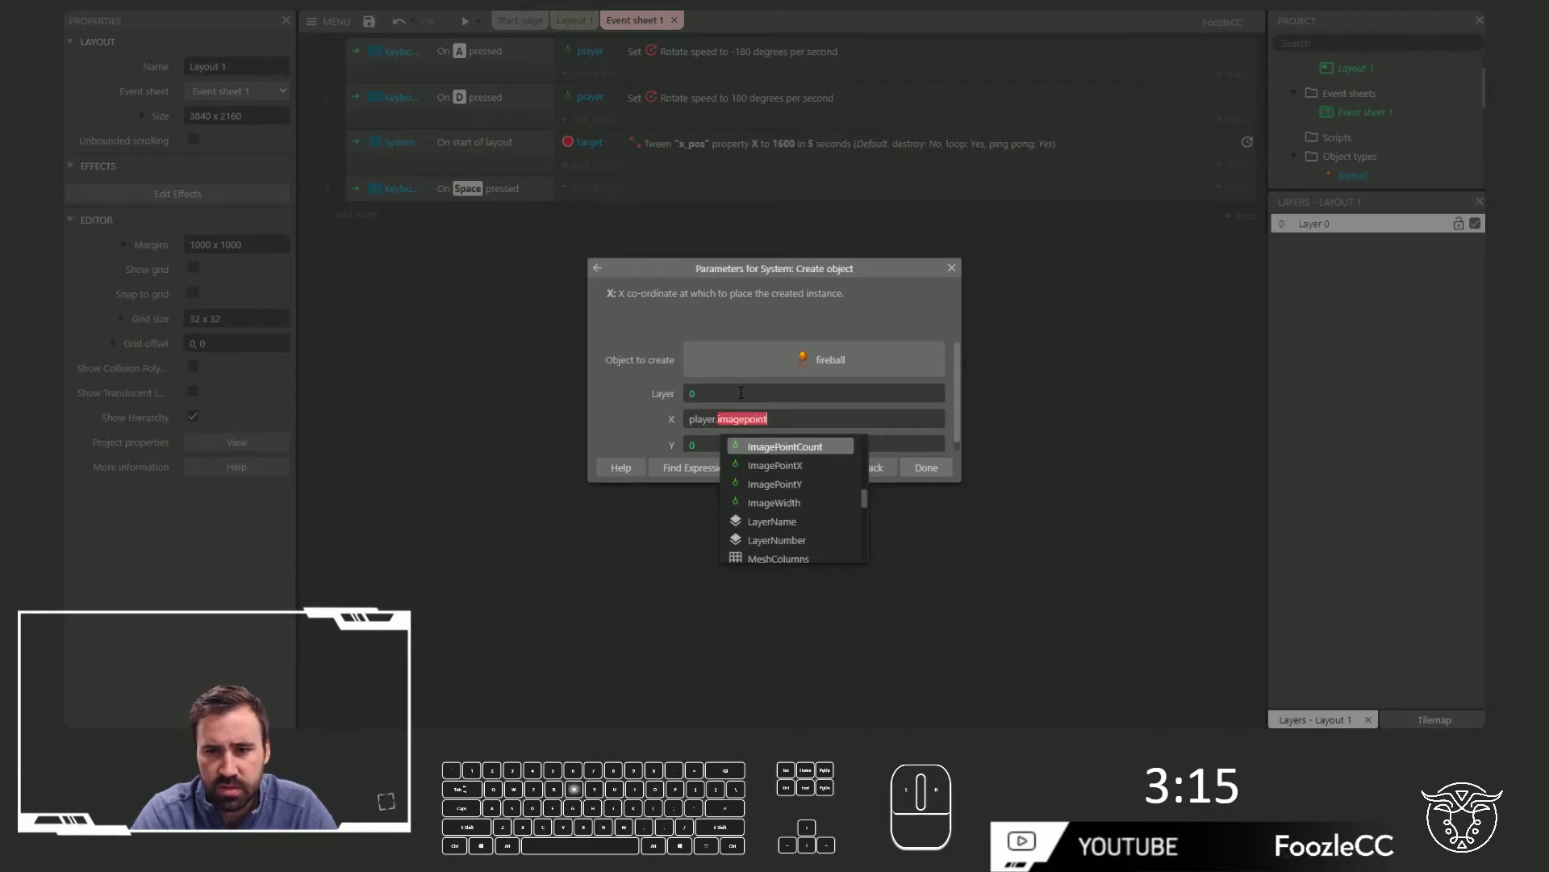
pyautogui.press('x')
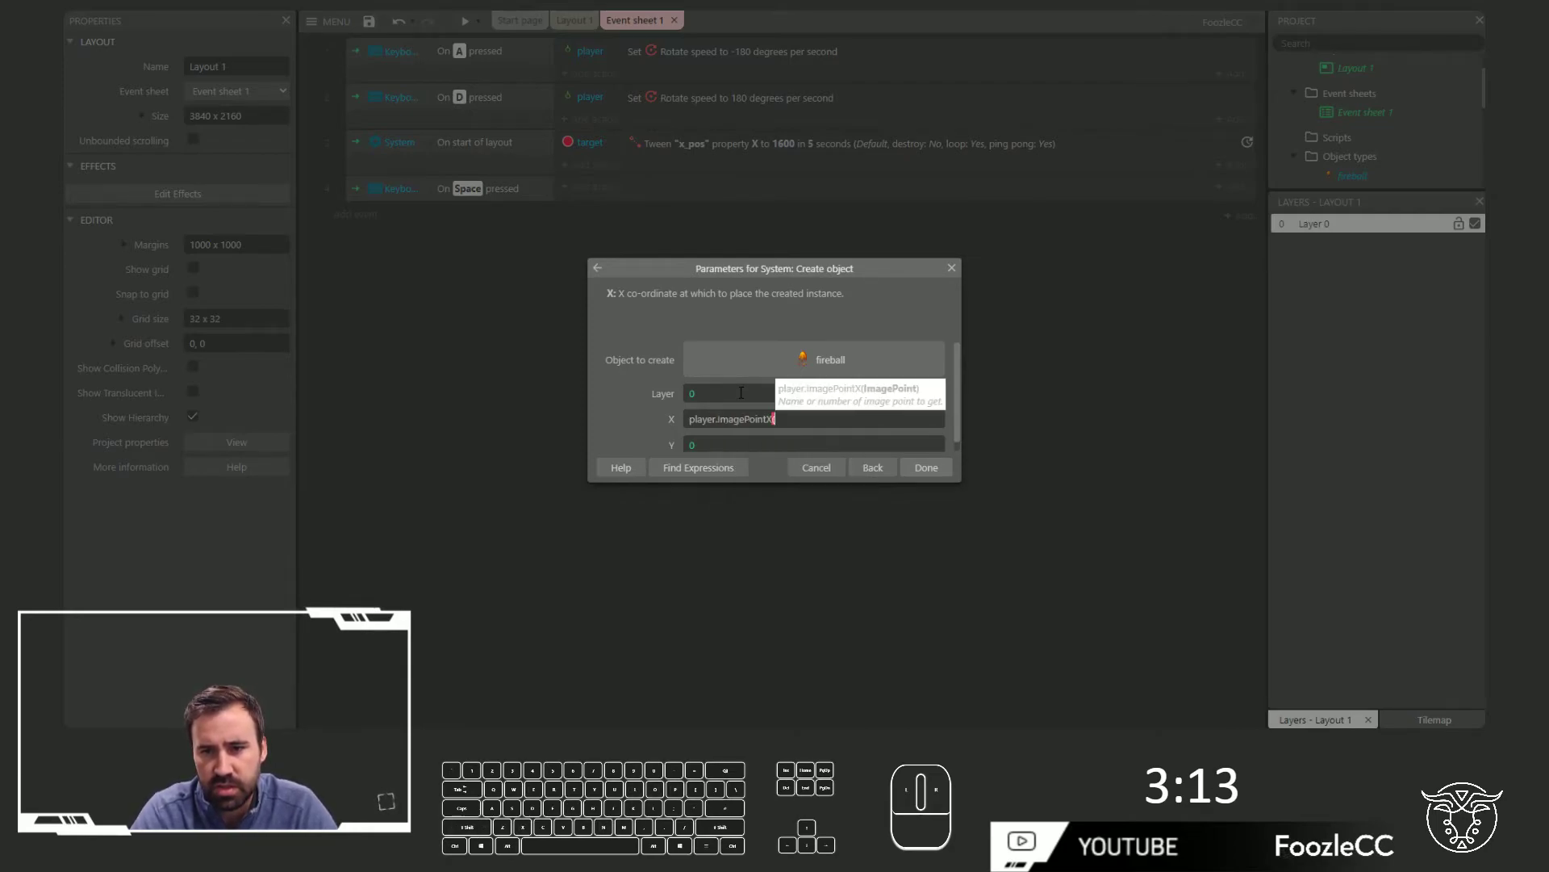
pyautogui.press('-')
pyautogui.press('Home')
pyautogui.press('ctrl+c')
pyautogui.press('Tab')
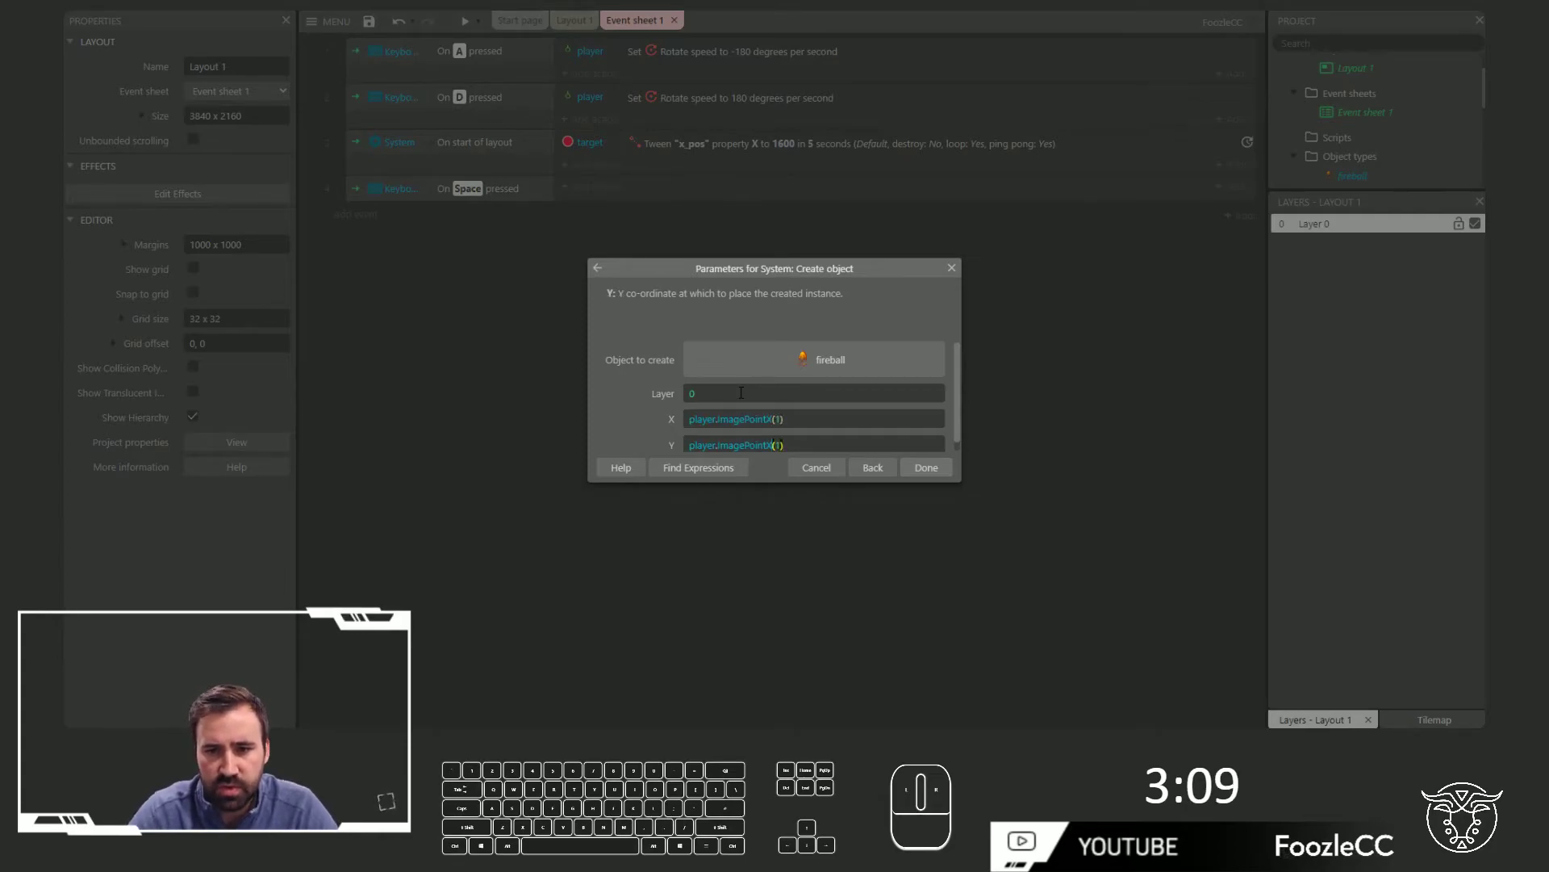
pyautogui.press('BackSpace')
pyautogui.press('shift+t')
pyautogui.press('Return')
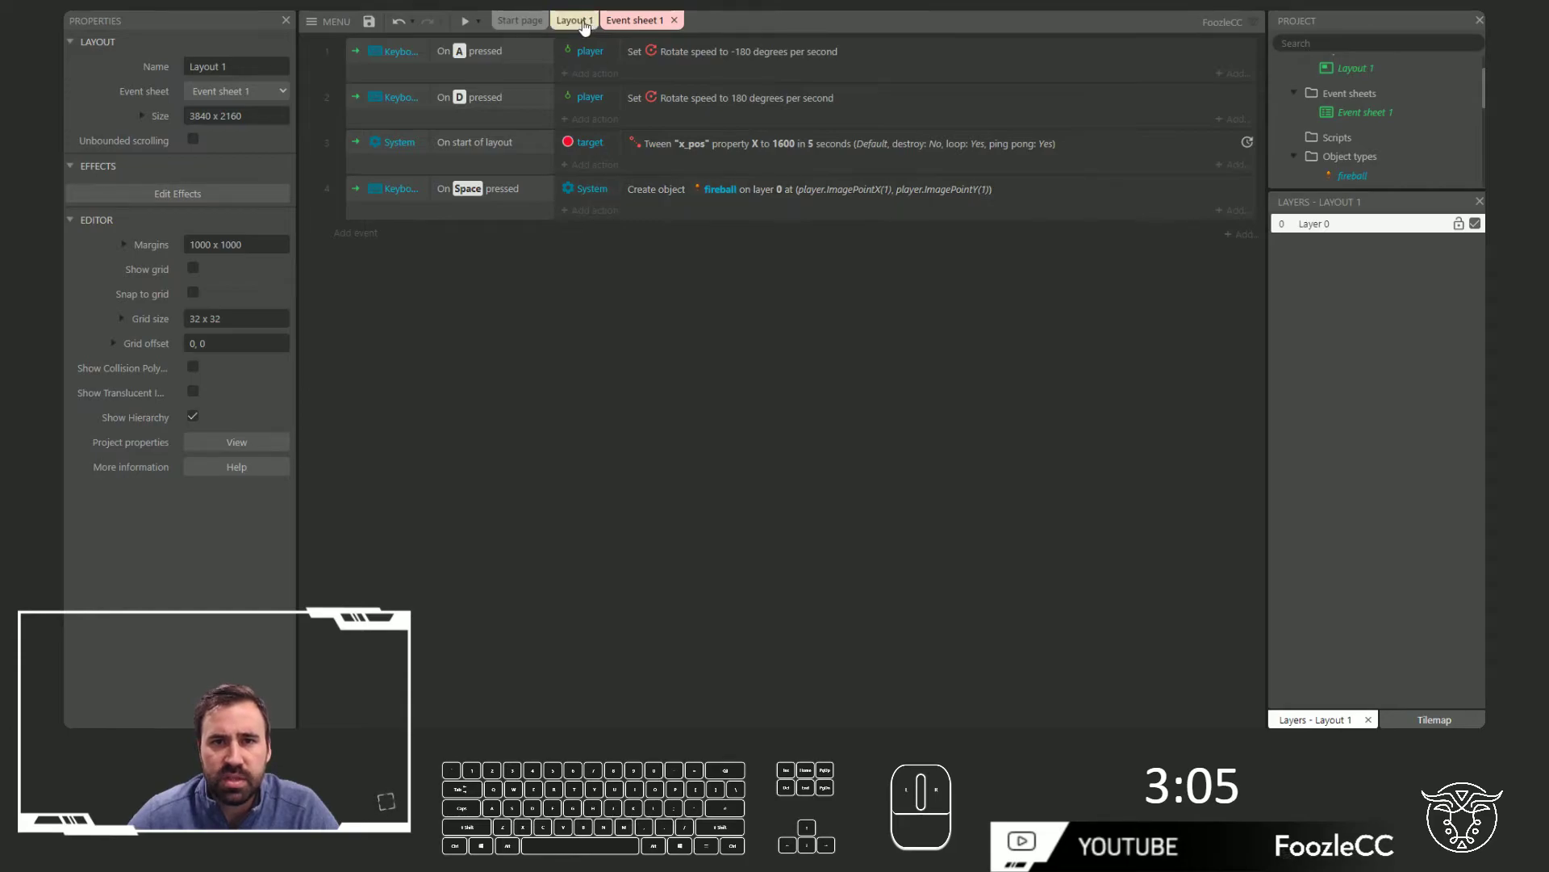
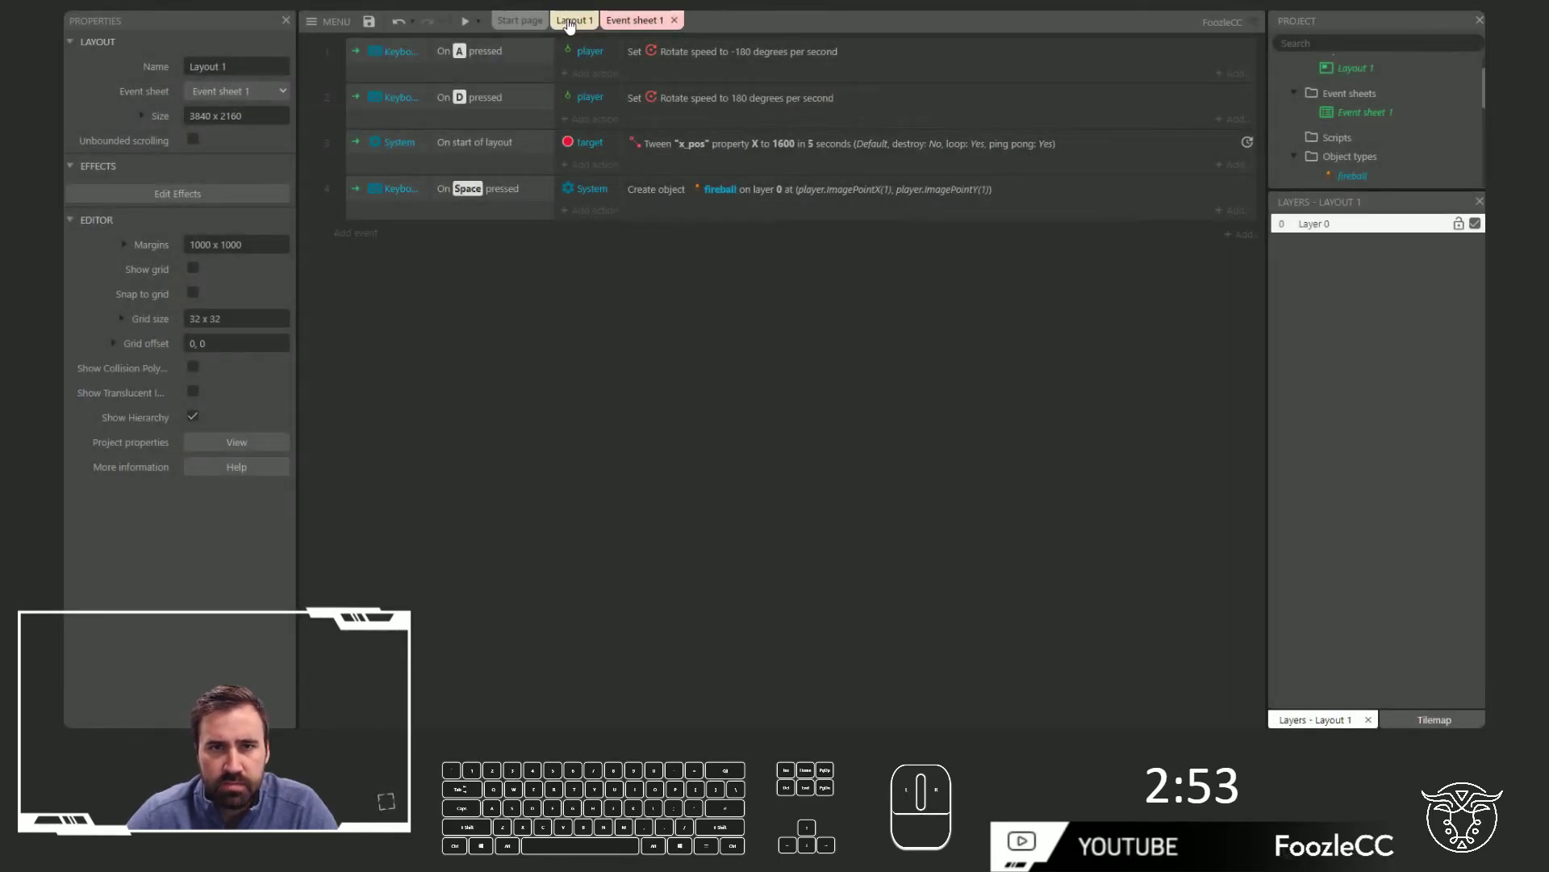
# Add a fireball Bullet 'Set angle of motion' action with angle player.Angle
pyautogui.click(609, 217)
pyautogui.doubleClick(664, 275)
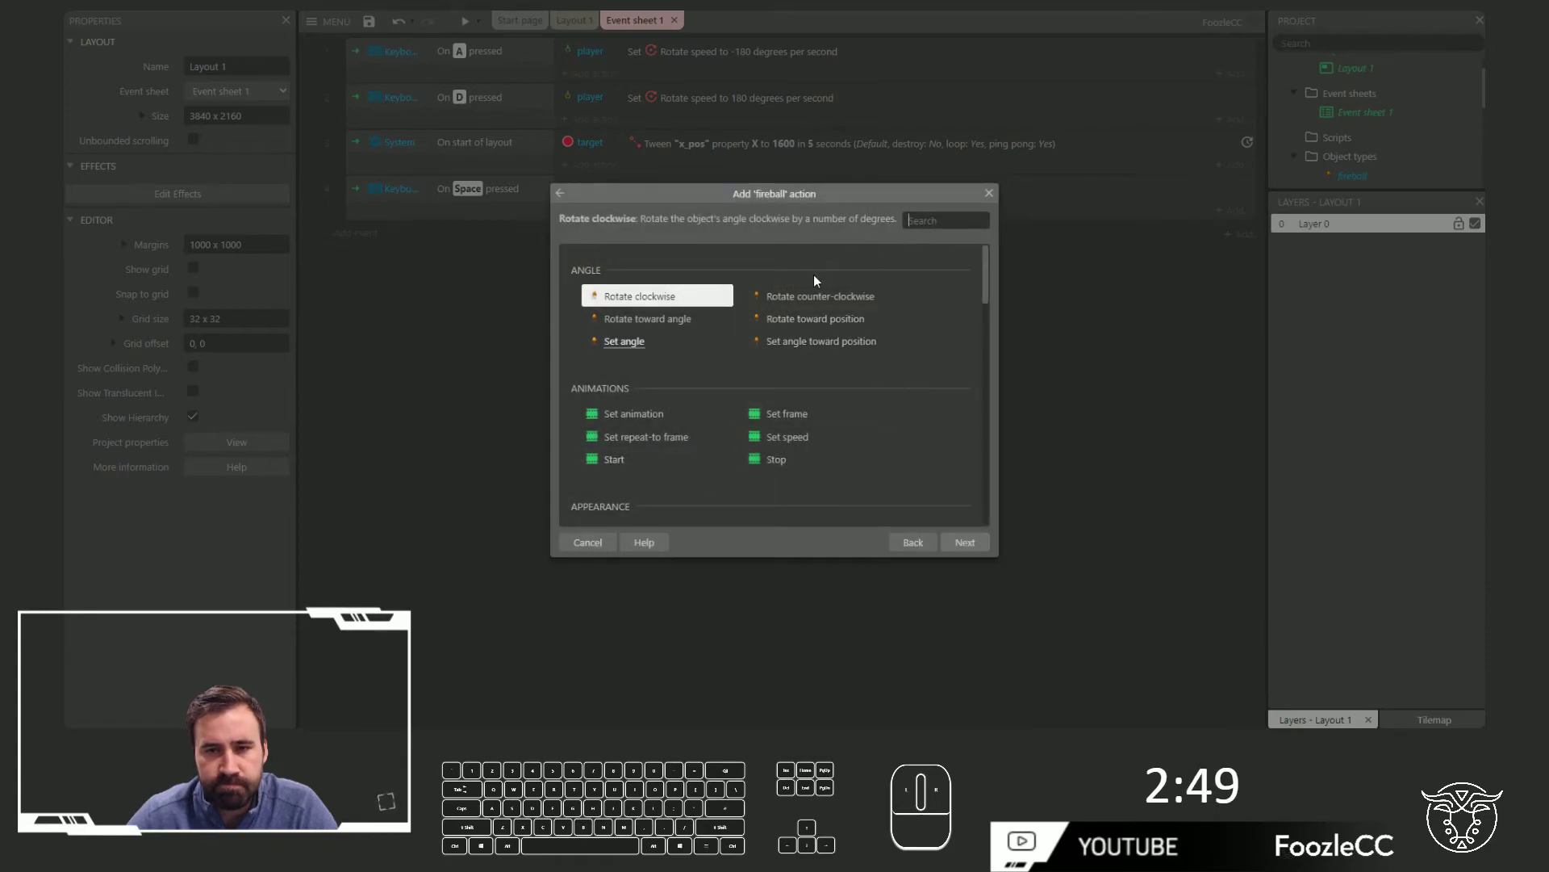
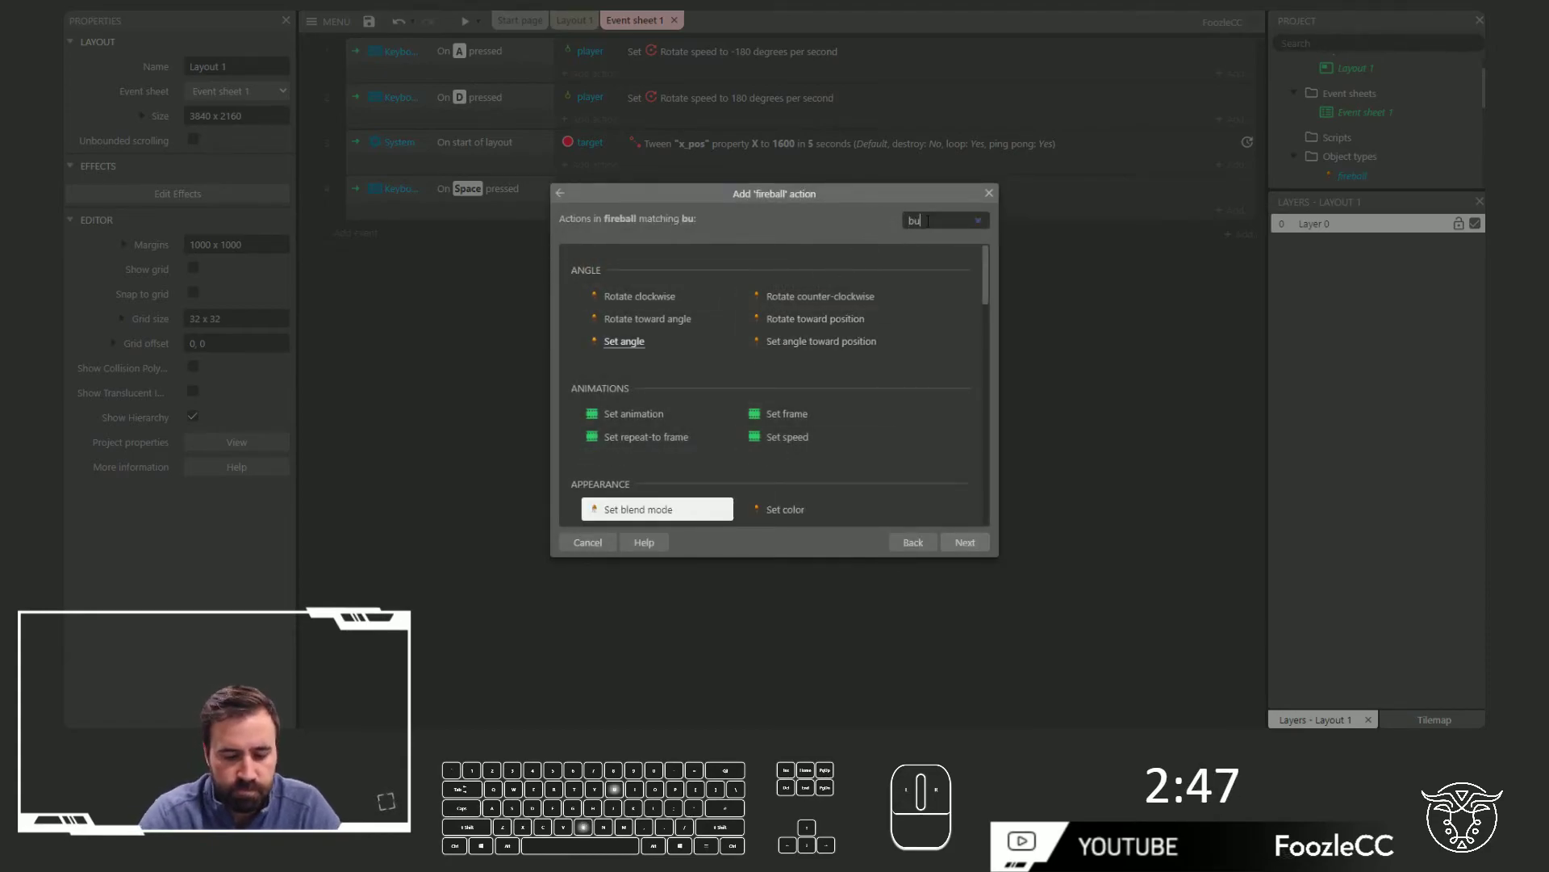
pyautogui.doubleClick(697, 325)
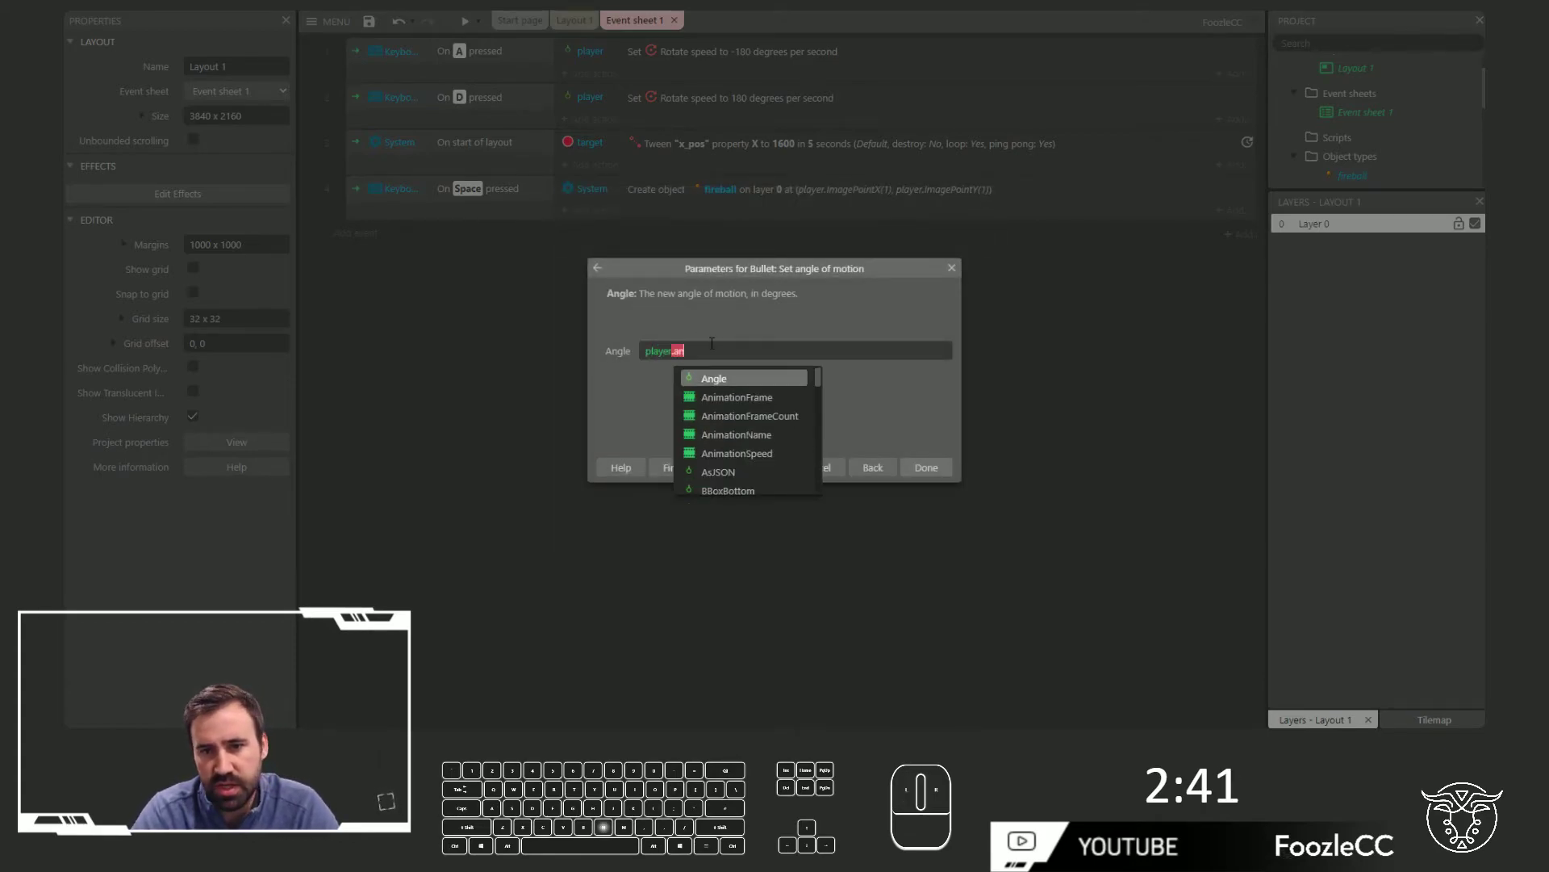
pyautogui.press('BackSpace')
pyautogui.press('BackSpace')
pyautogui.press('Return')
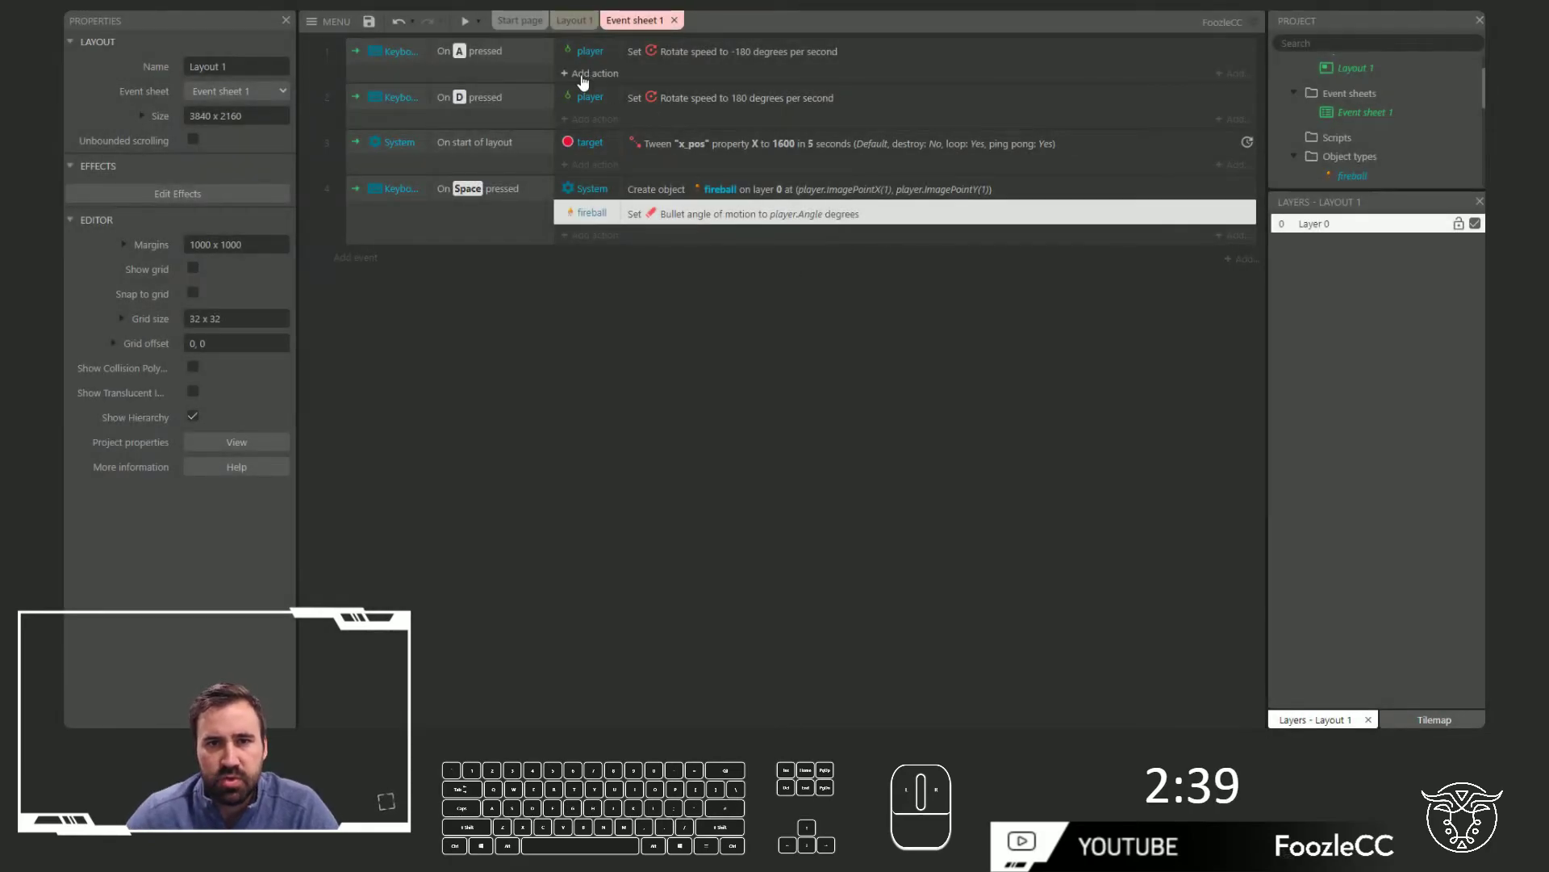
# Playtest the game, rotating the cannon with A/D and firing fireballs with Space
pyautogui.click(463, 27)
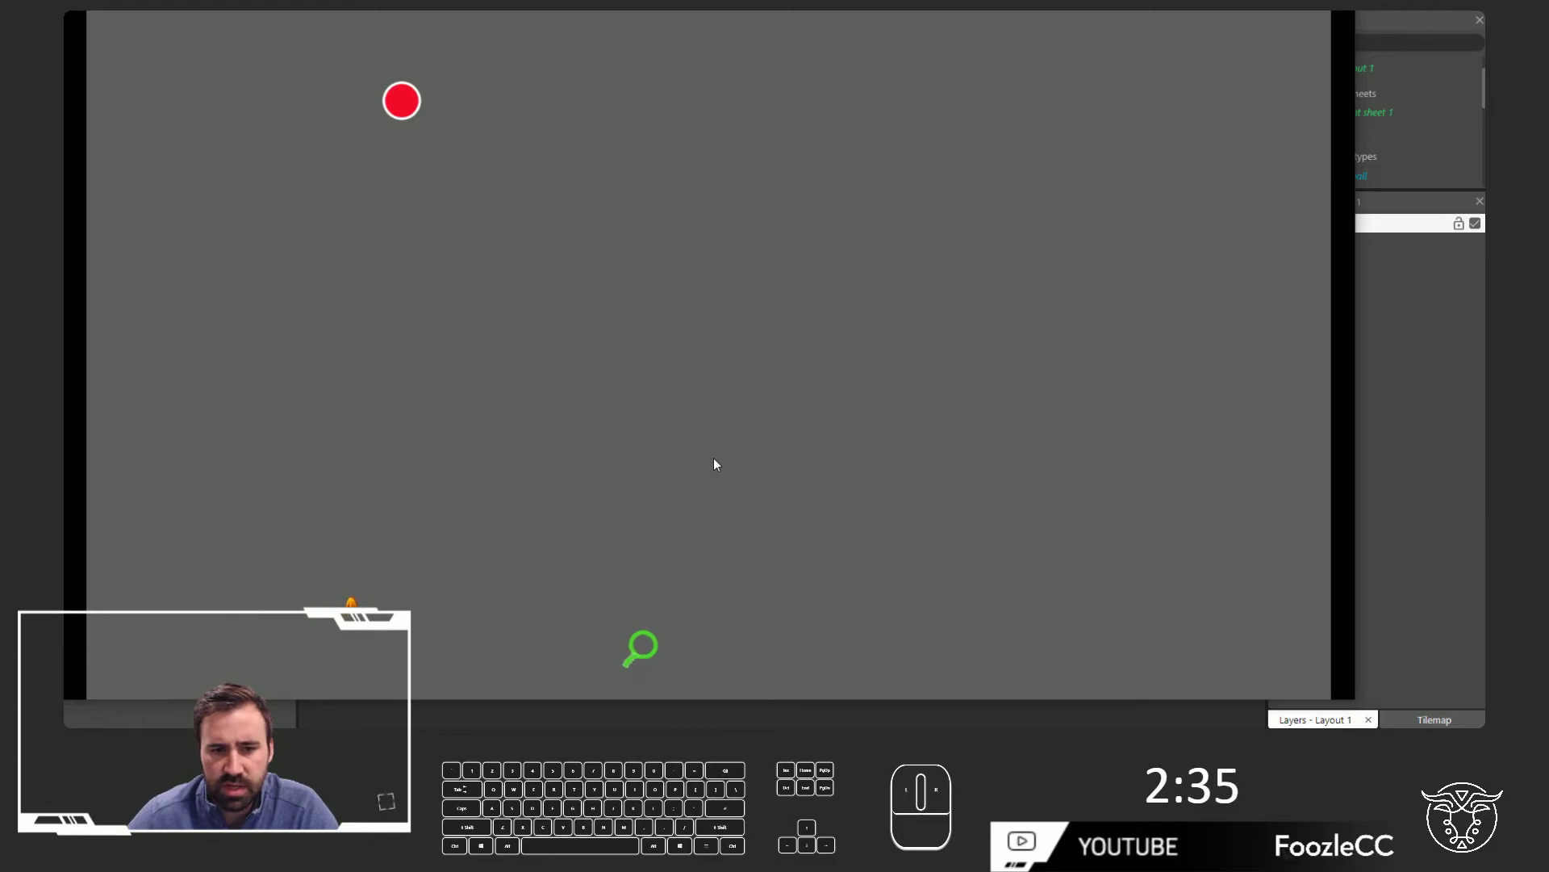
pyautogui.press('a')
pyautogui.press('d')
pyautogui.press('a')
pyautogui.press('space')
pyautogui.press('a')
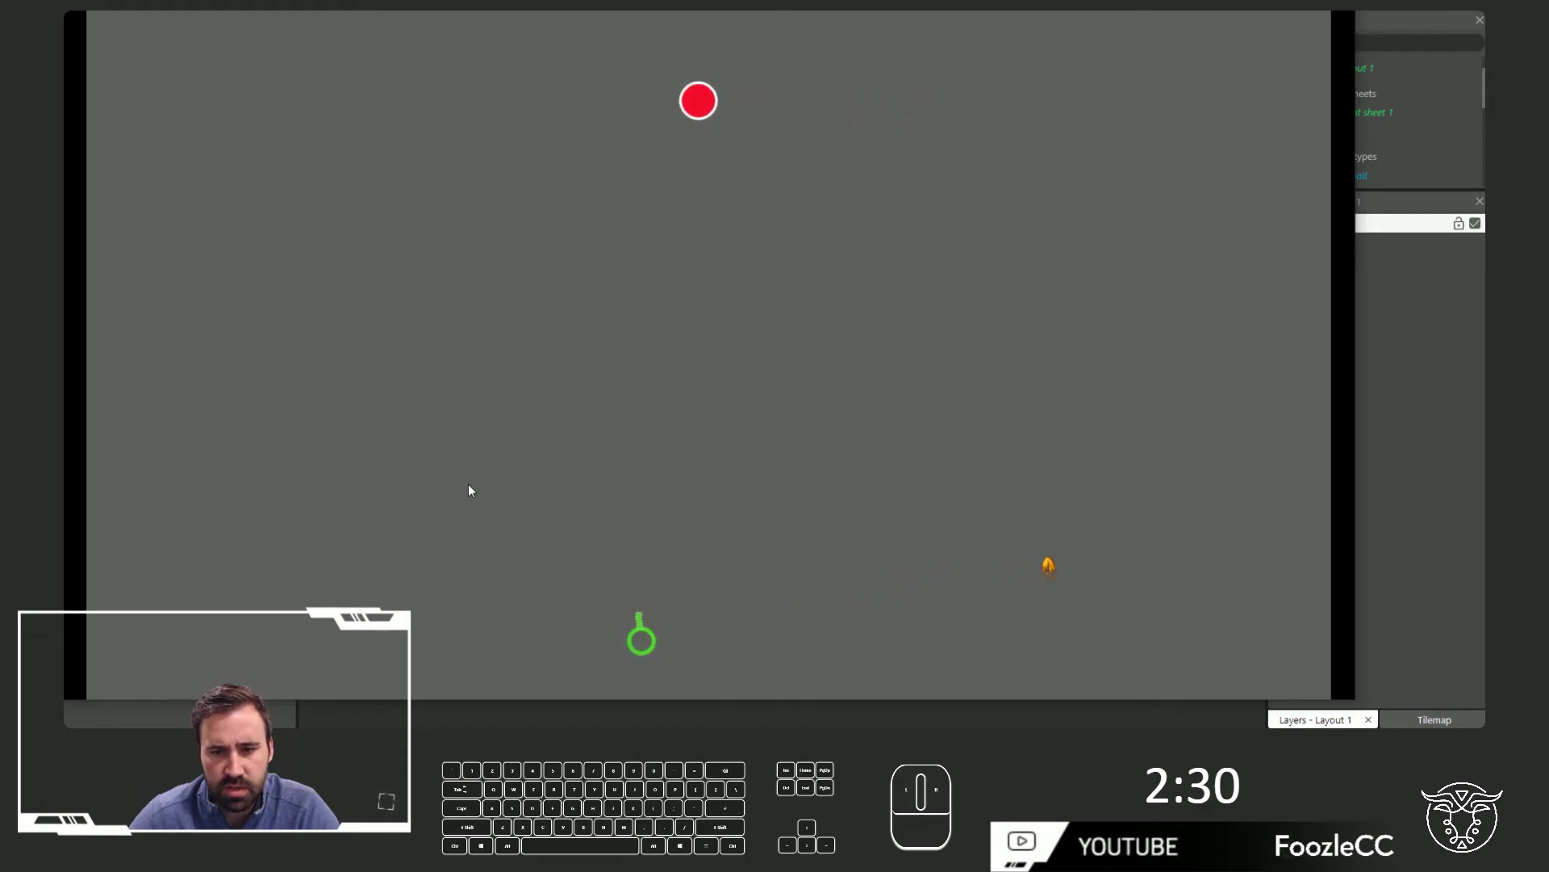
pyautogui.press('d')
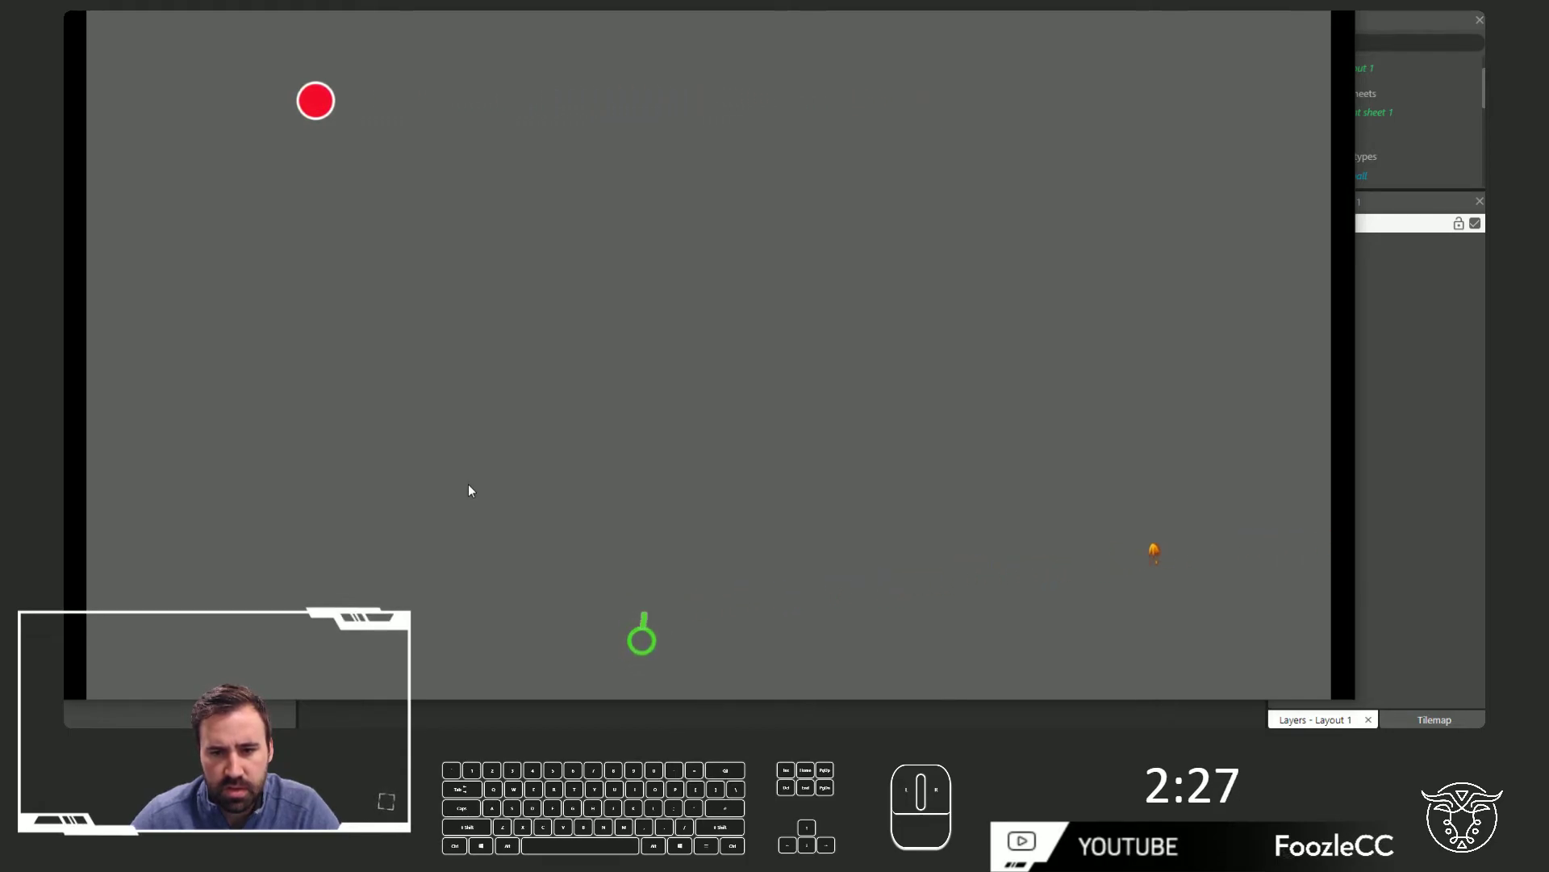
pyautogui.press('space')
pyautogui.press('space')
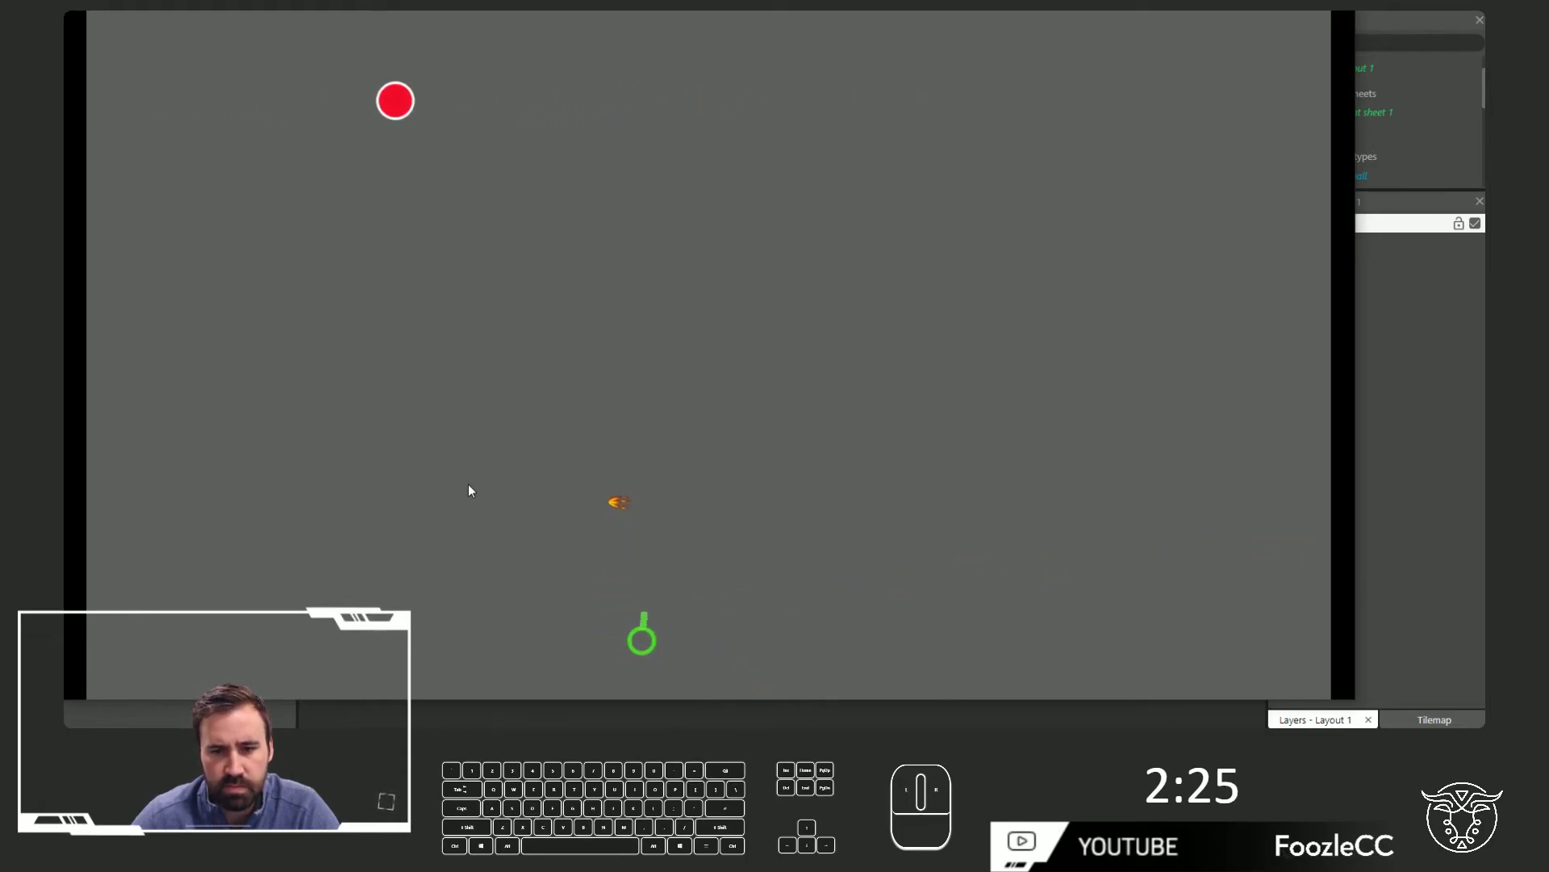
pyautogui.press('space')
pyautogui.press('space')
pyautogui.press('space')
pyautogui.press('space')
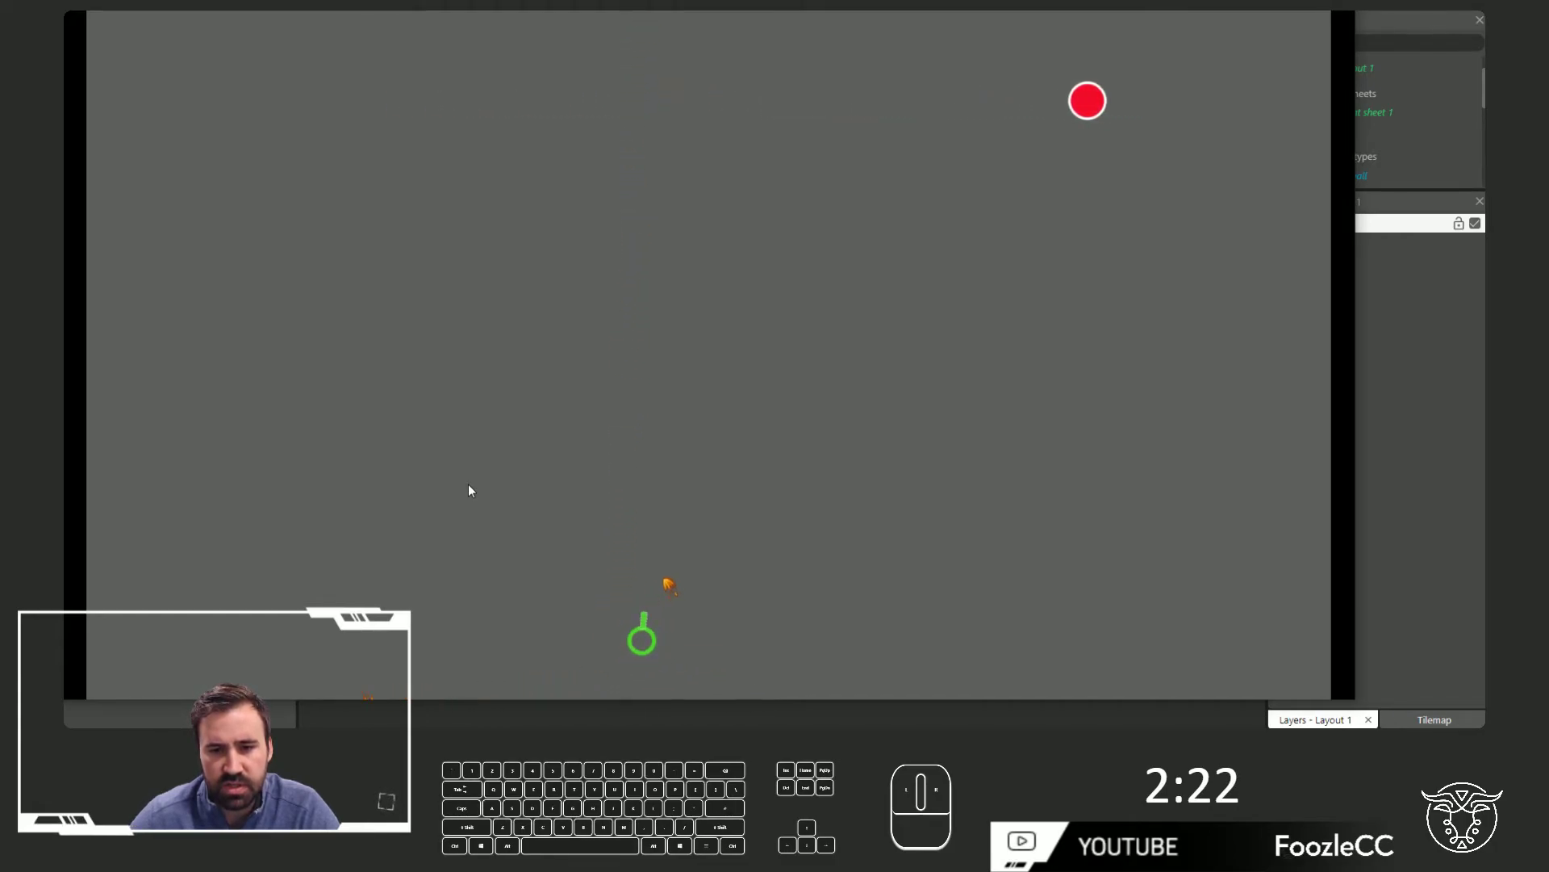
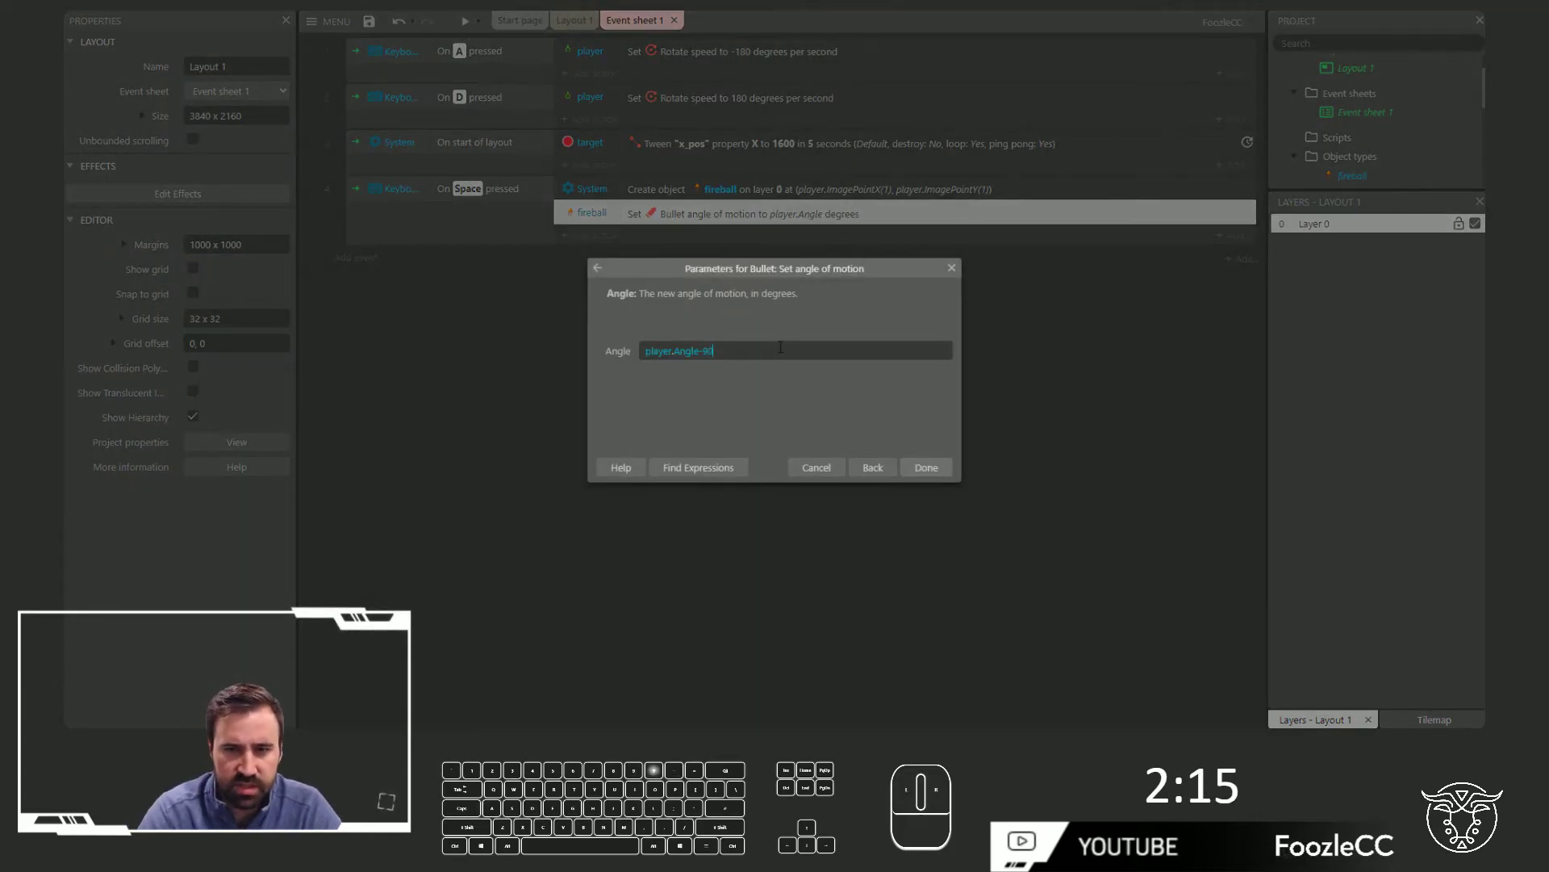
# Accept player.Angle-90 and playtest that fireballs fly where the cannon points
pyautogui.press('Return')
pyautogui.click(465, 30)
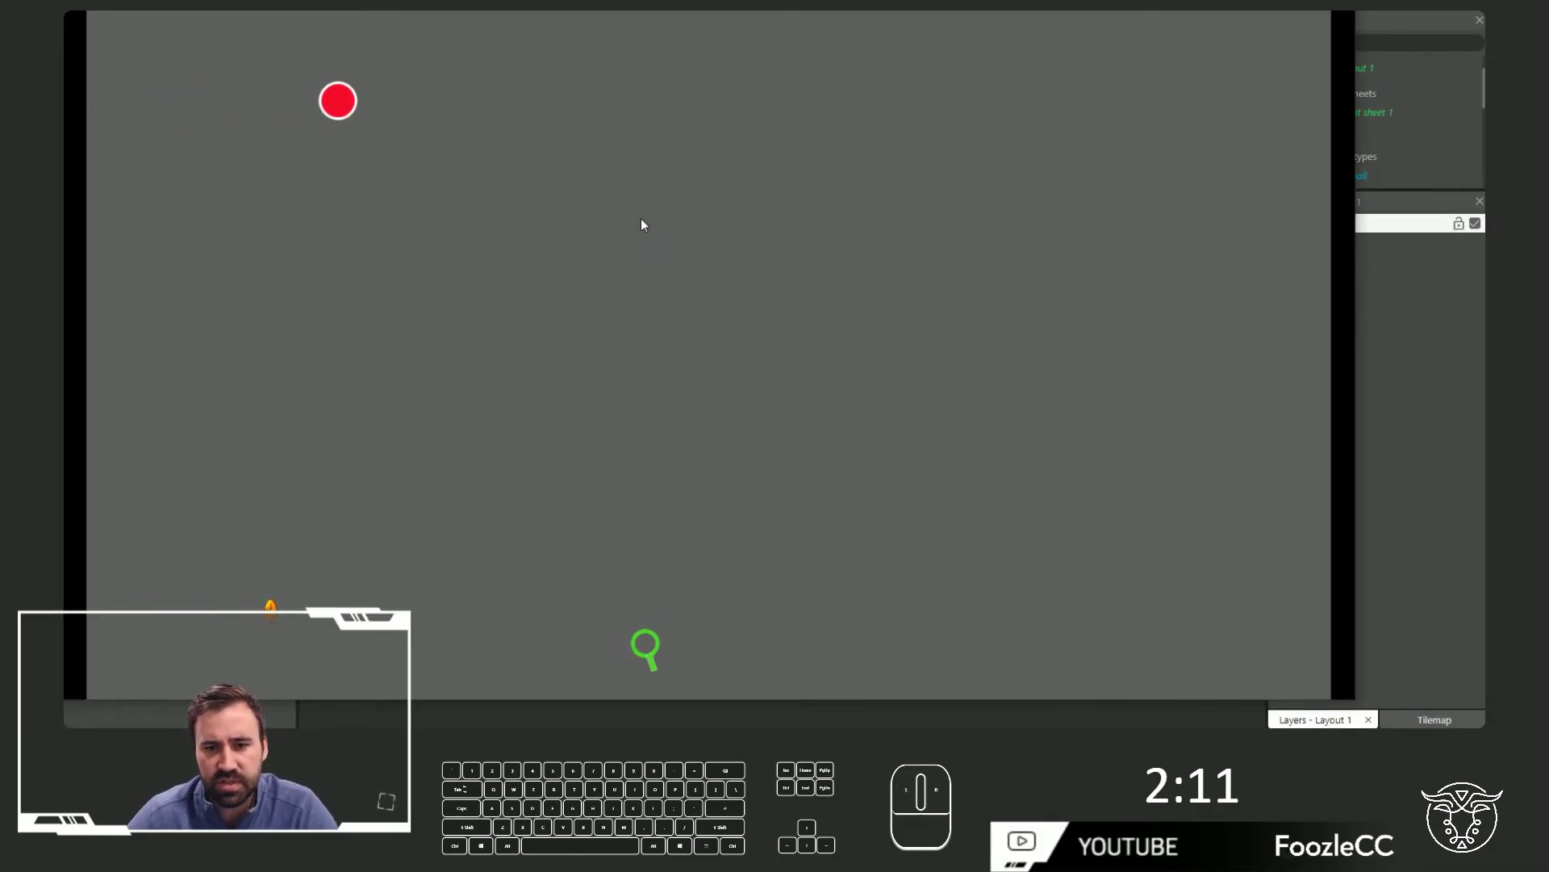
pyautogui.press('space')
pyautogui.press('space')
pyautogui.press('space')
pyautogui.press('space')
pyautogui.press('a')
pyautogui.press('space')
pyautogui.press('a')
pyautogui.press('d')
pyautogui.press('a')
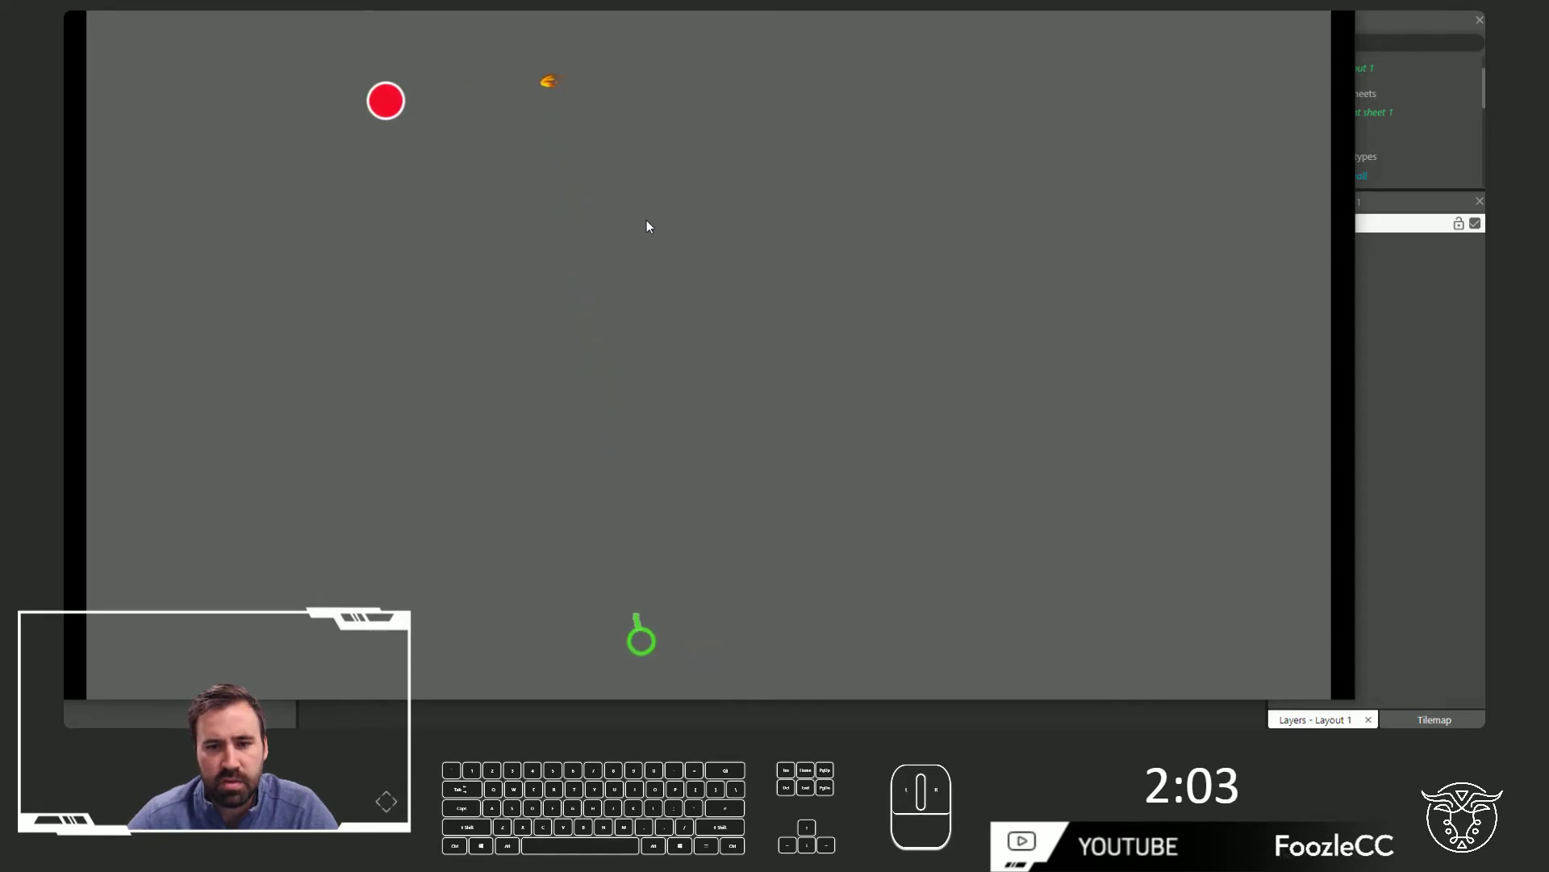
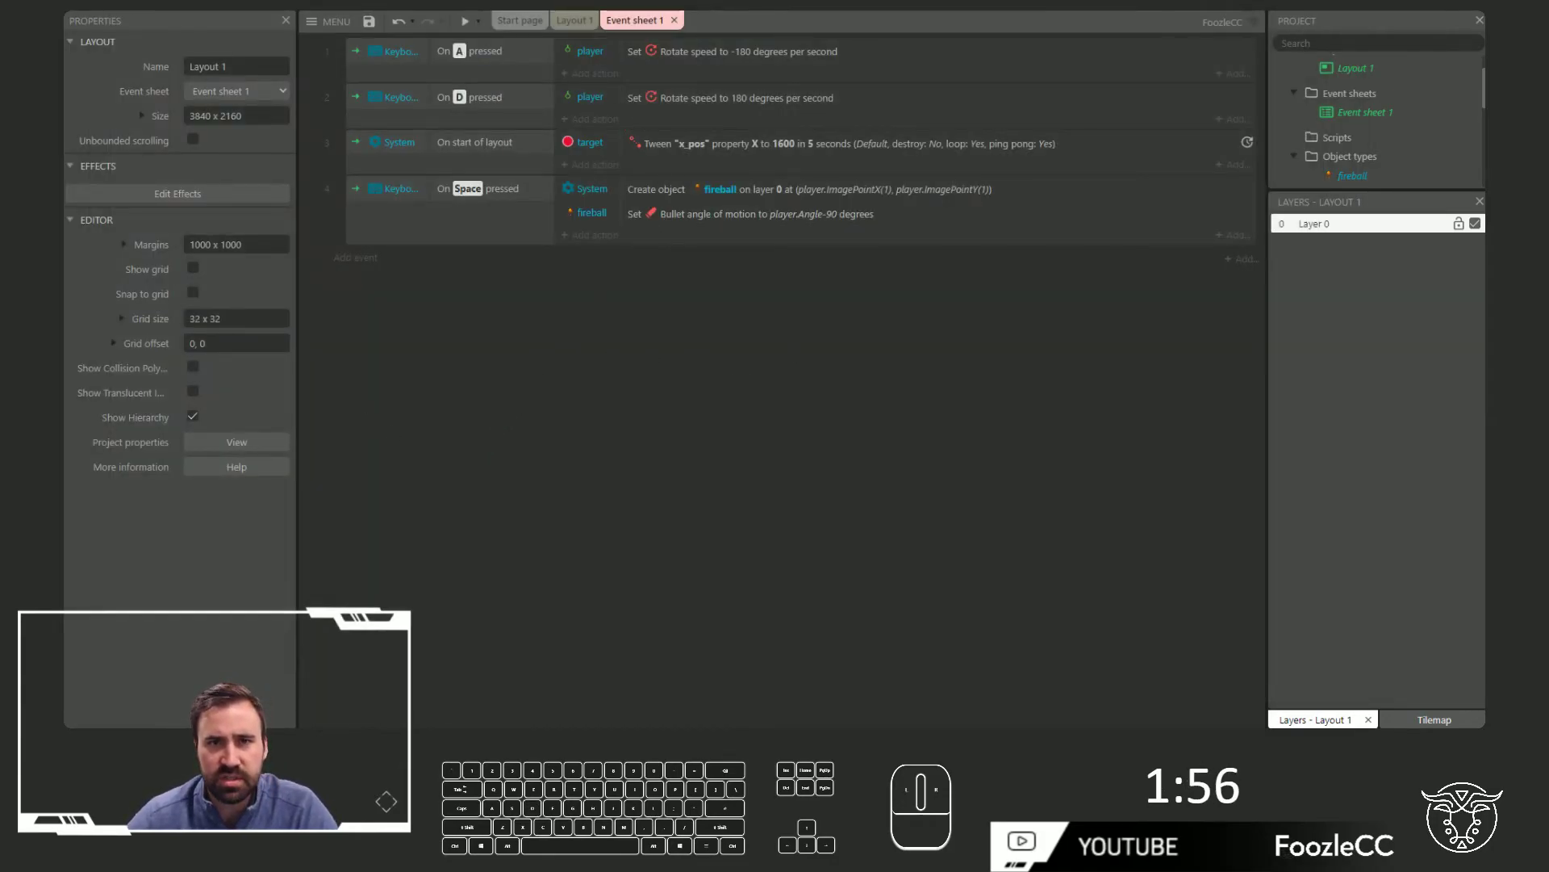
# Create a fireball 'Is overlapping target' event and start its System score action
pyautogui.click(422, 329)
pyautogui.click(370, 267)
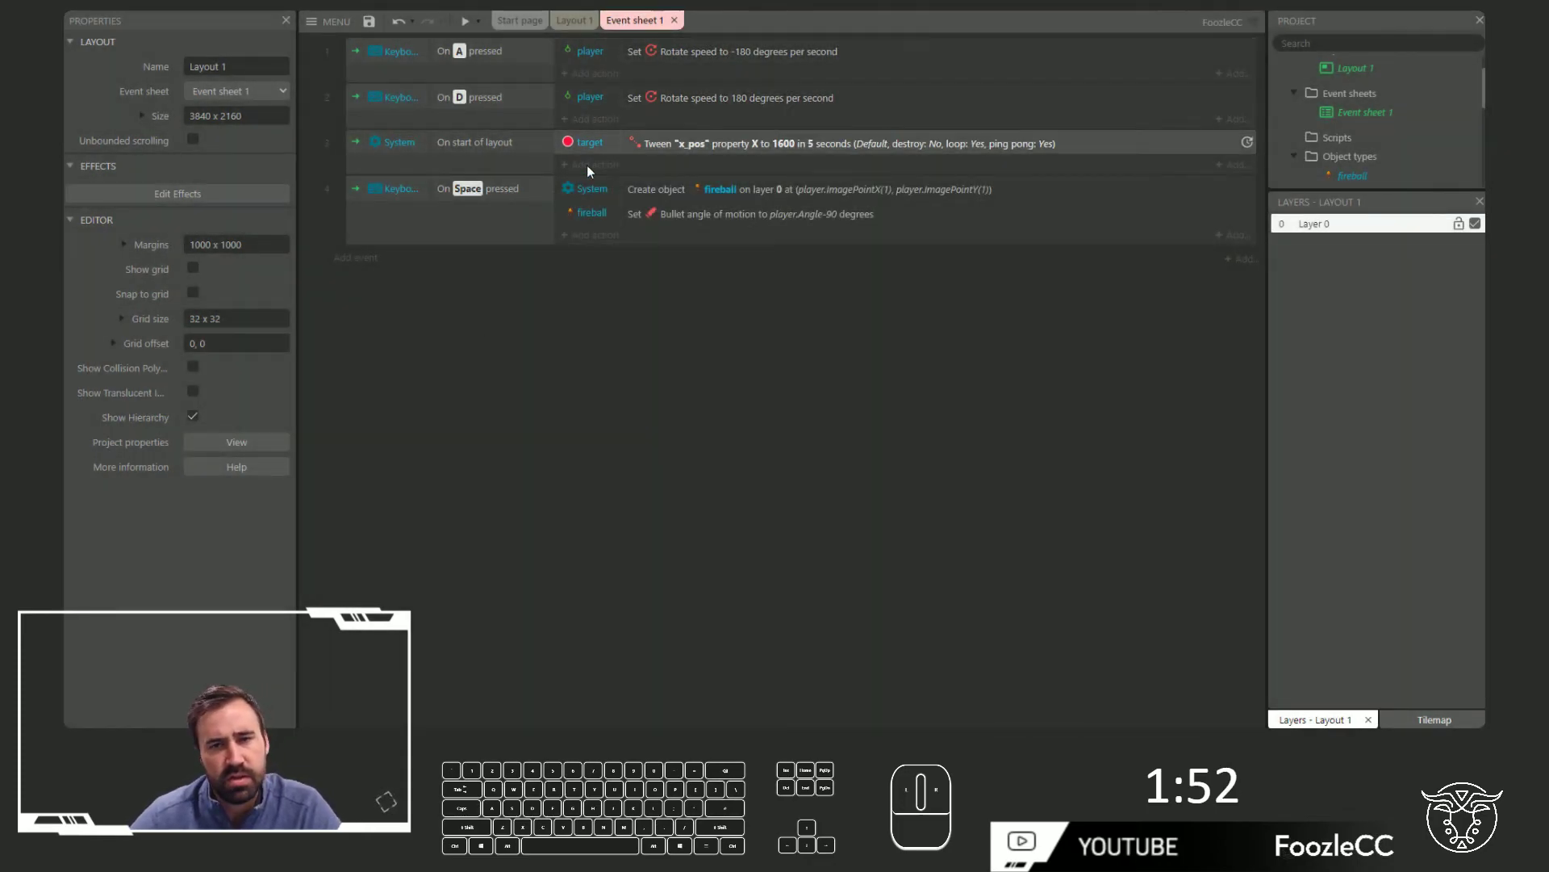
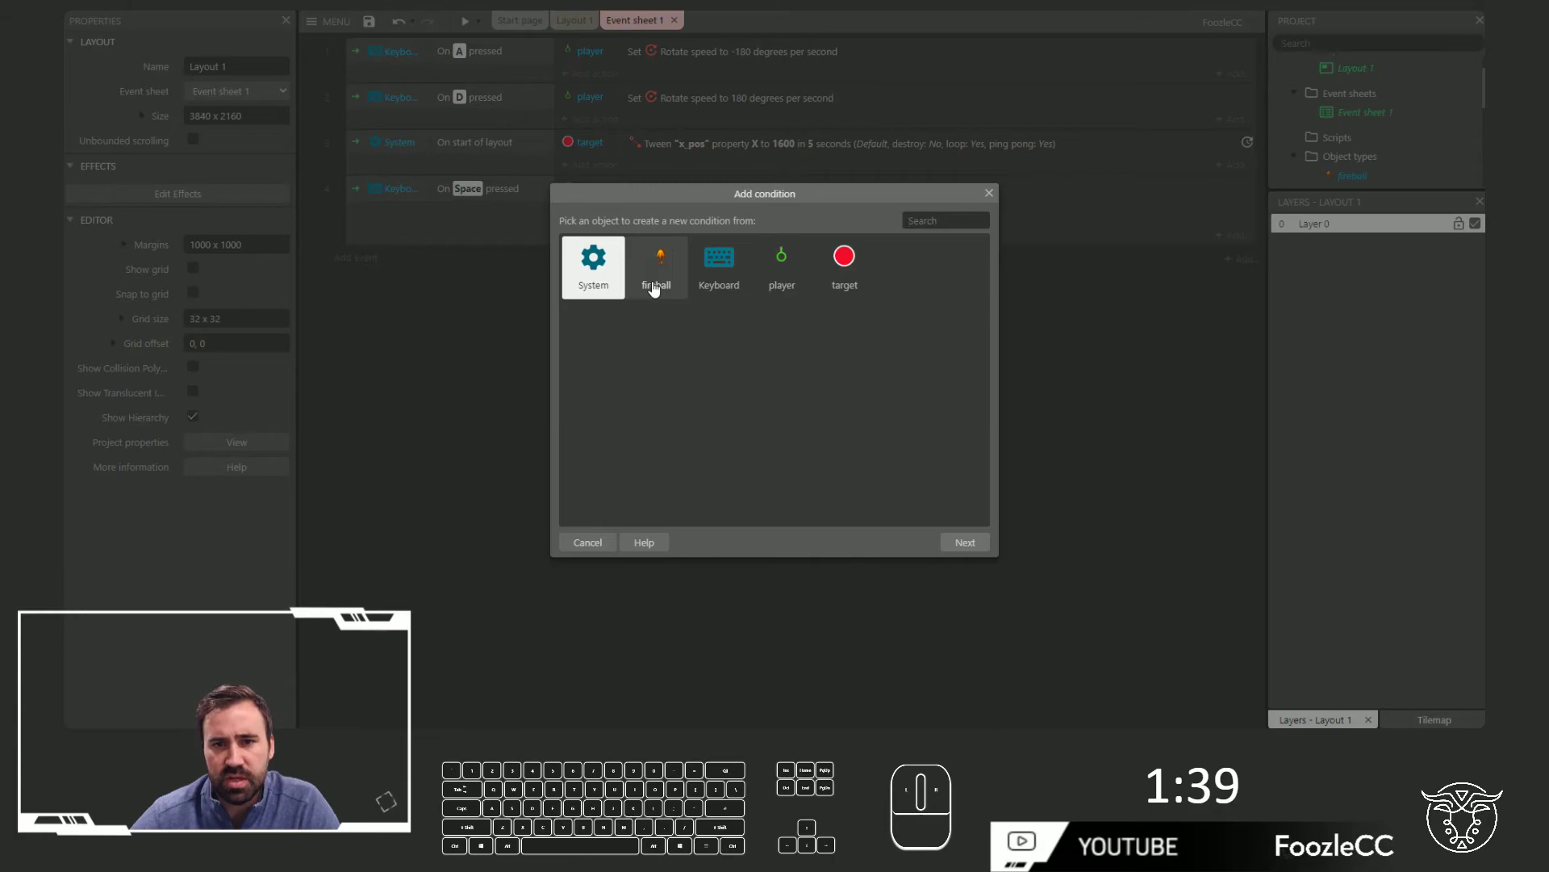
pyautogui.doubleClick(679, 285)
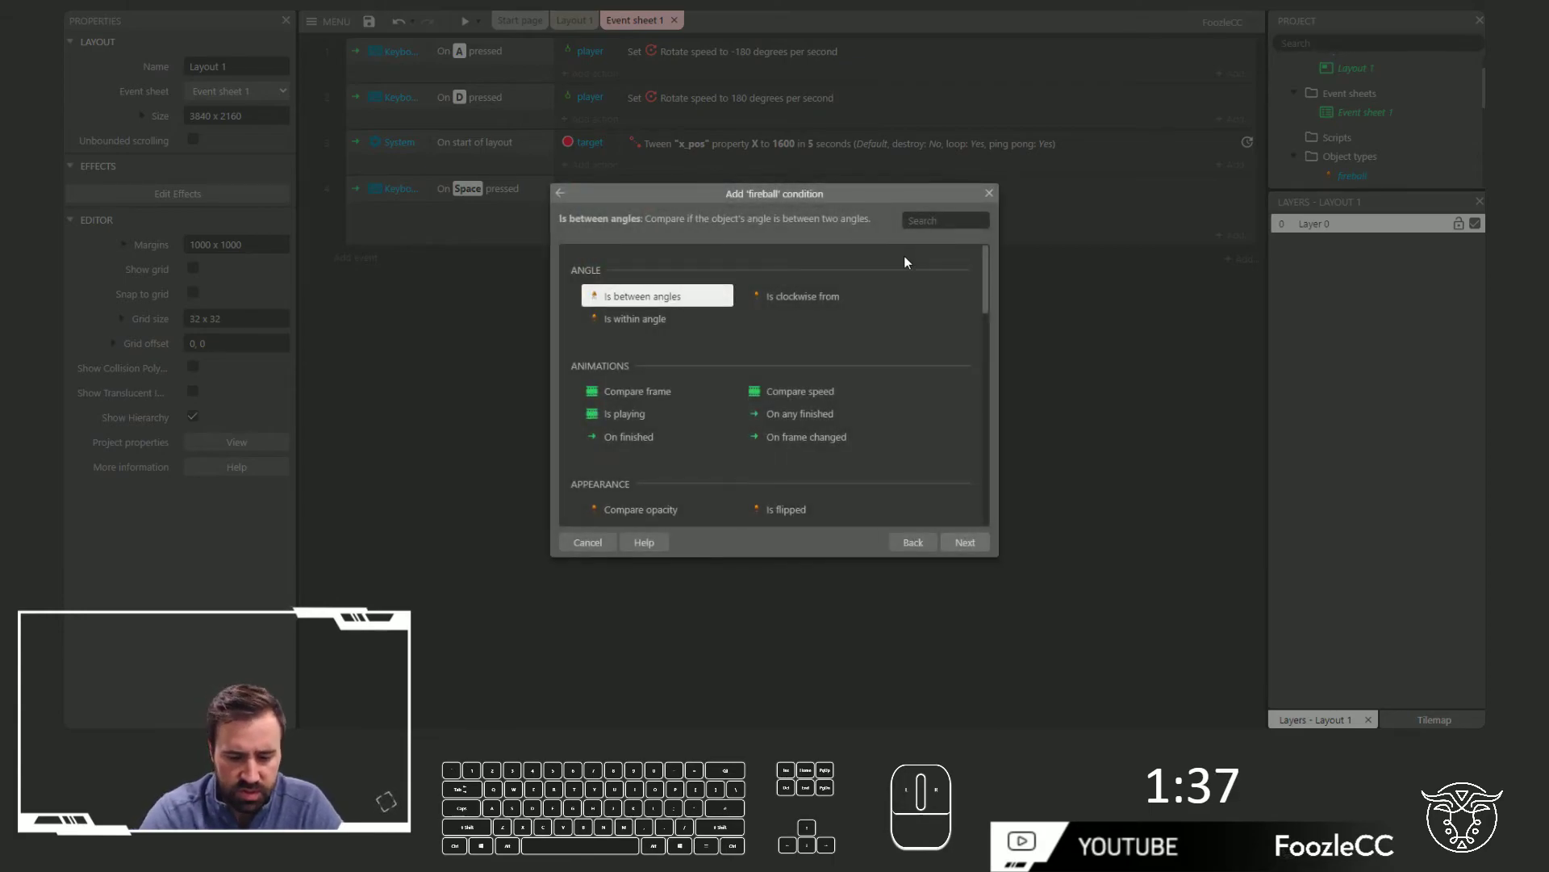
pyautogui.press('Return')
pyautogui.click(806, 360)
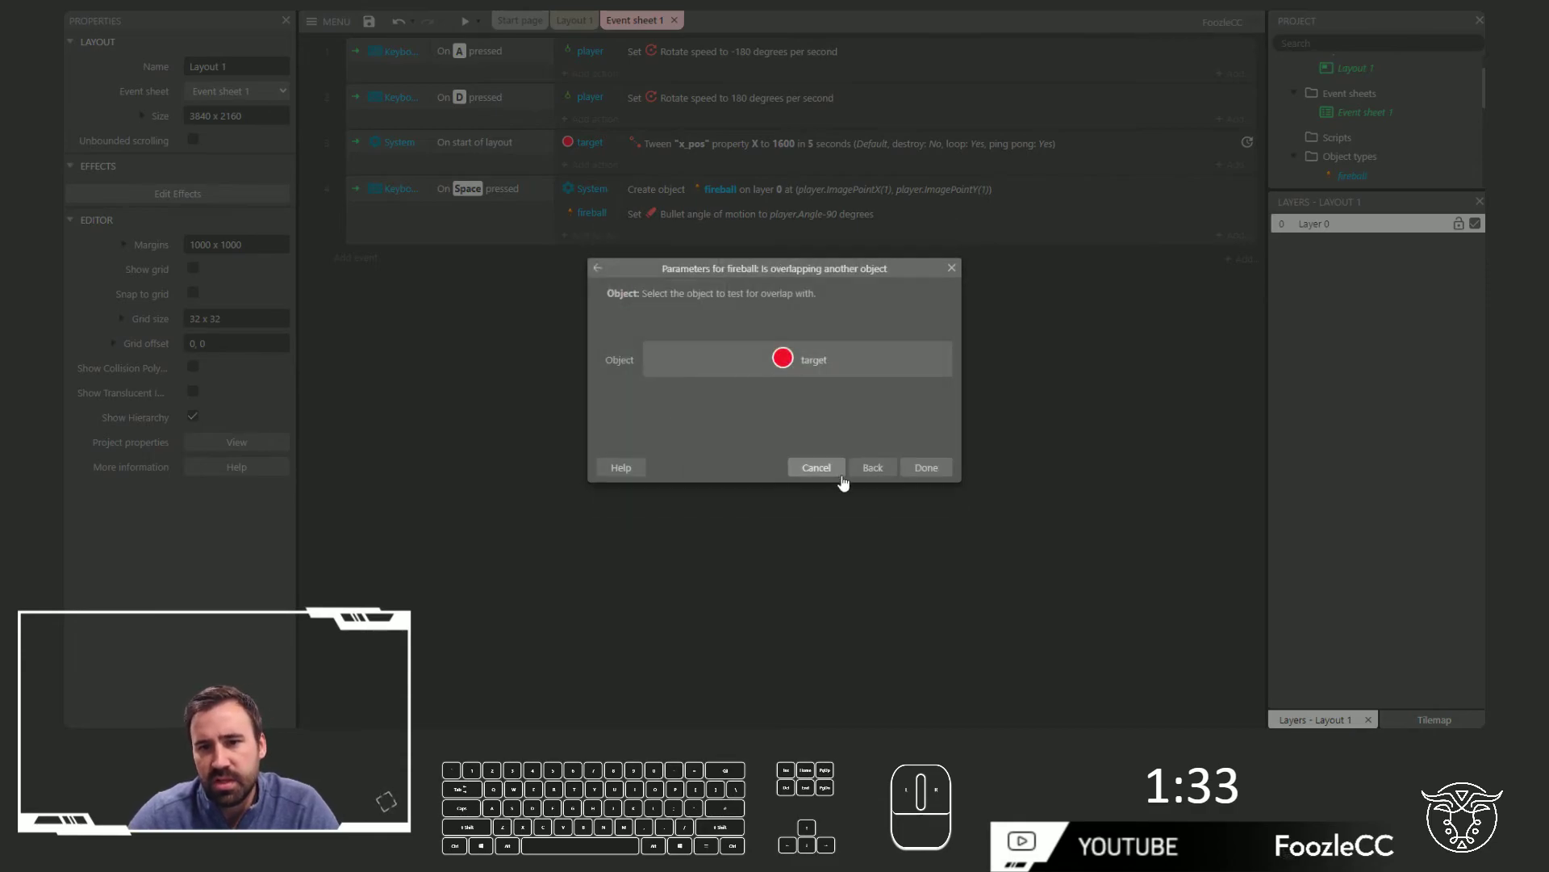
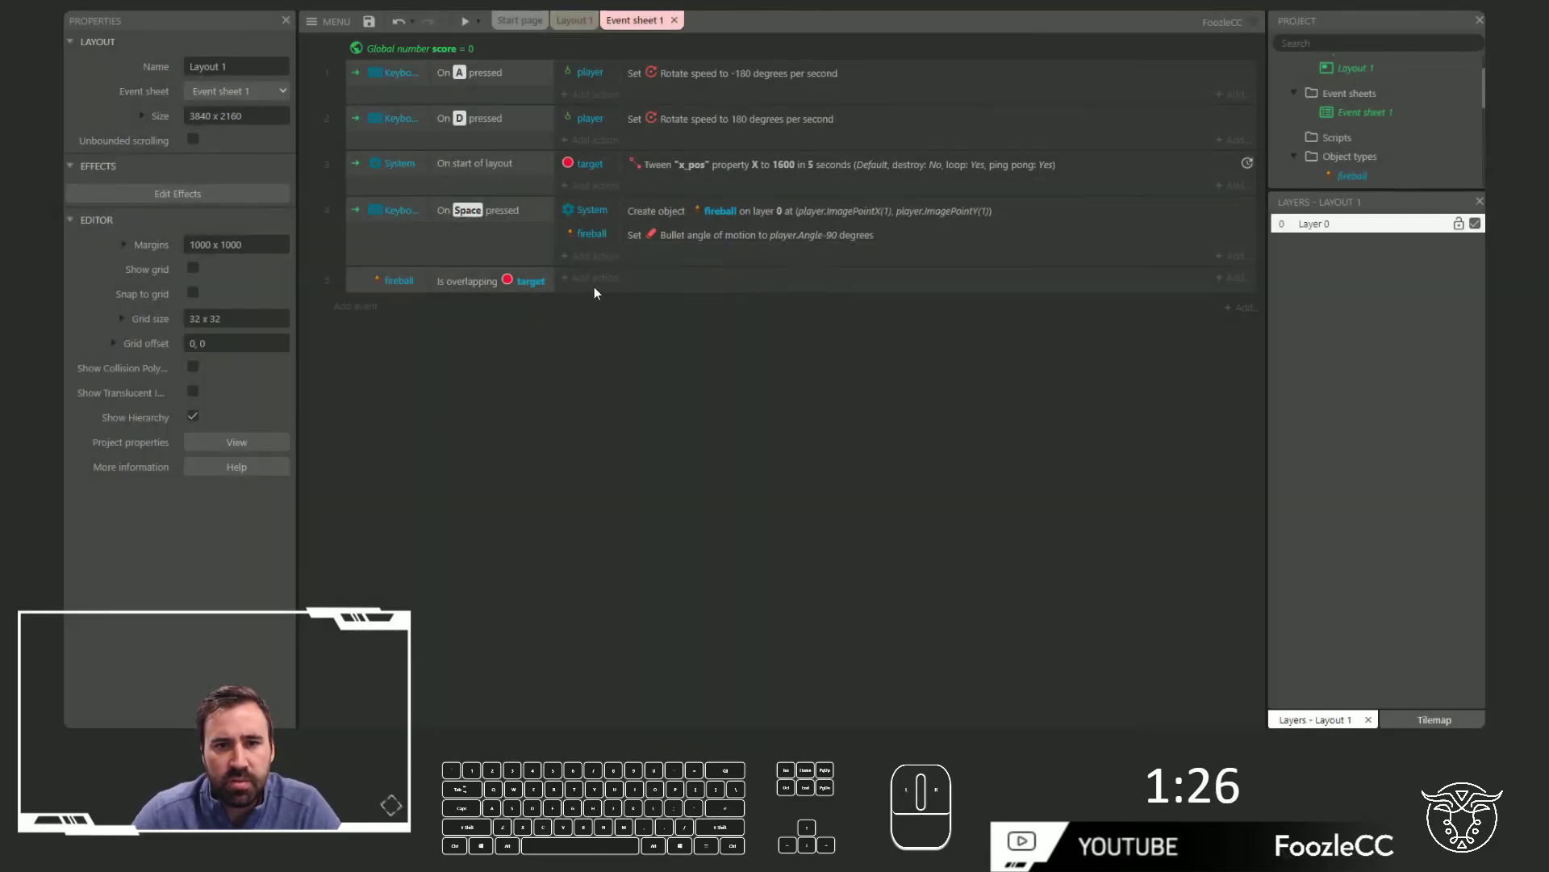
pyautogui.click(603, 287)
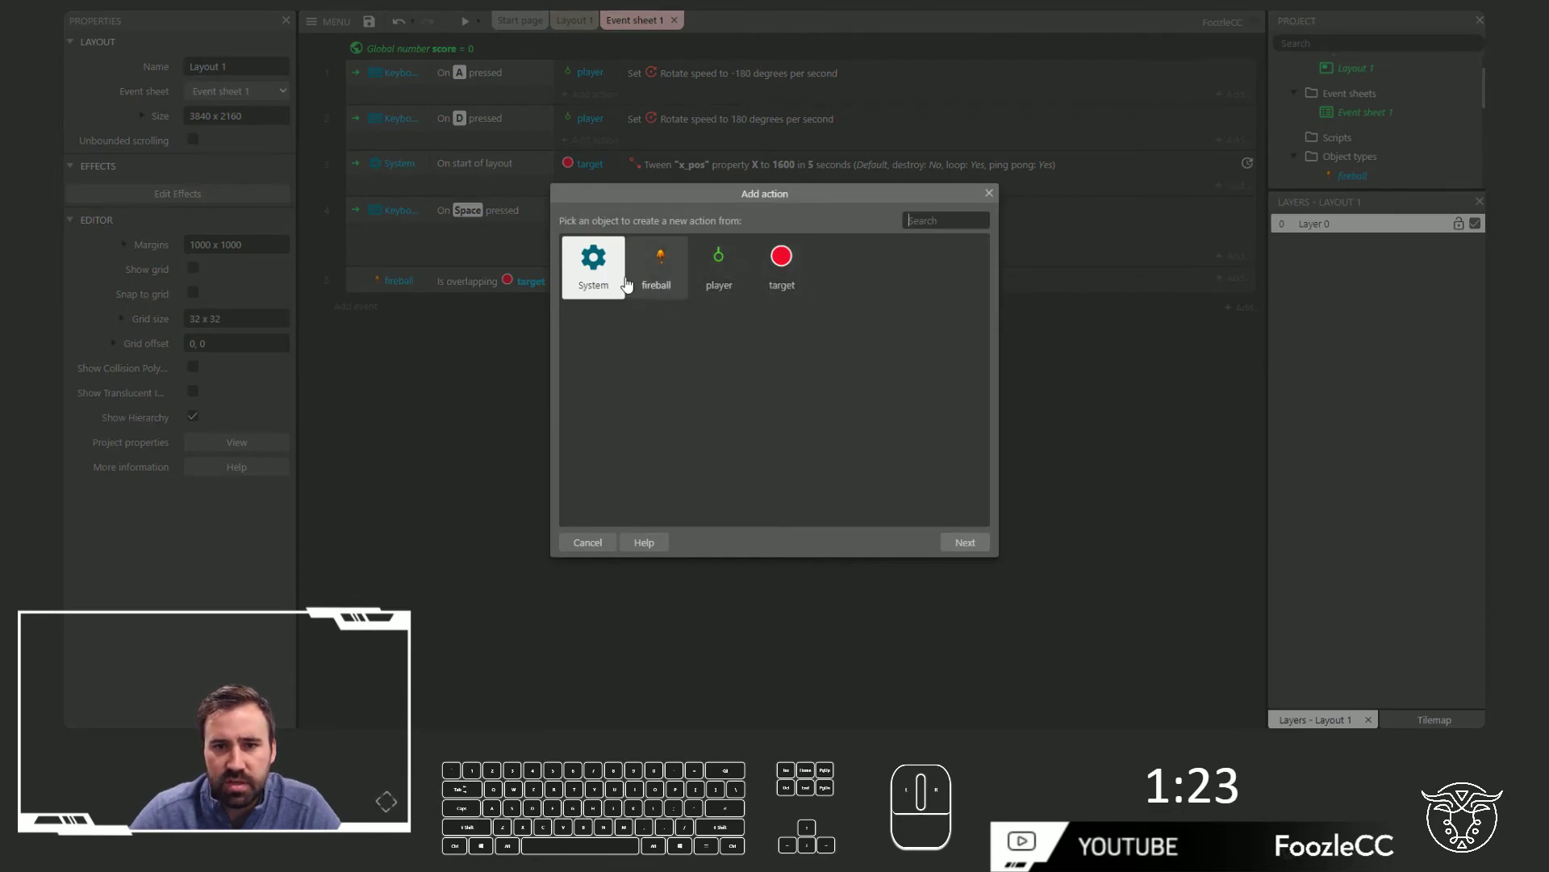
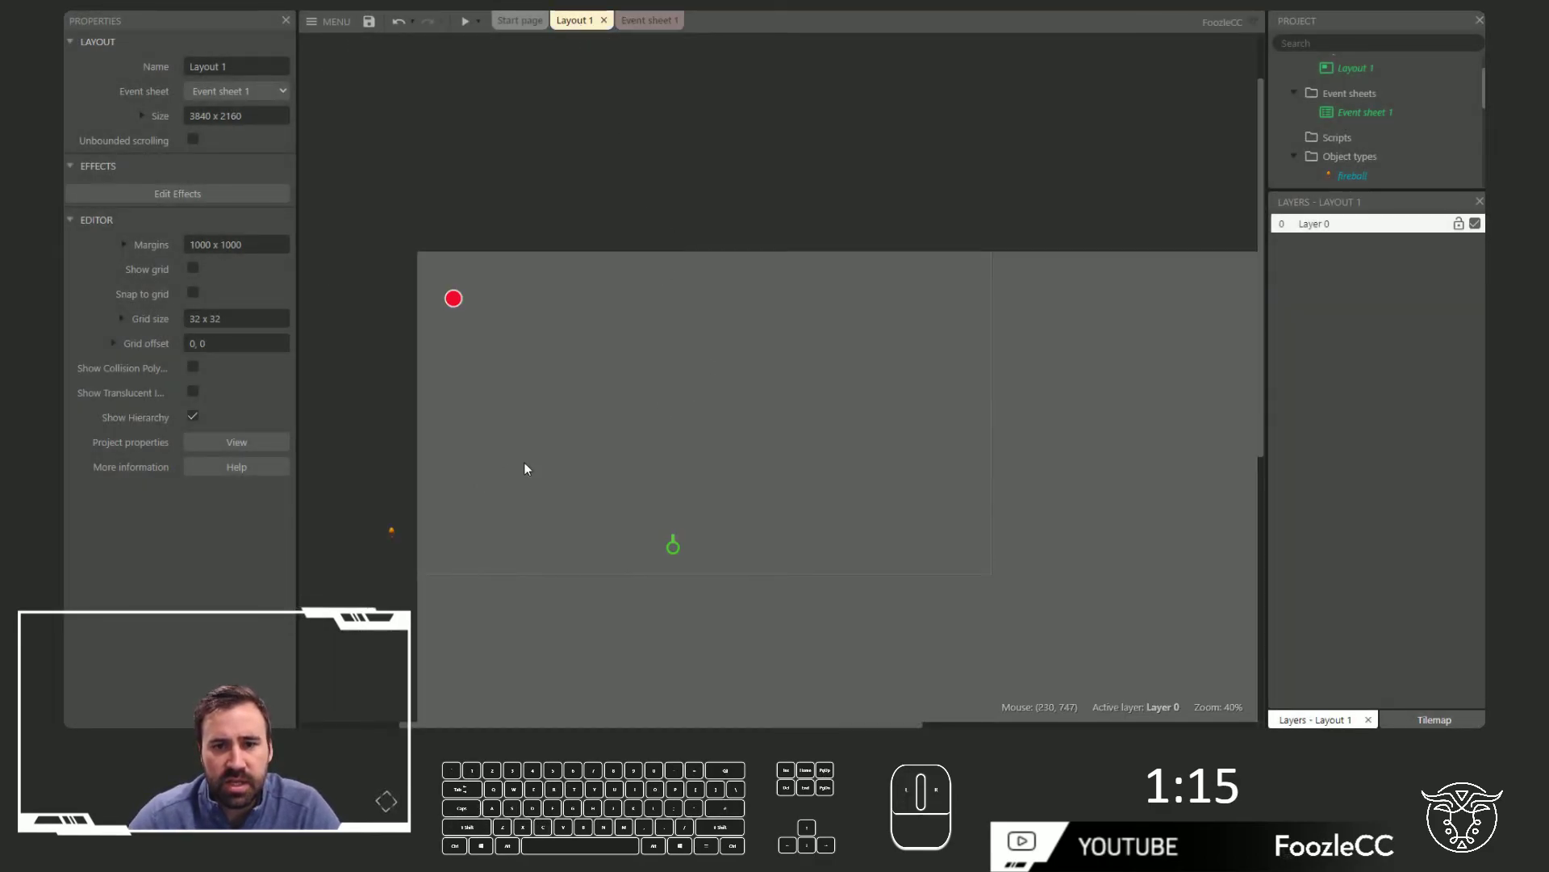
# Insert a Text object into Layout 1 with text size 36
pyautogui.doubleClick(655, 433)
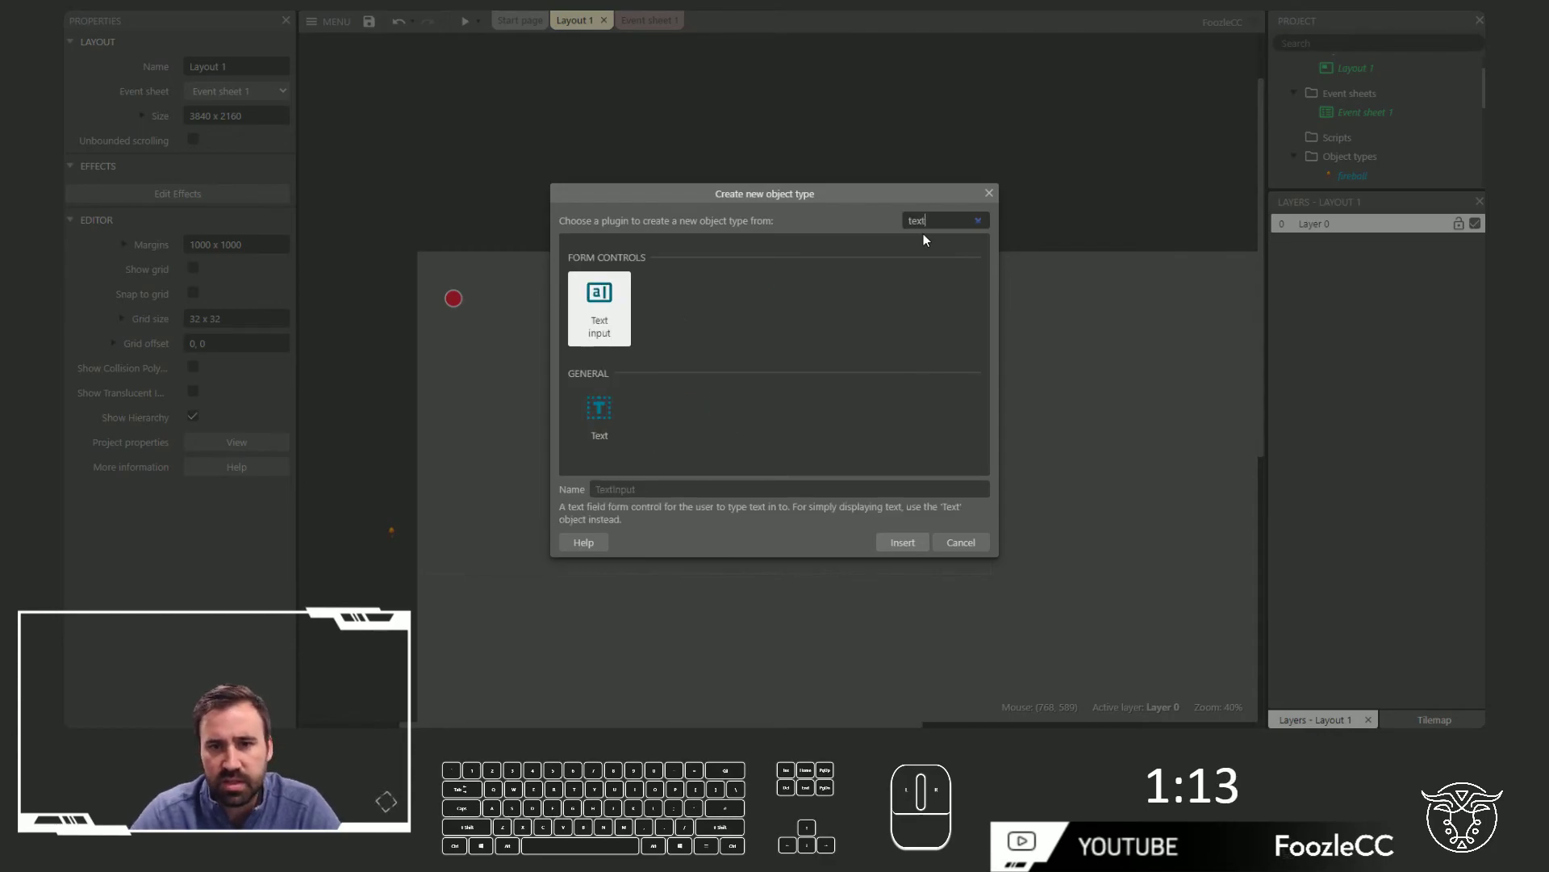
pyautogui.click(605, 438)
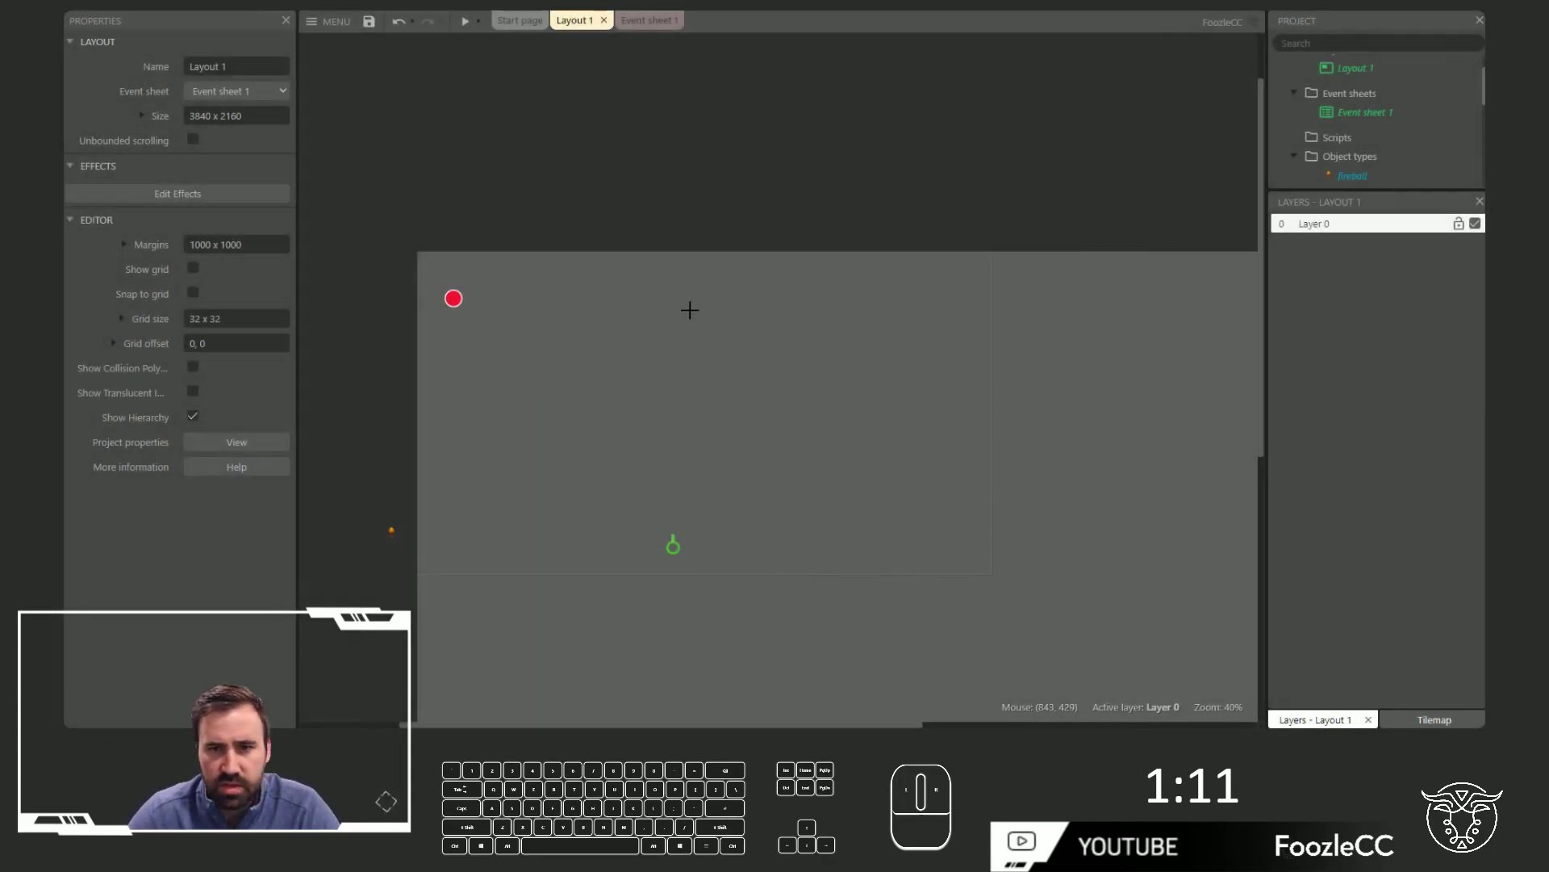
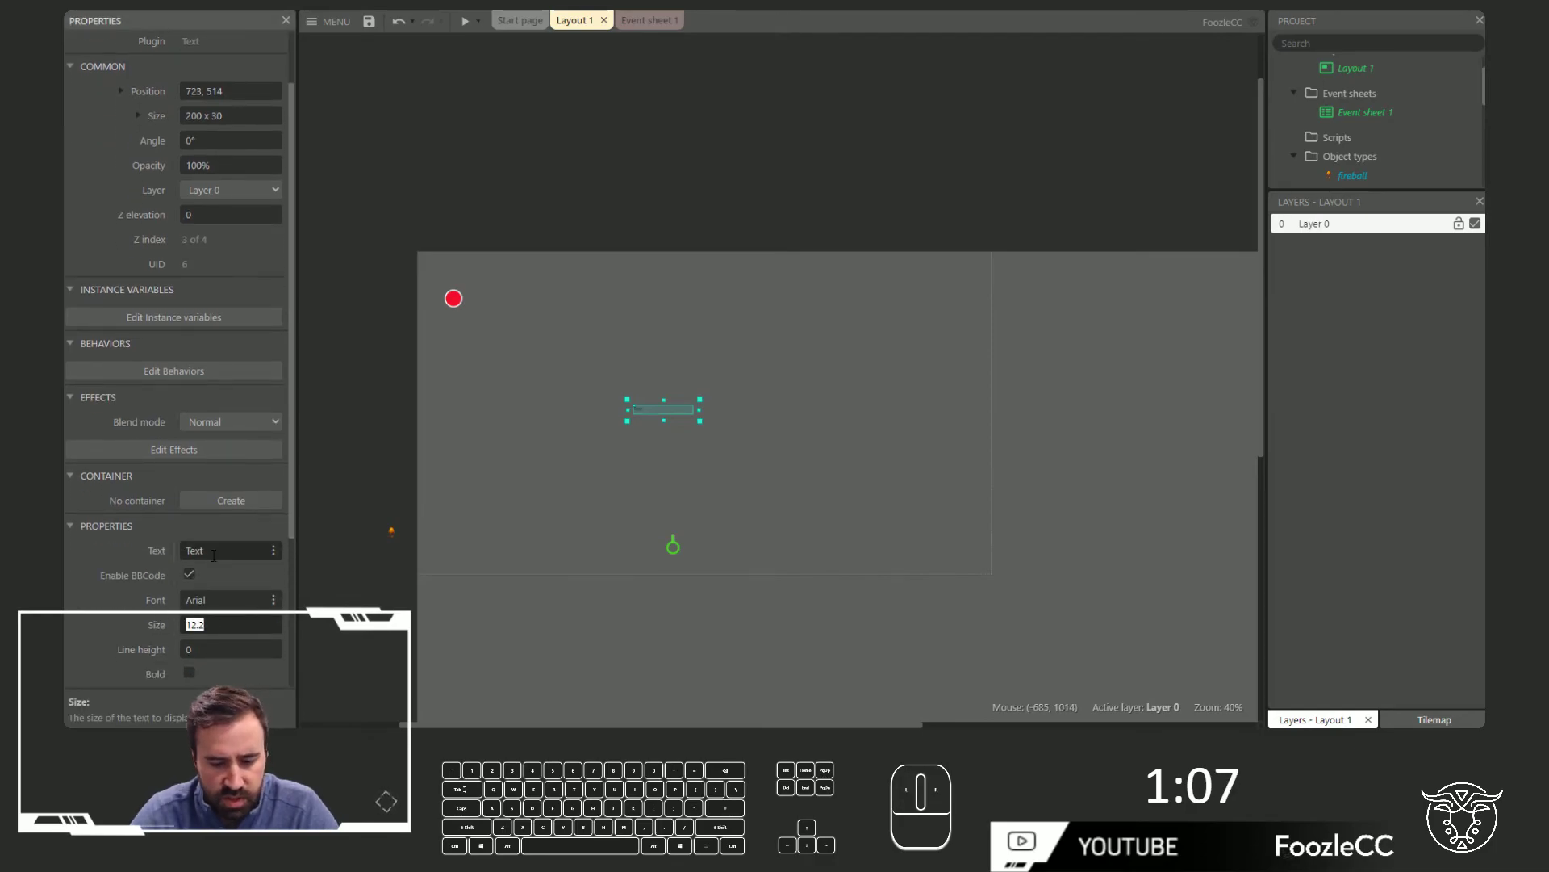
pyautogui.press('Return')
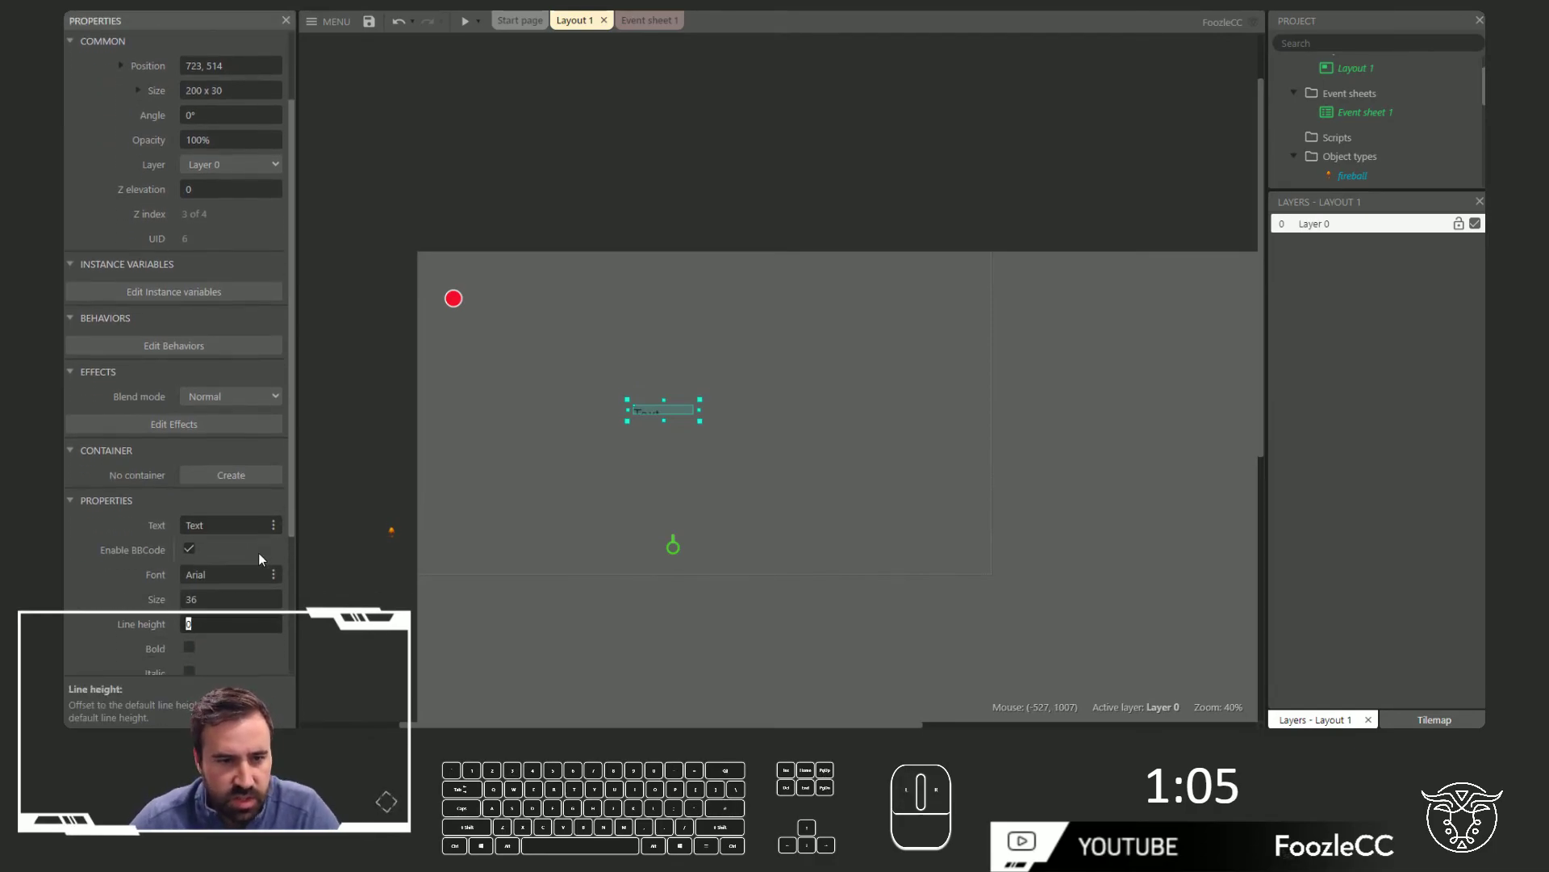
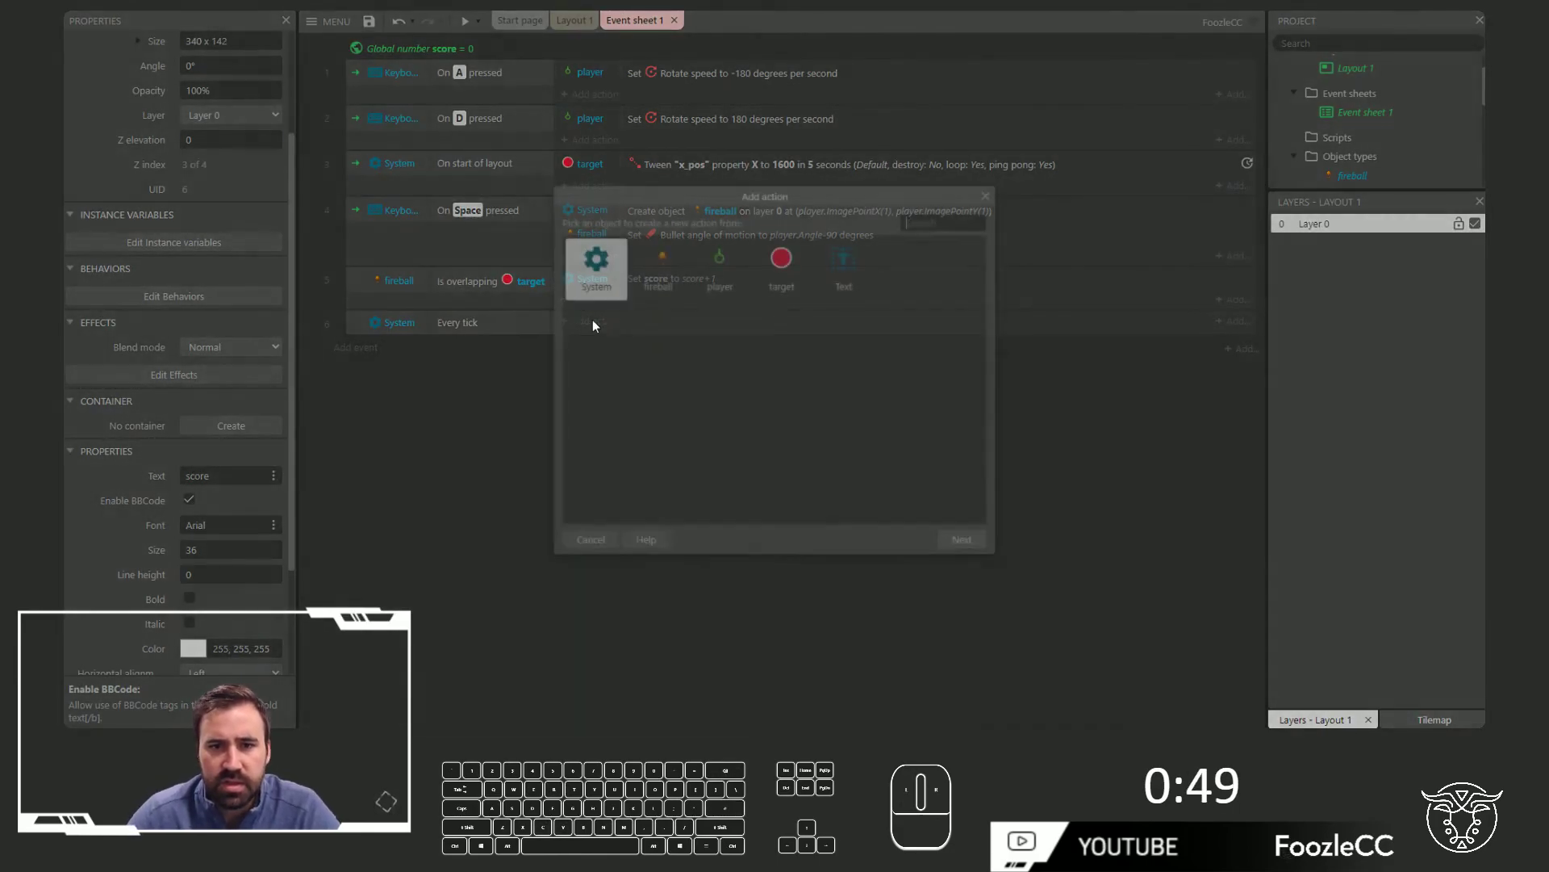
# Choose the Text object's 'Set text' action for the Every tick event
pyautogui.click(852, 283)
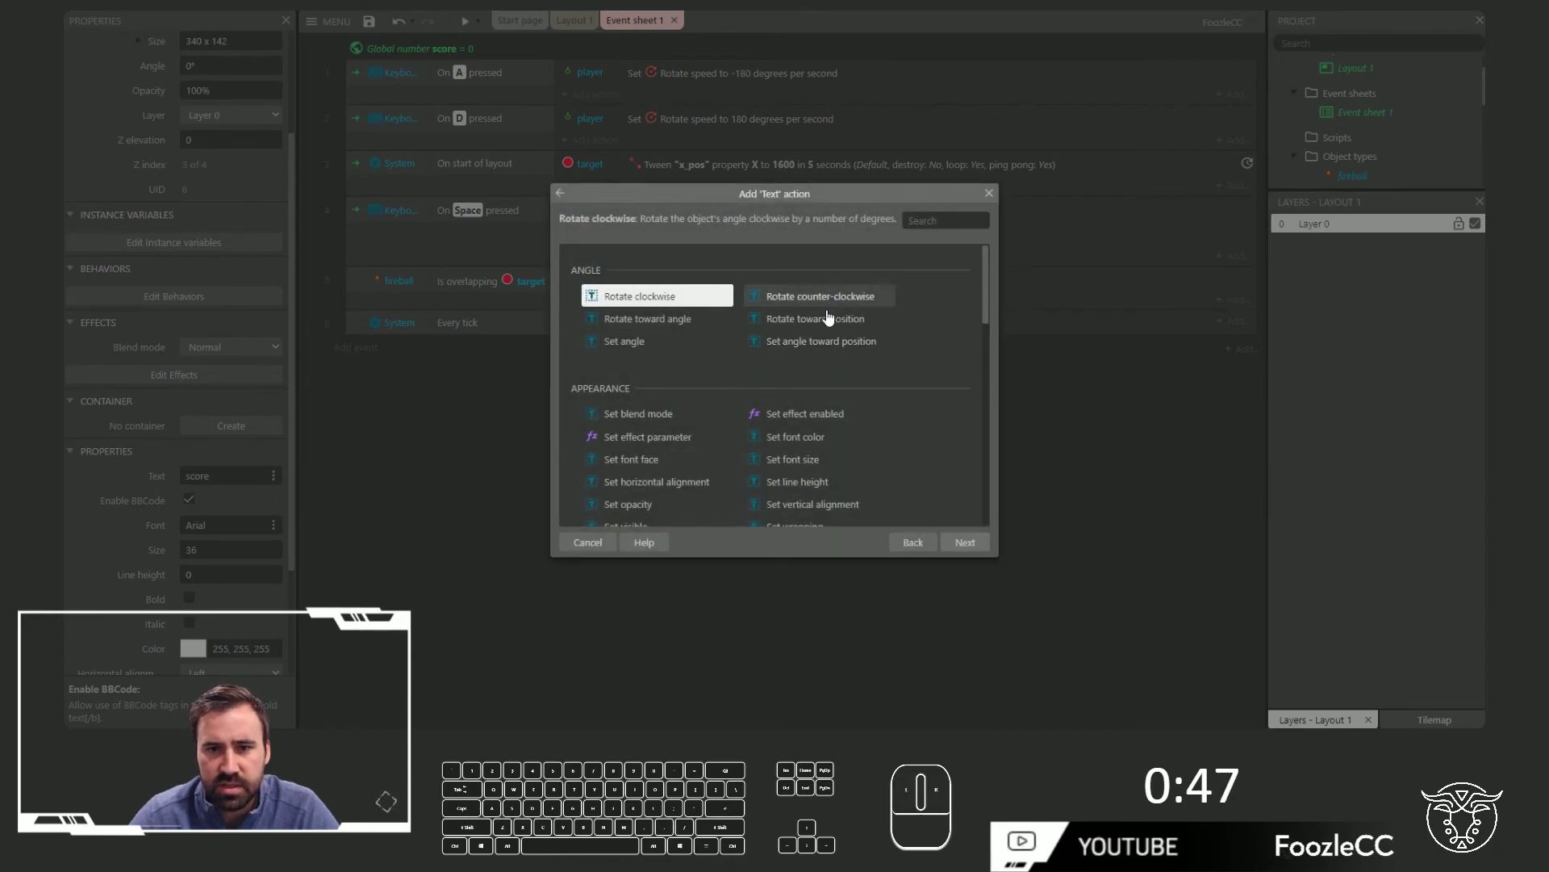
pyautogui.press('space')
pyautogui.press('Return')
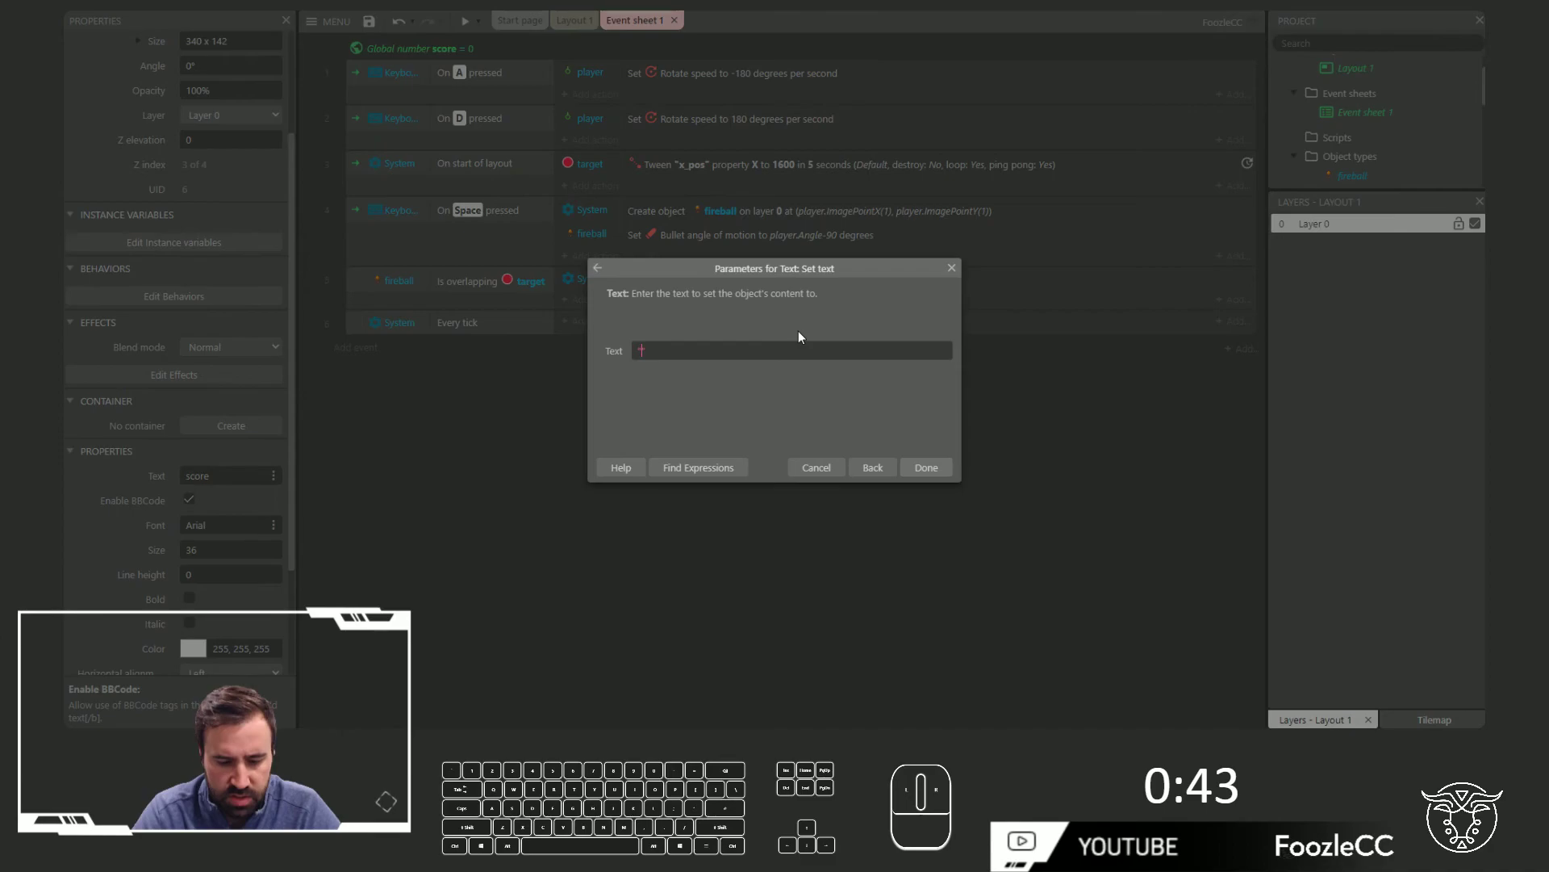
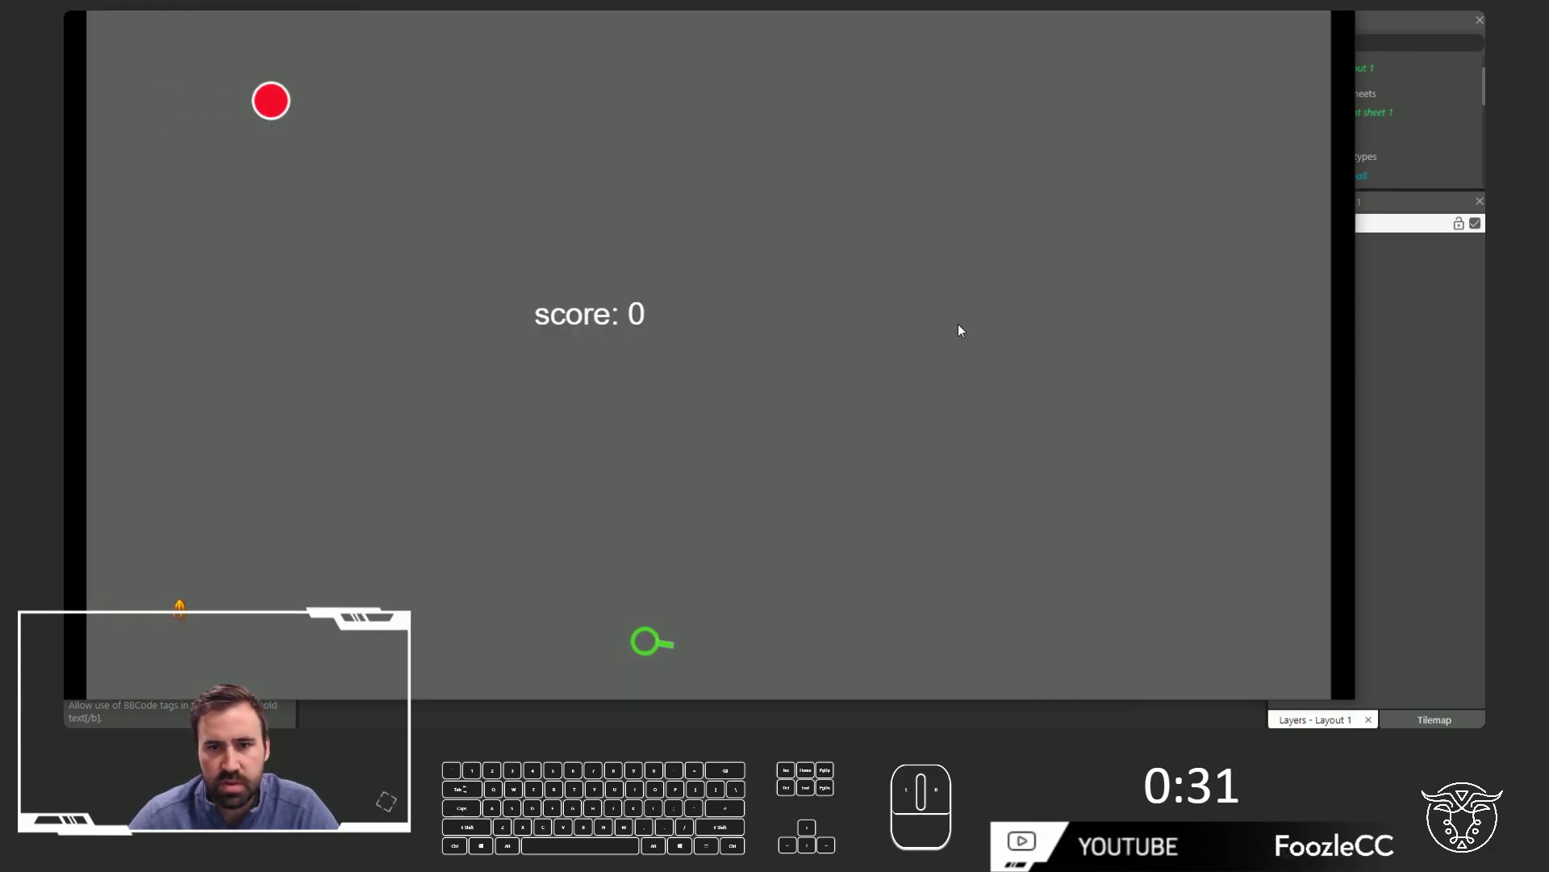
# Playtest hitting the moving target until the score reads 32, then return to the event sheet
pyautogui.press('space')
pyautogui.press('Left')
pyautogui.press('a')
pyautogui.press('d')
pyautogui.press('space')
pyautogui.press('a')
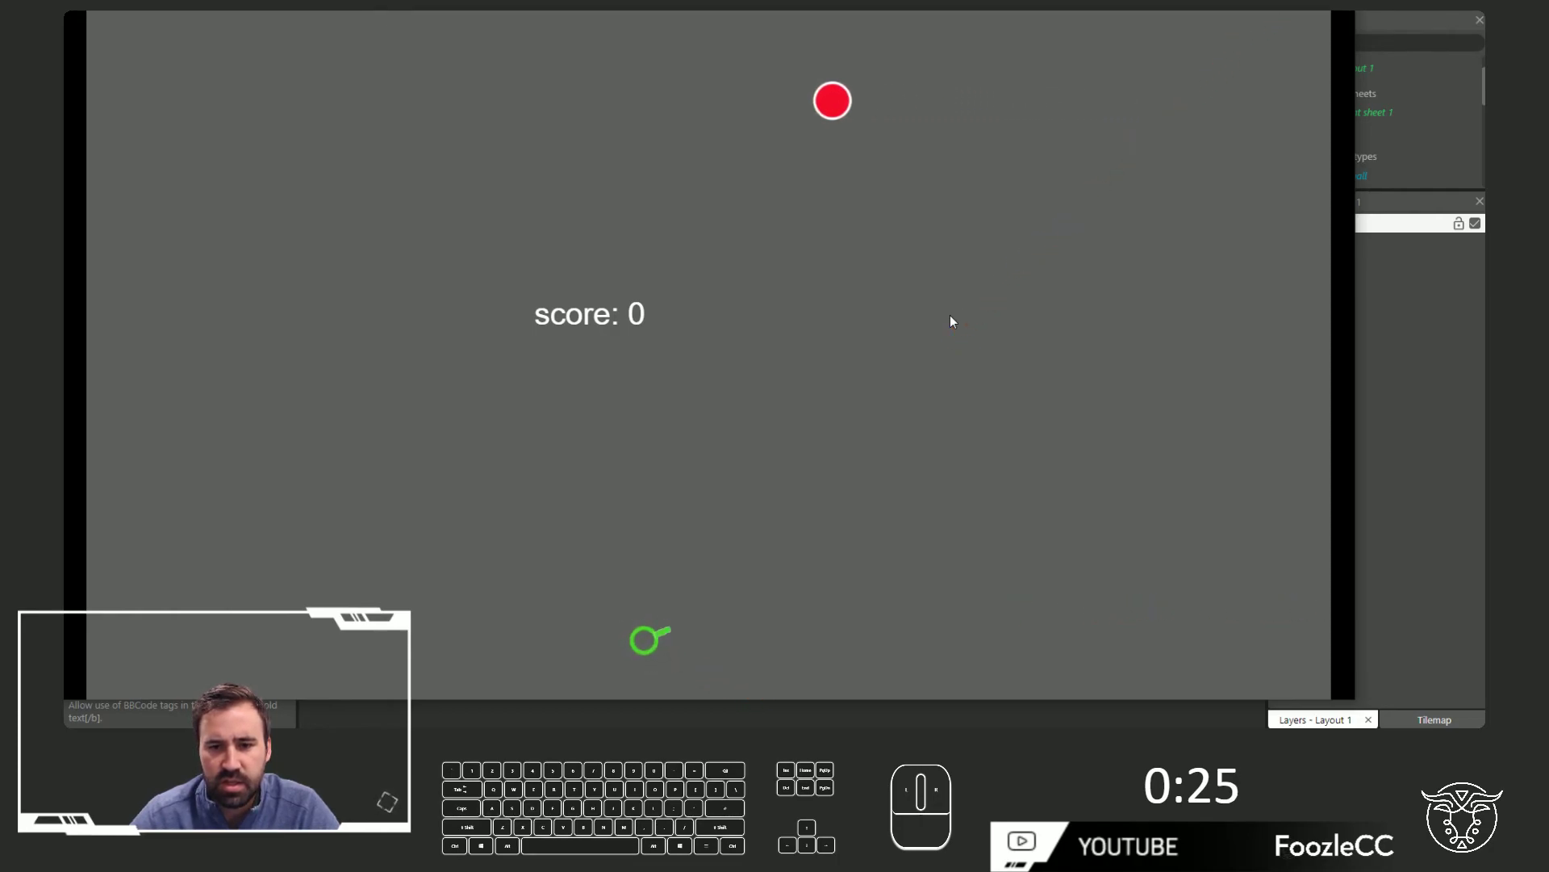
pyautogui.press('d')
pyautogui.press('space')
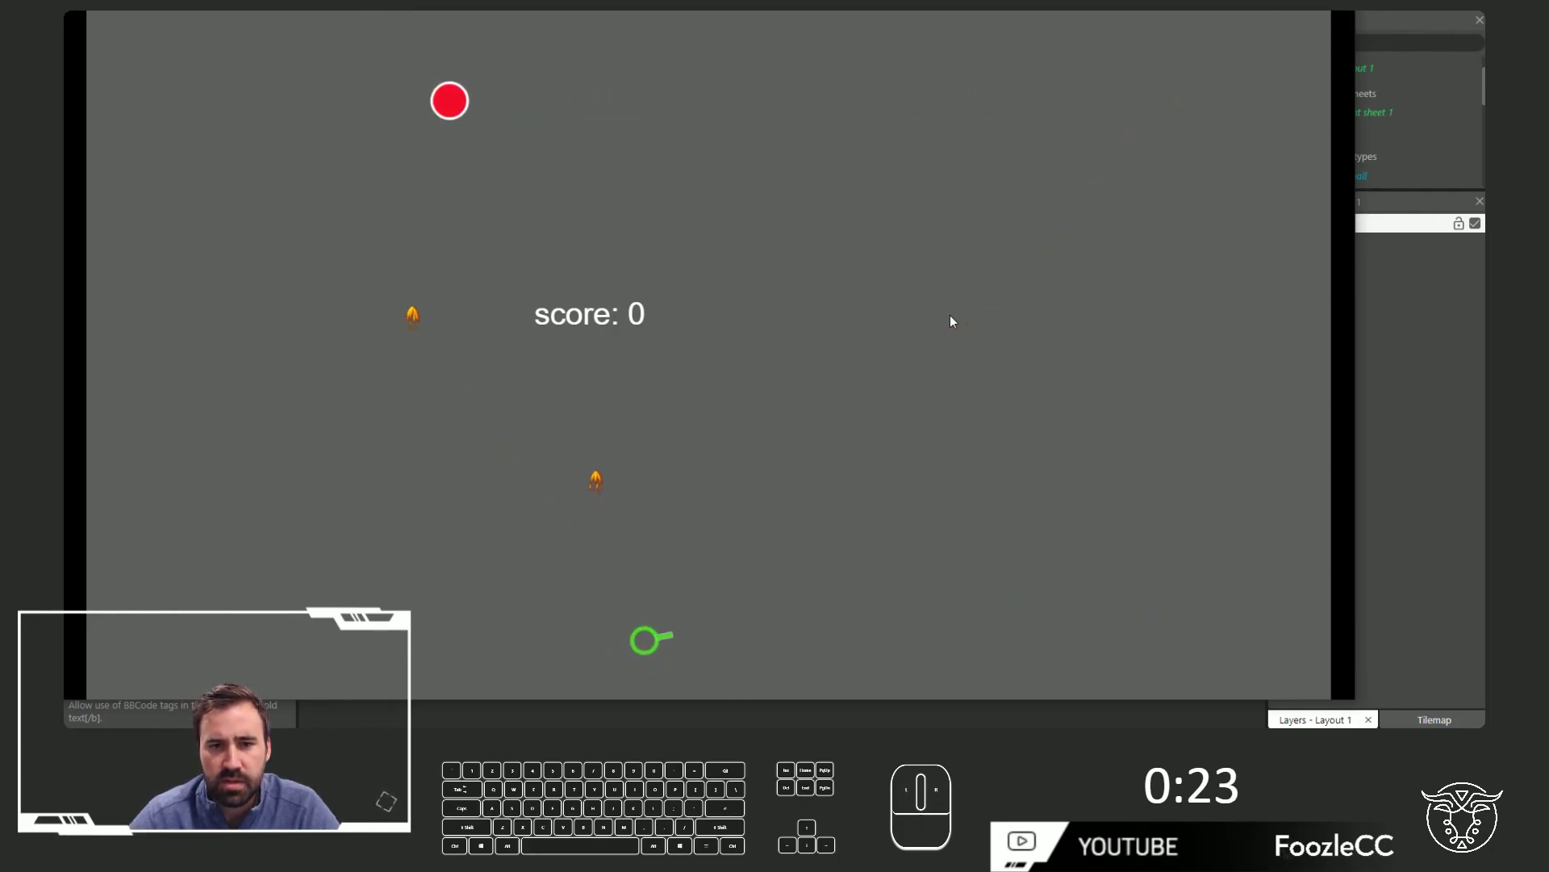
pyautogui.press('a')
pyautogui.press('d')
pyautogui.press('space')
pyautogui.press('a')
pyautogui.press('d')
pyautogui.press('space')
pyautogui.press('a')
pyautogui.press('d')
pyautogui.press('space')
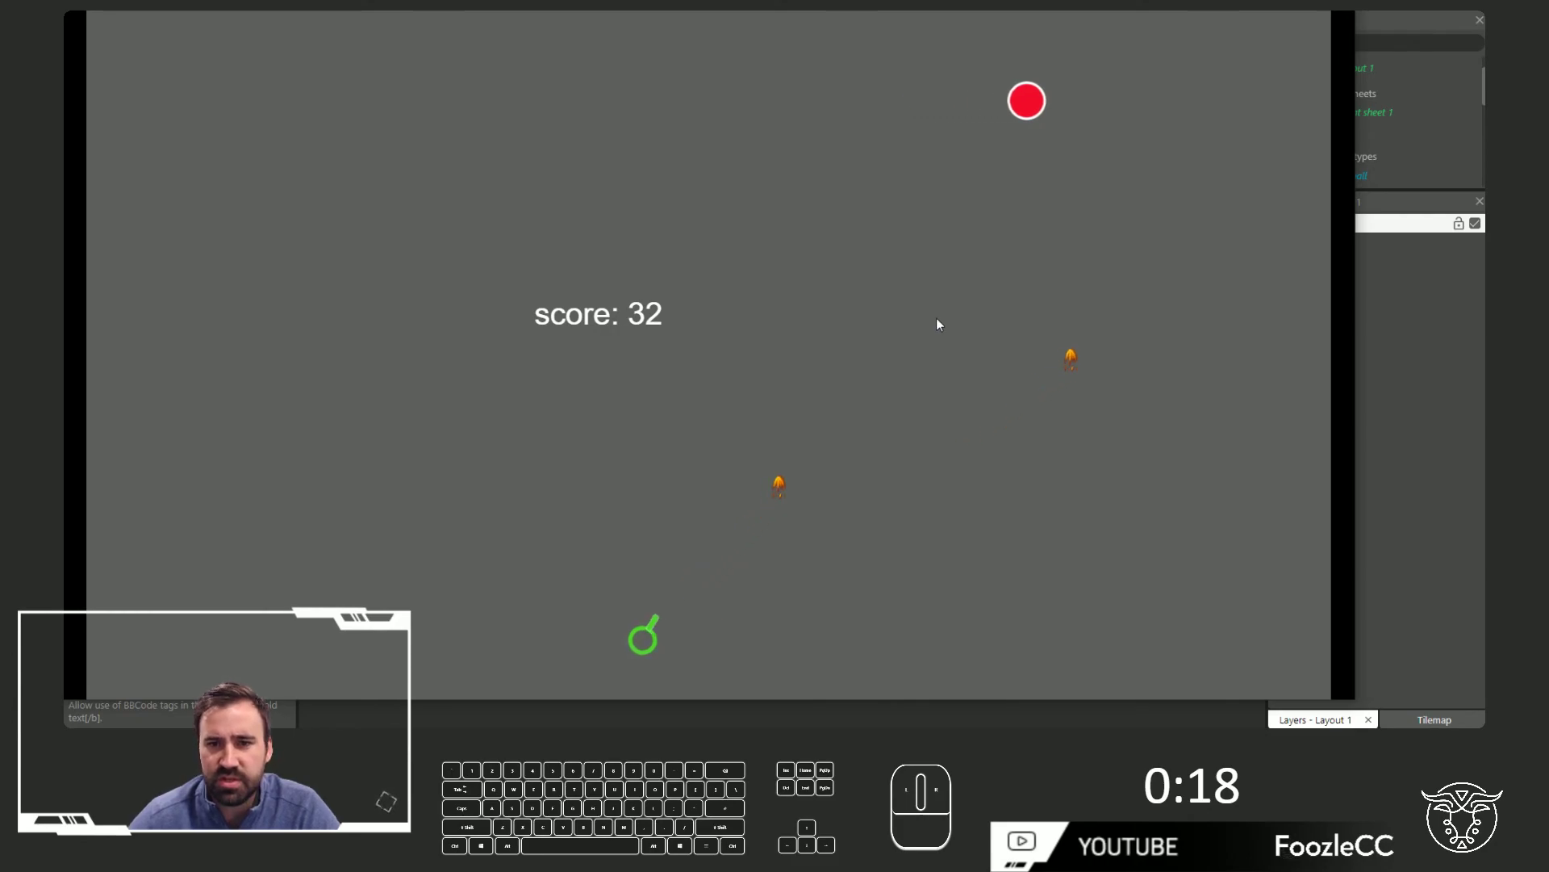
pyautogui.press('d')
pyautogui.press('space')
pyautogui.press('a')
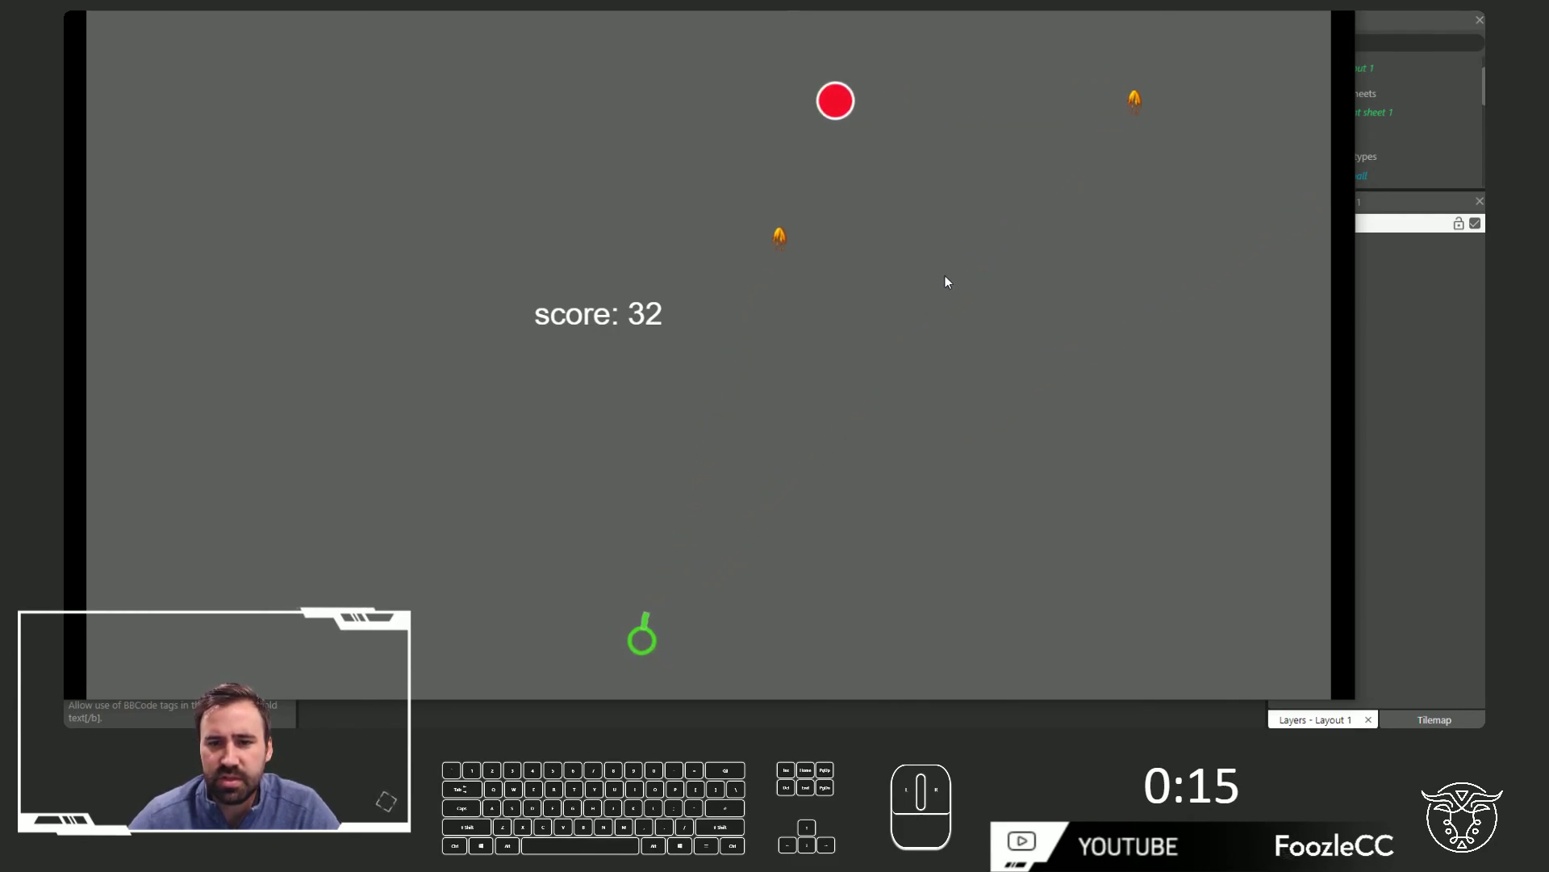
pyautogui.press('space')
pyautogui.press('d')
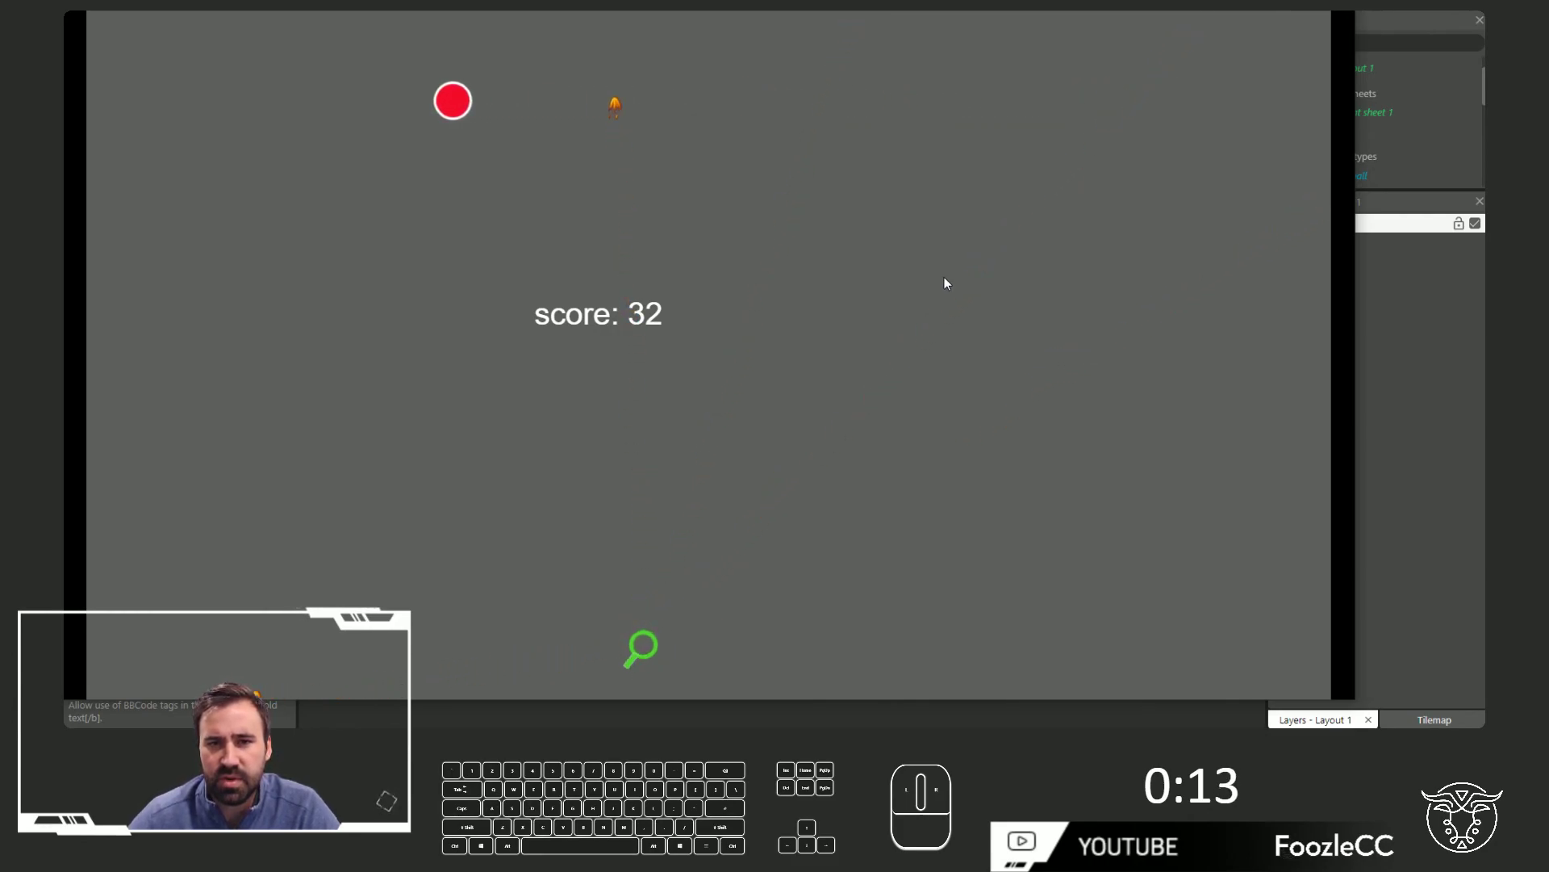
pyautogui.press('space')
pyautogui.press('a')
pyautogui.press('d')
pyautogui.press('space')
pyautogui.press('a')
pyautogui.press('d')
pyautogui.press('a')
pyautogui.press('space')
pyautogui.press('d')
pyautogui.press('space')
pyautogui.click(885, 405)
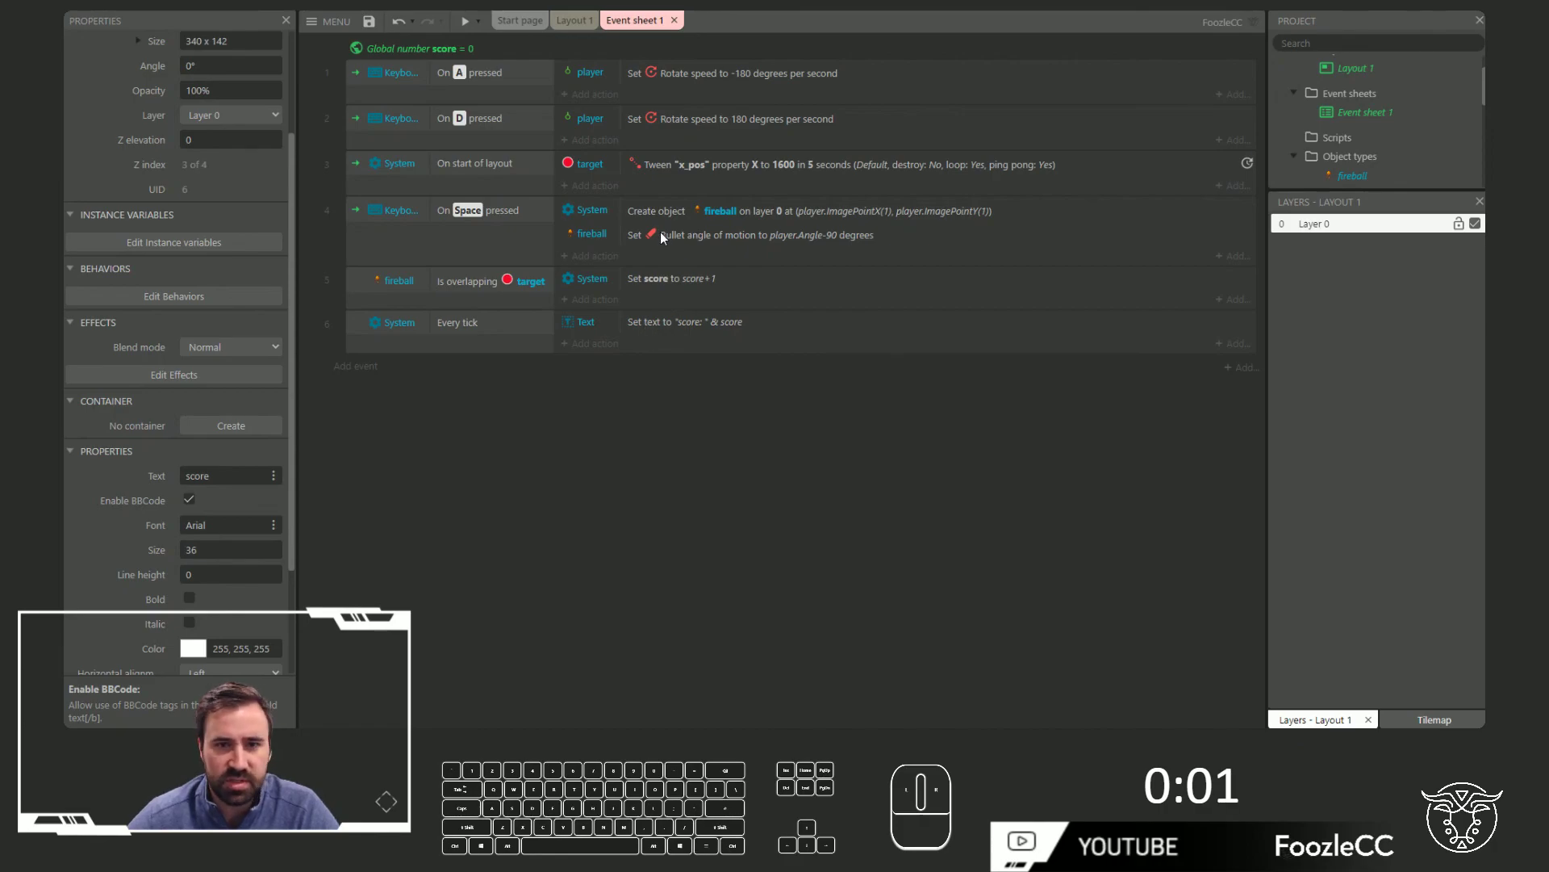